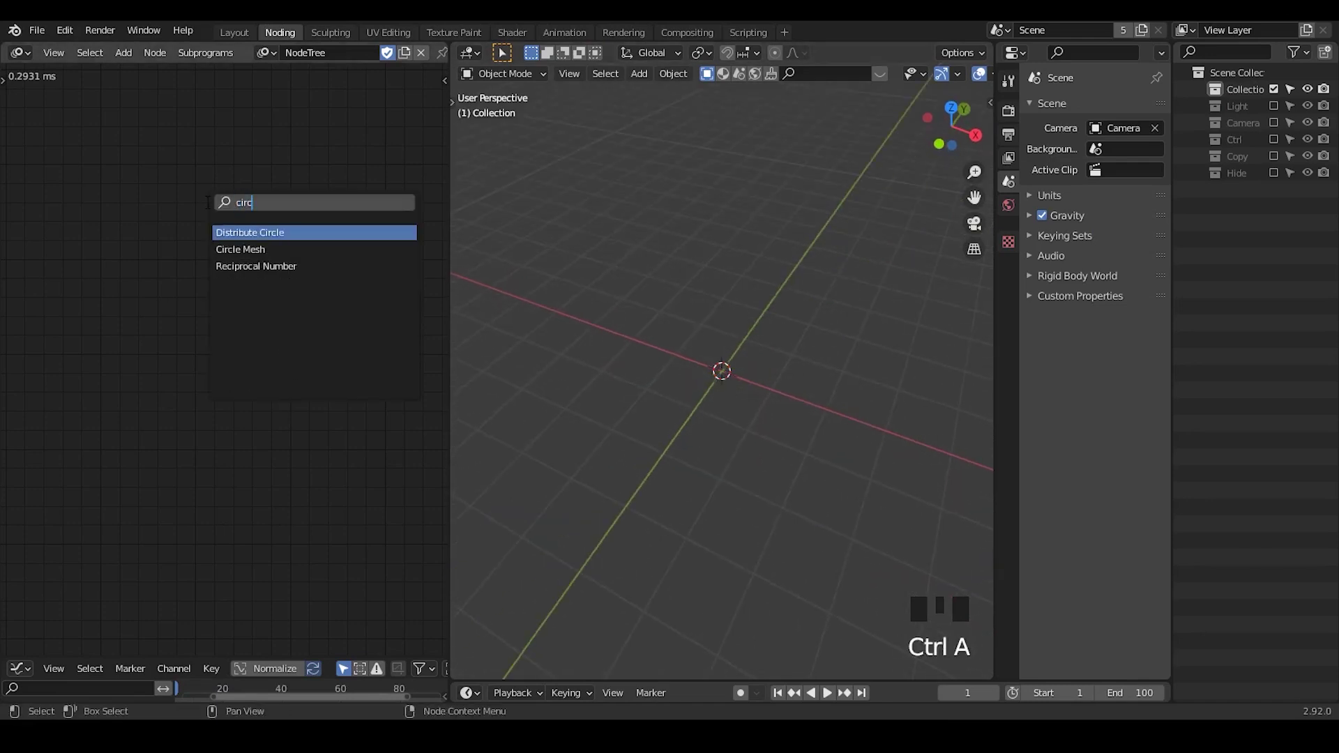
Add a 3D Viewer node and wire the circular Distribute Matrices output into it
middle_click(271, 289)
key("ctrl+a")
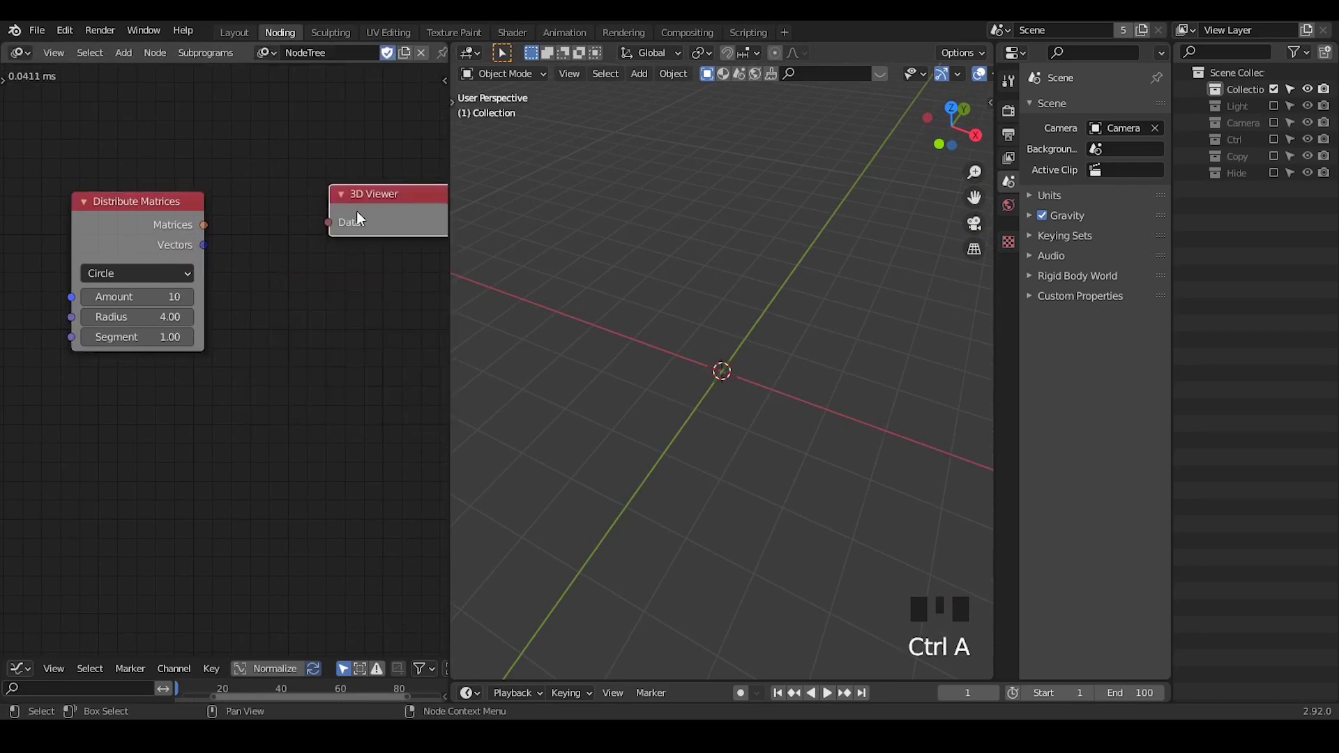
left_click_drag(207, 229, 254, 225)
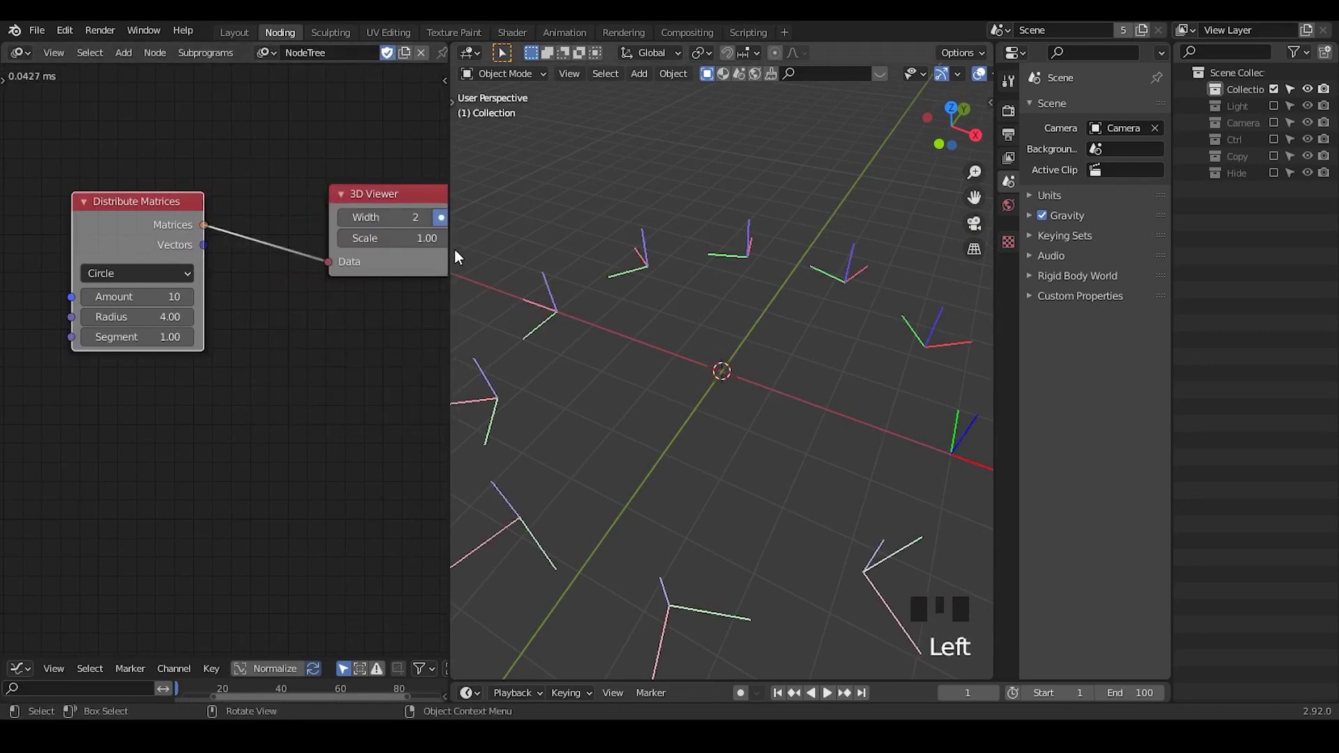
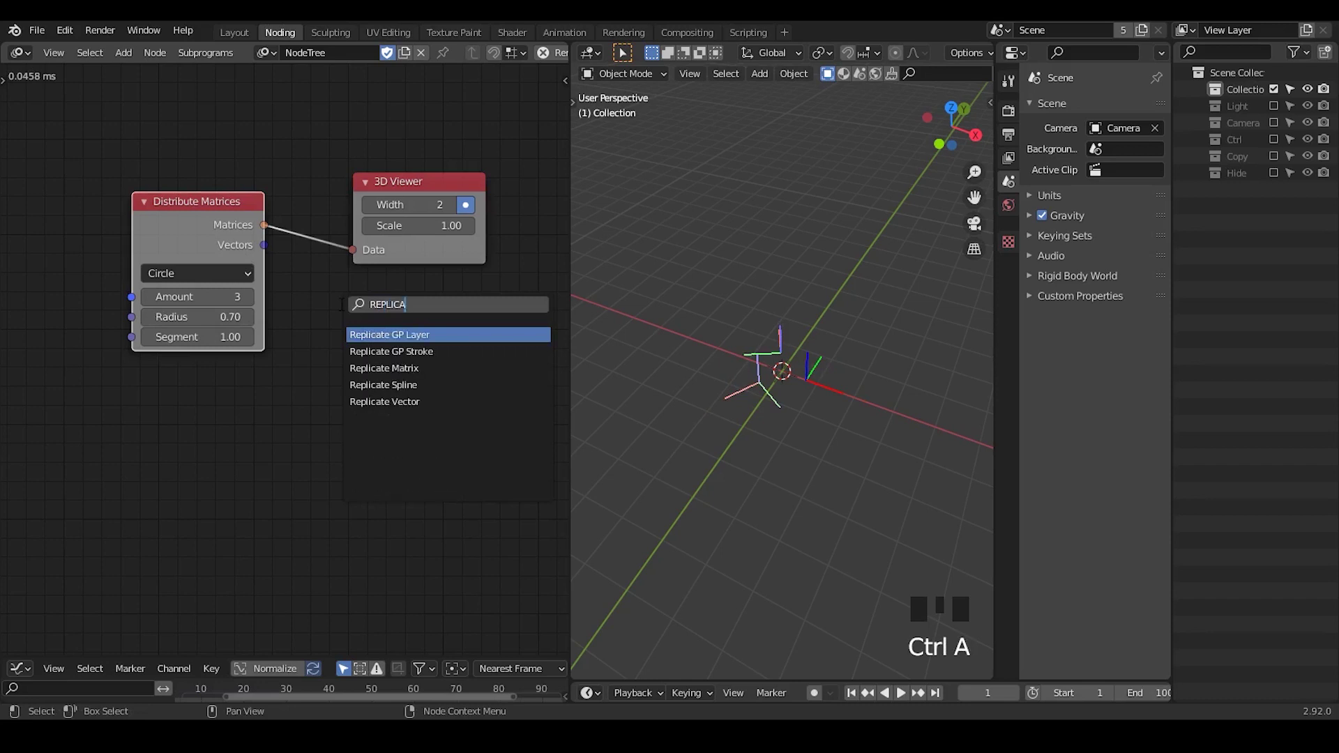
Insert a Replicate Matrix node between Distribute Matrices and the 3D Viewer
key("Down")
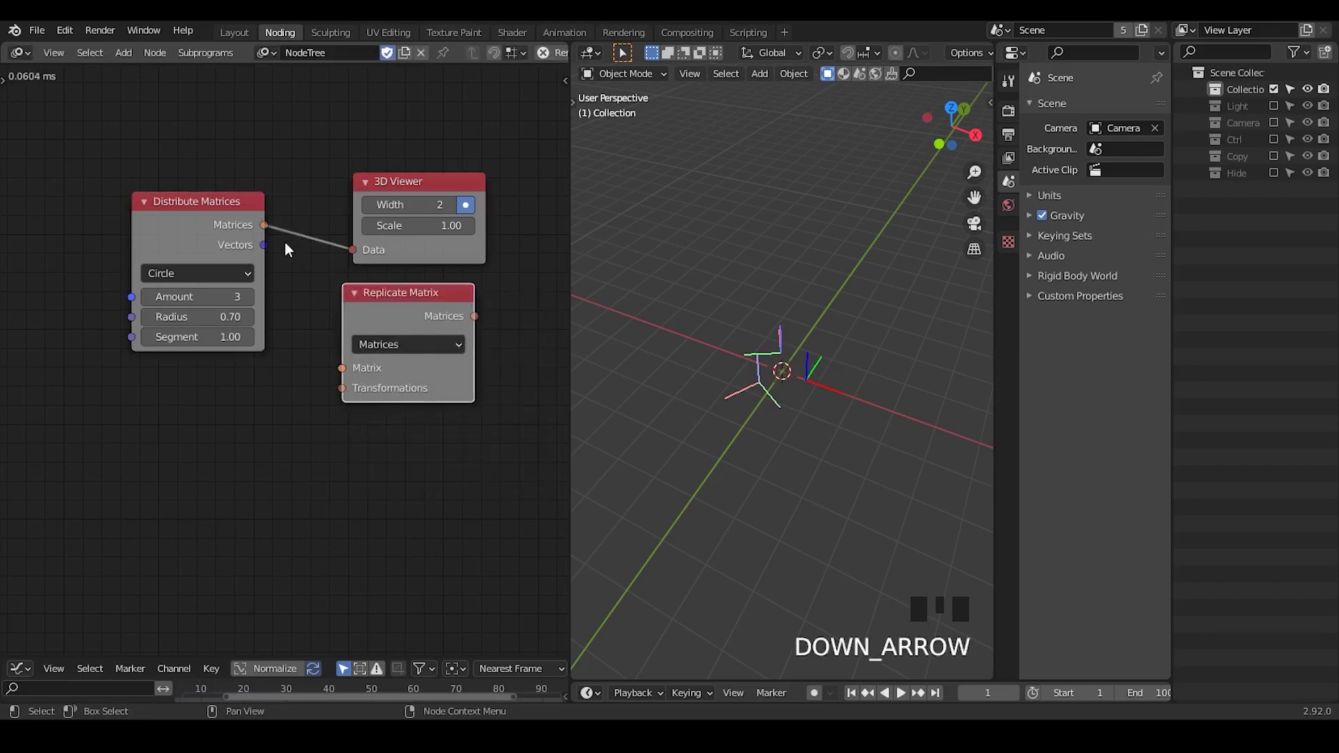
left_click_drag(274, 244, 295, 273)
left_click_drag(476, 321, 475, 298)
left_click(392, 191)
left_click(433, 304)
Duplicate Distribute Matrices and link its circle matrices into the Replicate node's Transformations
left_click(203, 225)
key("shift+d")
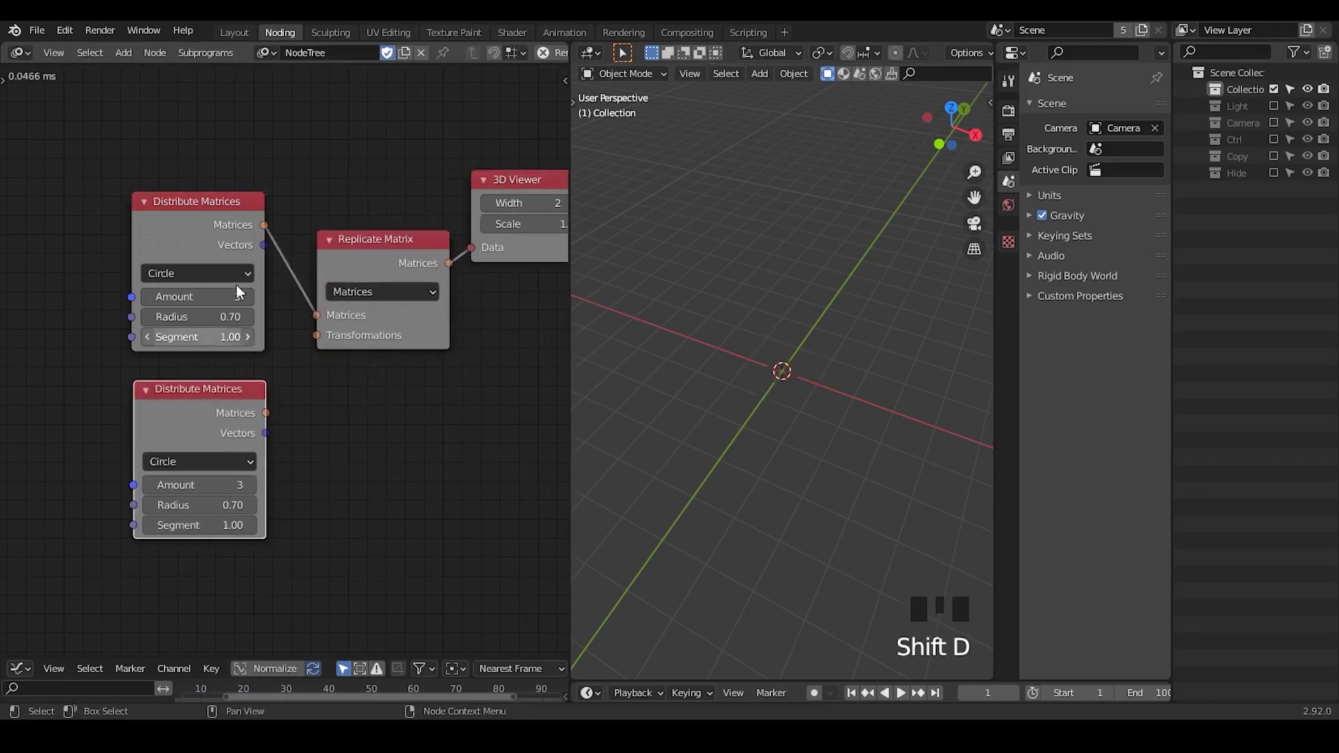
left_click_drag(265, 236, 294, 289)
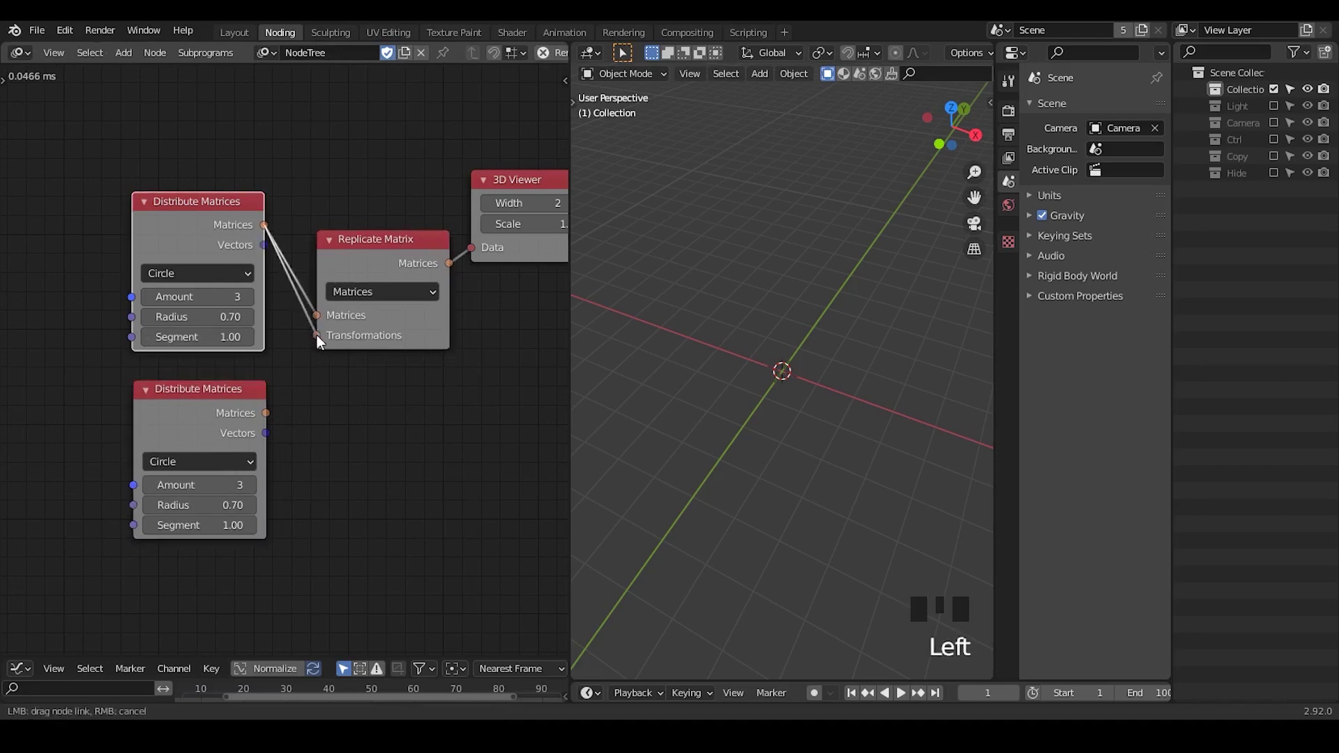
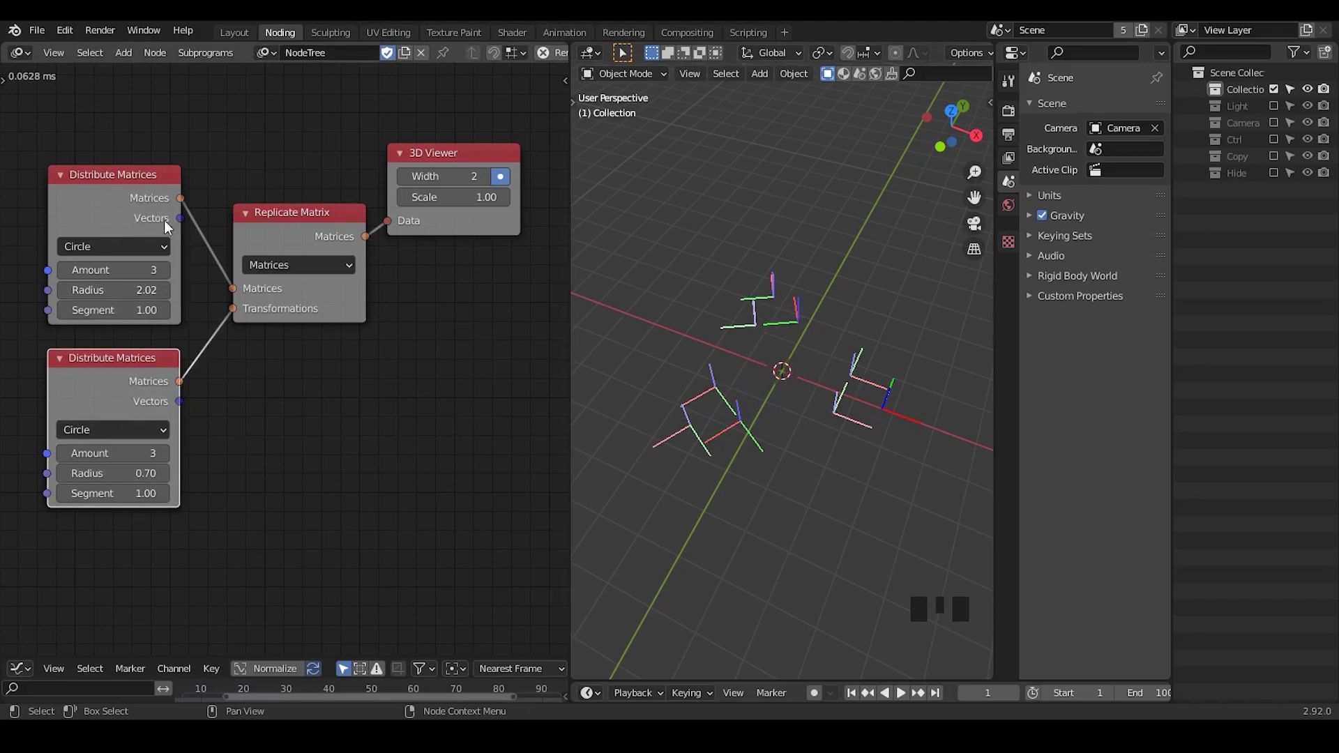
Sketch triangle annotation strokes over the viewport preview
left_click(145, 213)
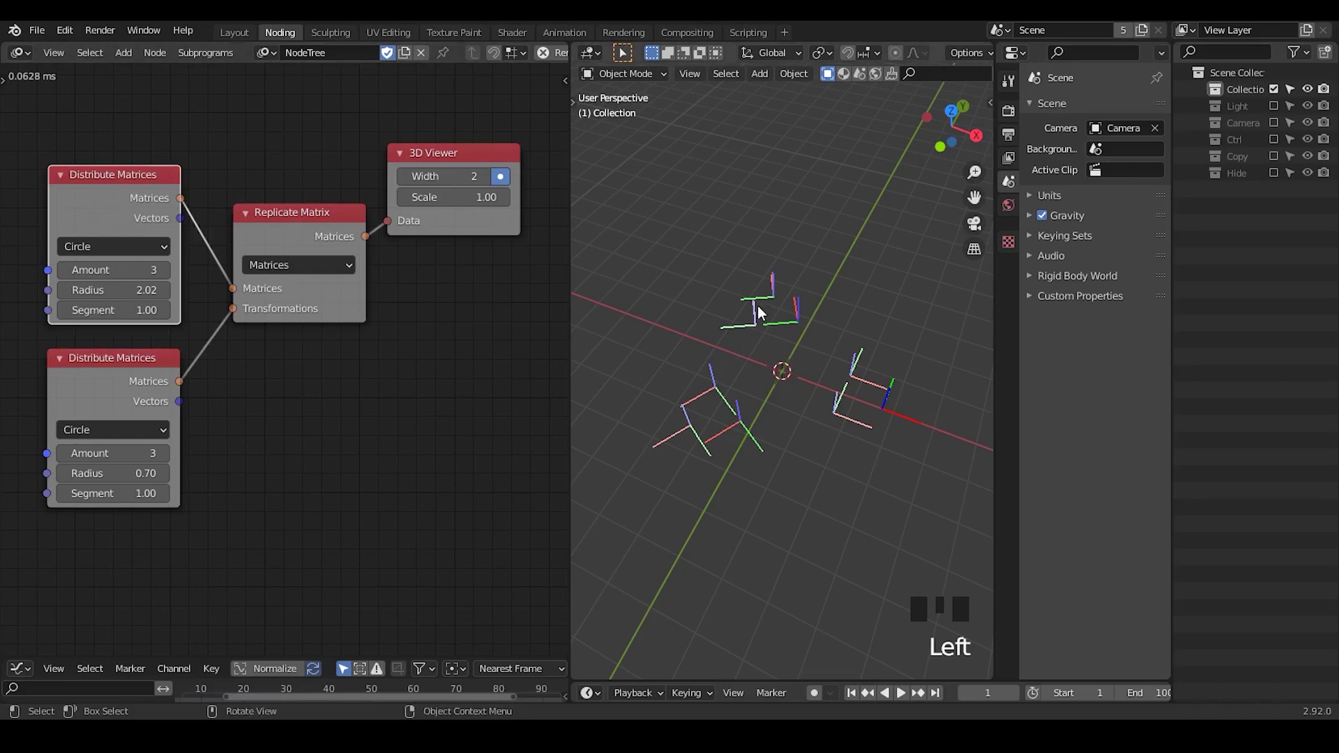
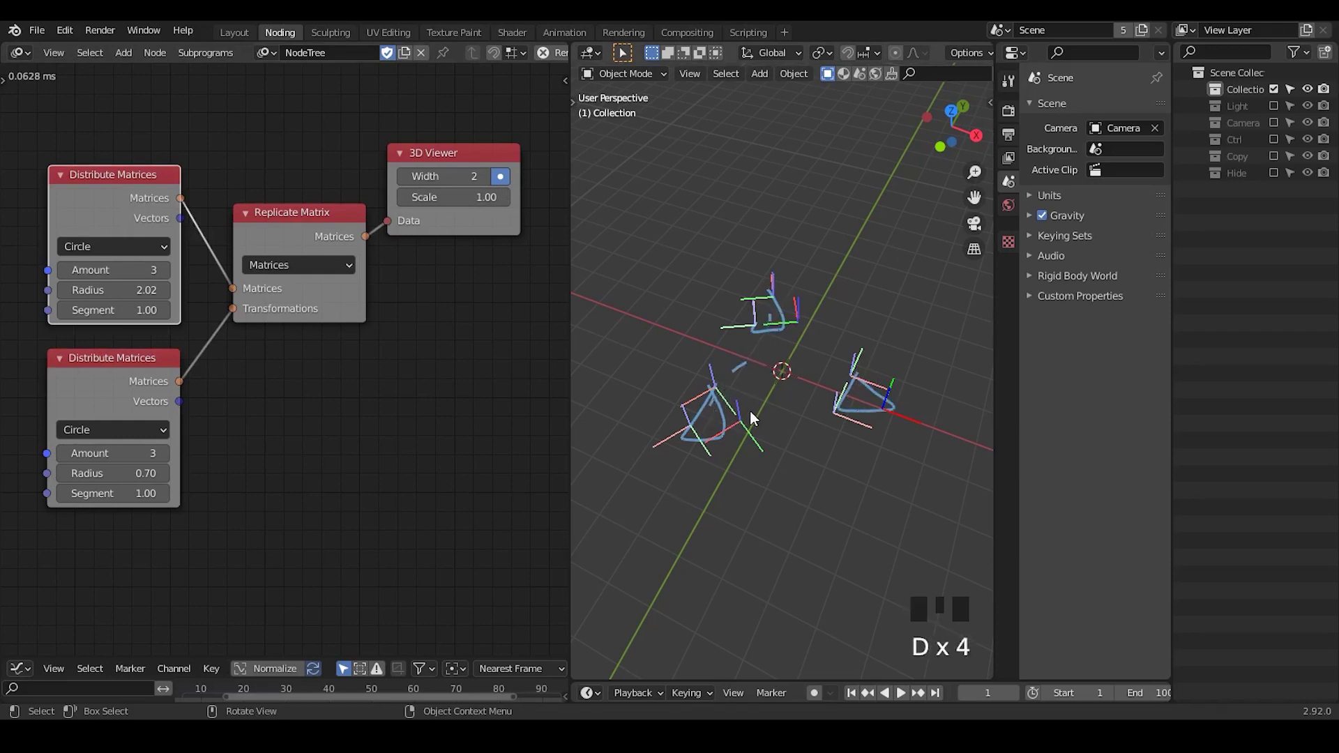
left_click(756, 417)
key("d")
key("d")
key("d")
left_click(805, 405)
key("d")
key("d")
key("d")
left_click(853, 394)
key("d")
left_click(781, 330)
key("d")
key("d")
key("d")
left_click(822, 369)
key("d")
key("d")
key("d")
Duplicate Replicate Matrix, feed it the first replicate's output and small-circle matrices, routed to the viewer
middle_click(393, 384)
left_click(248, 204)
key("shift+d")
left_click_drag(296, 235, 312, 263)
left_click_drag(119, 363, 153, 367)
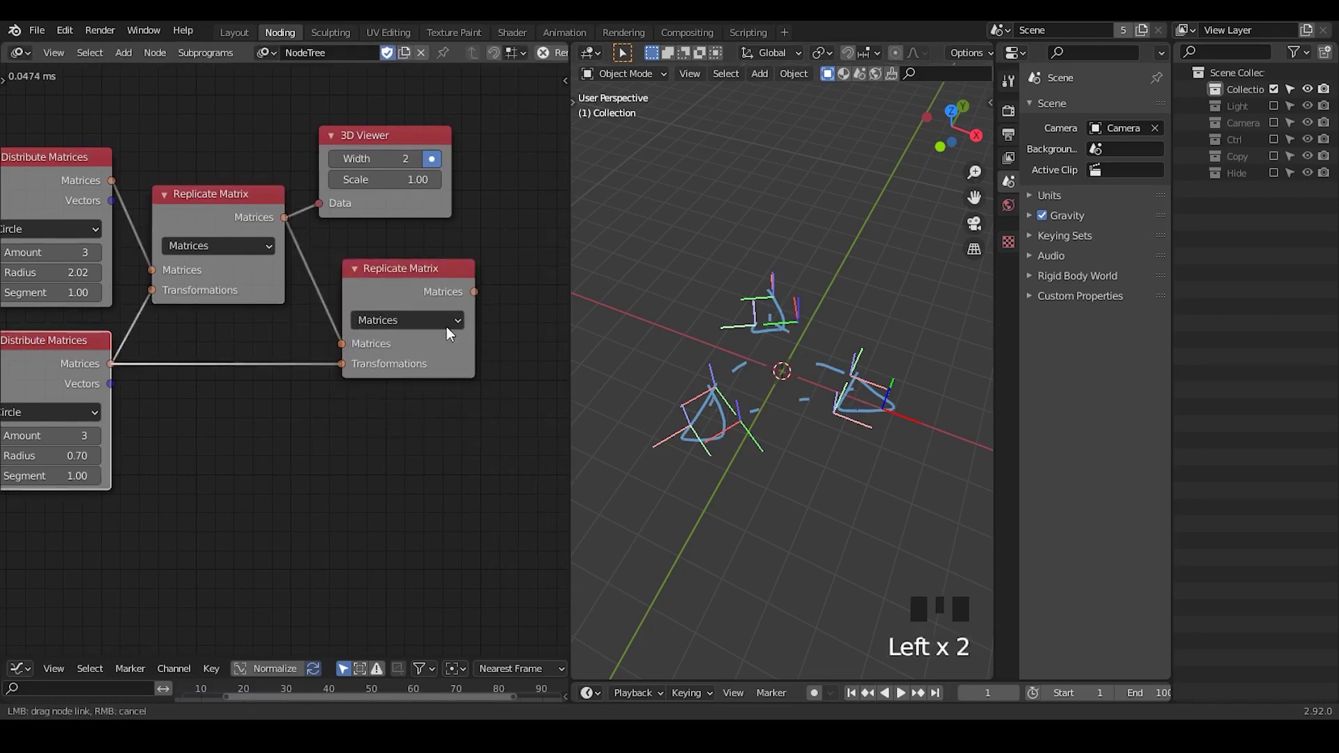
left_click(475, 302)
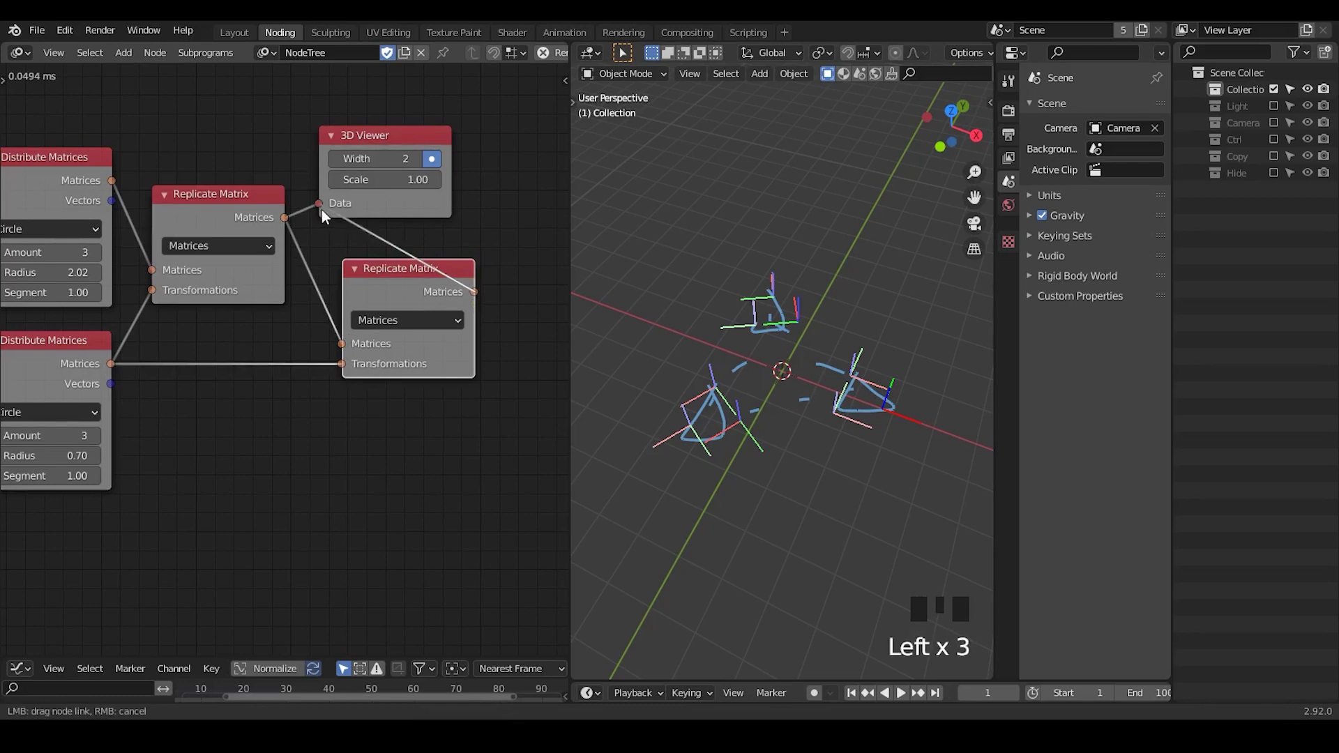
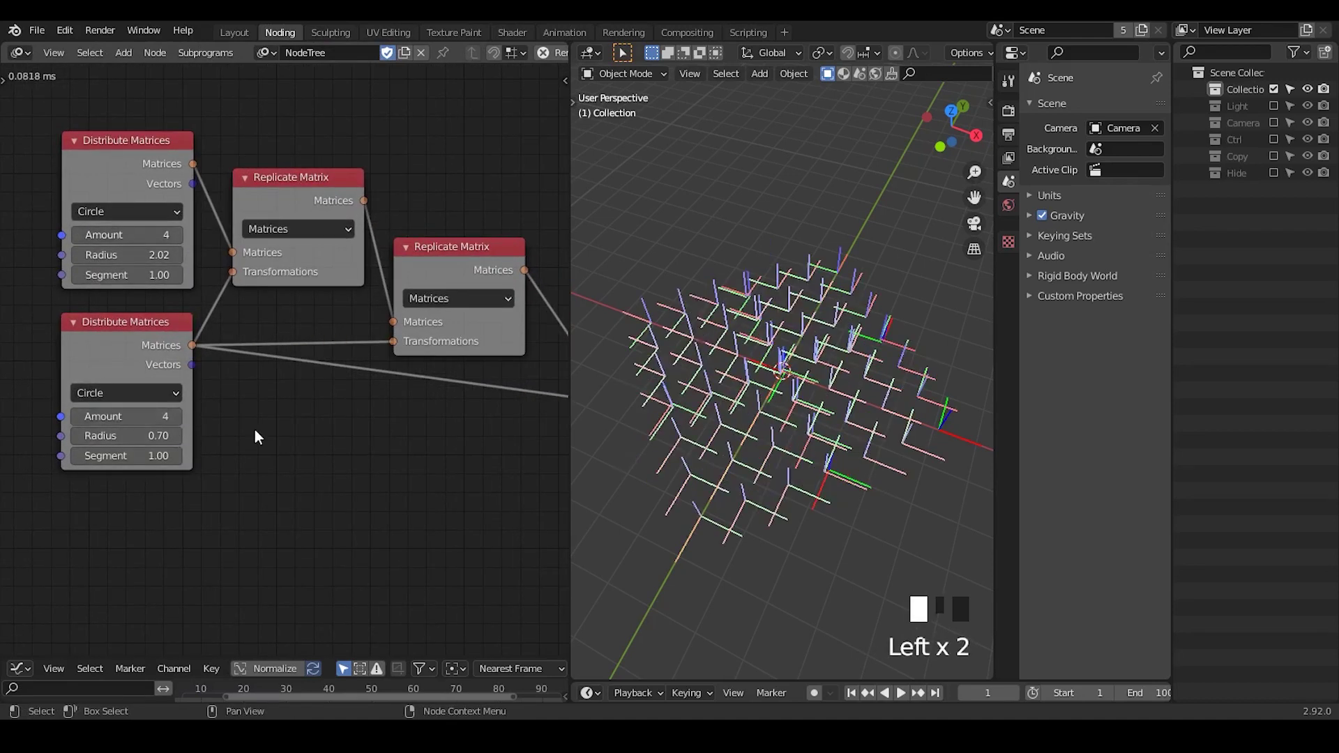
Add a third Replicate Matrix node chained after the second for a denser grid
left_click_drag(797, 435, 367, 272)
left_click(368, 272)
left_click(529, 322)
left_click_drag(267, 414, 248, 400)
Add a Loop Input node named My Loop
key("ctrl+a")
key("o")
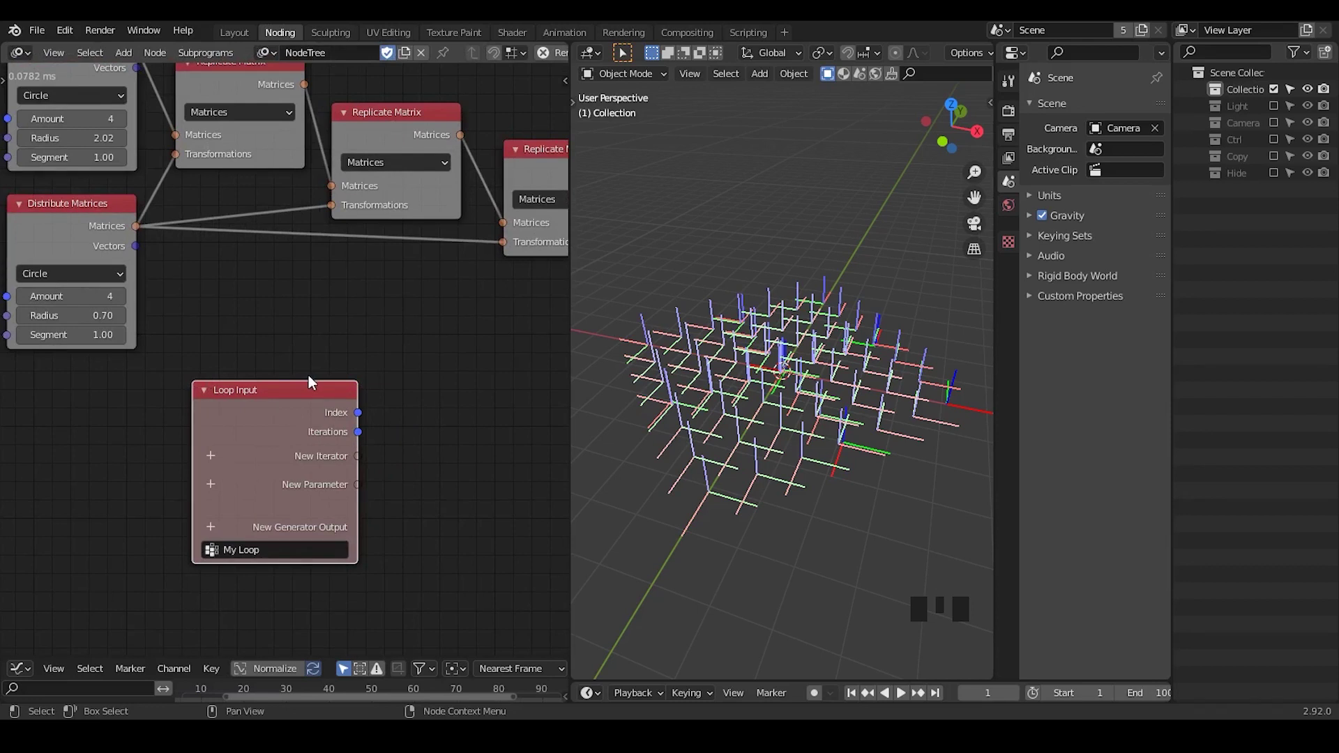
Rearrange the tree and add a Replicate Matrix node beside the Loop Input, removing leftovers
left_click_drag(367, 313, 350, 176)
left_click(350, 175)
left_click_drag(351, 394, 278, 137)
left_click(278, 137)
left_click_drag(339, 264, 118, 125)
left_click(118, 125)
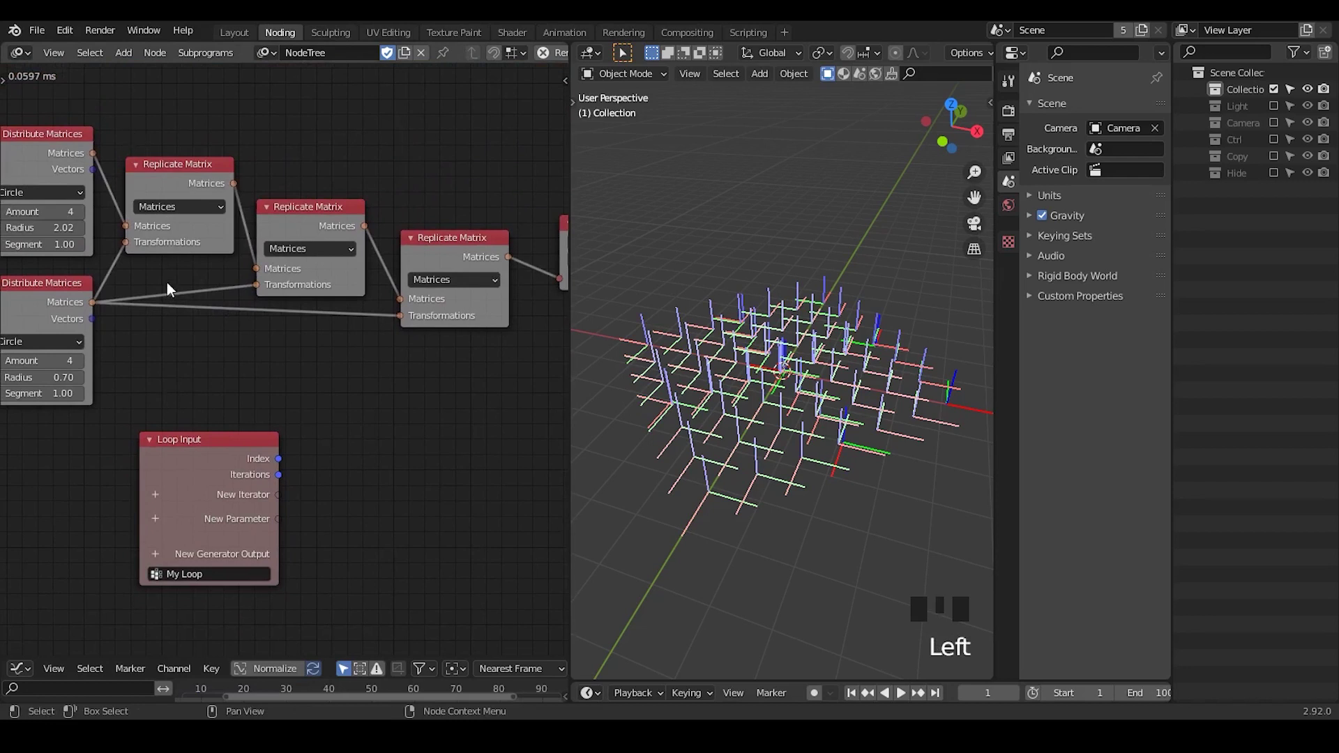
left_click(194, 201)
key("shift+d")
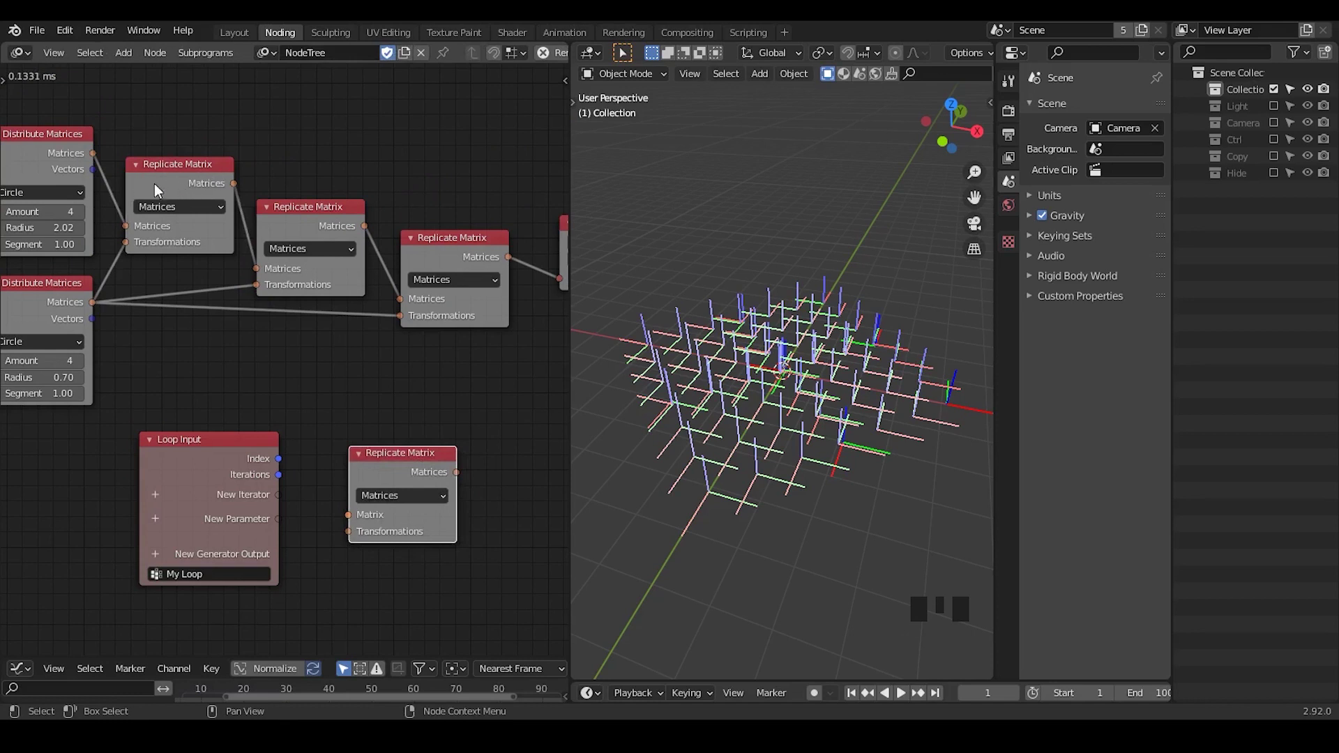
left_click_drag(192, 182, 219, 199)
left_click(337, 234)
left_click(421, 244)
left_click(417, 241)
left_click(524, 155)
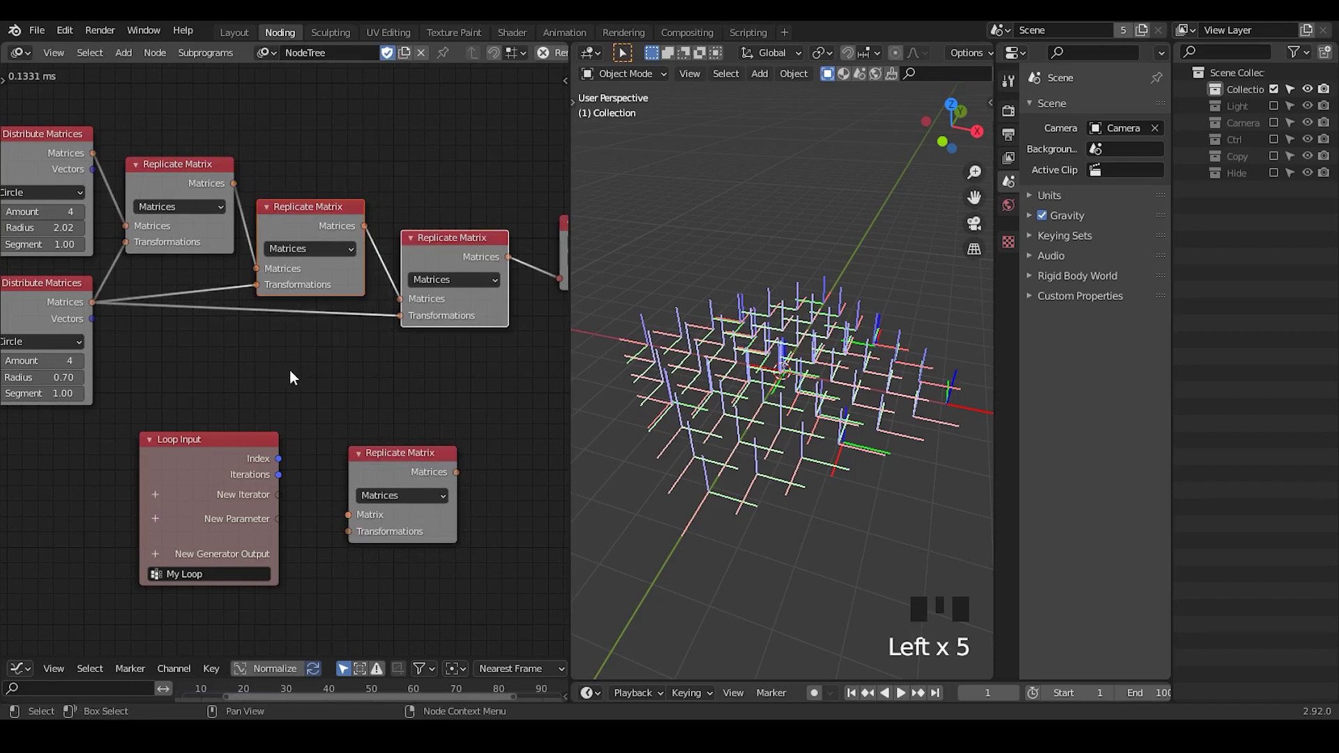
key("x")
Create Matrix List and Transformations loop parameters wired into the Replicate Matrix node
left_click_drag(320, 426, 429, 240)
left_click(429, 240)
left_click_drag(377, 273, 87, 326)
left_click_drag(40, 322, 44, 342)
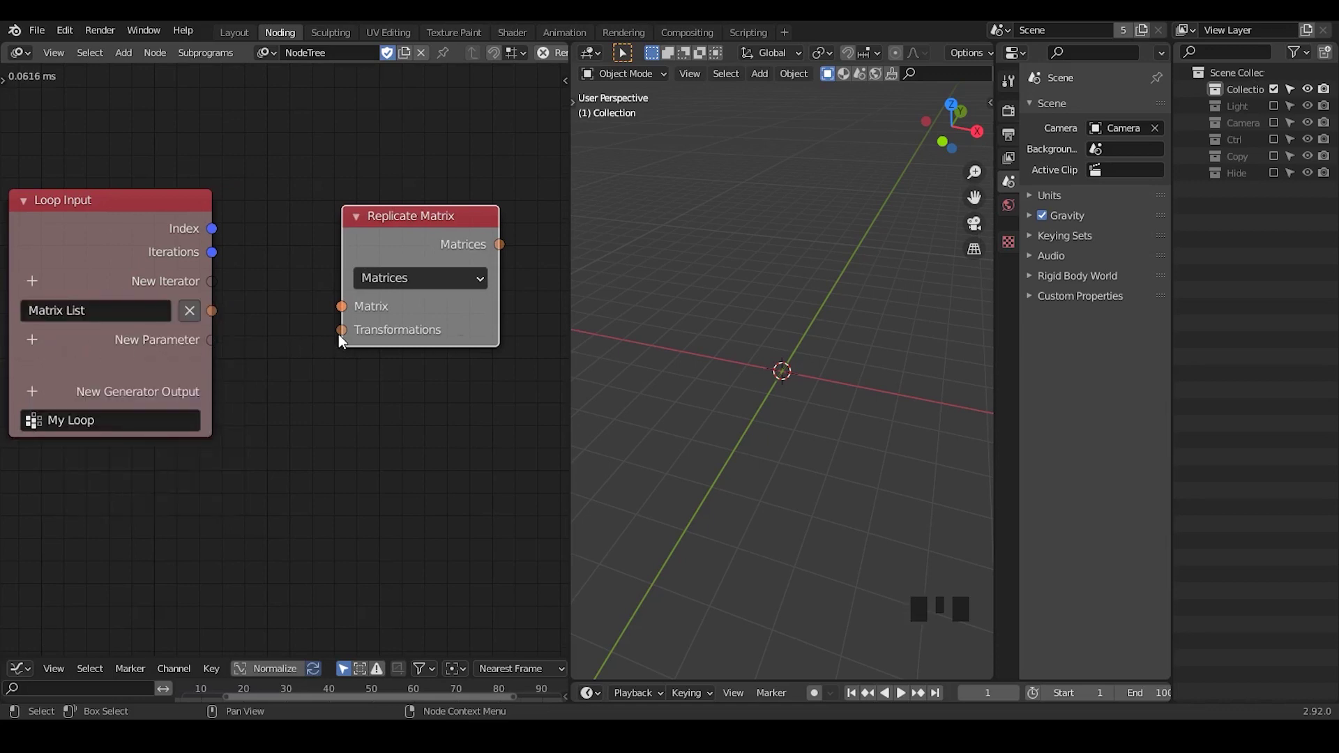
left_click(342, 338)
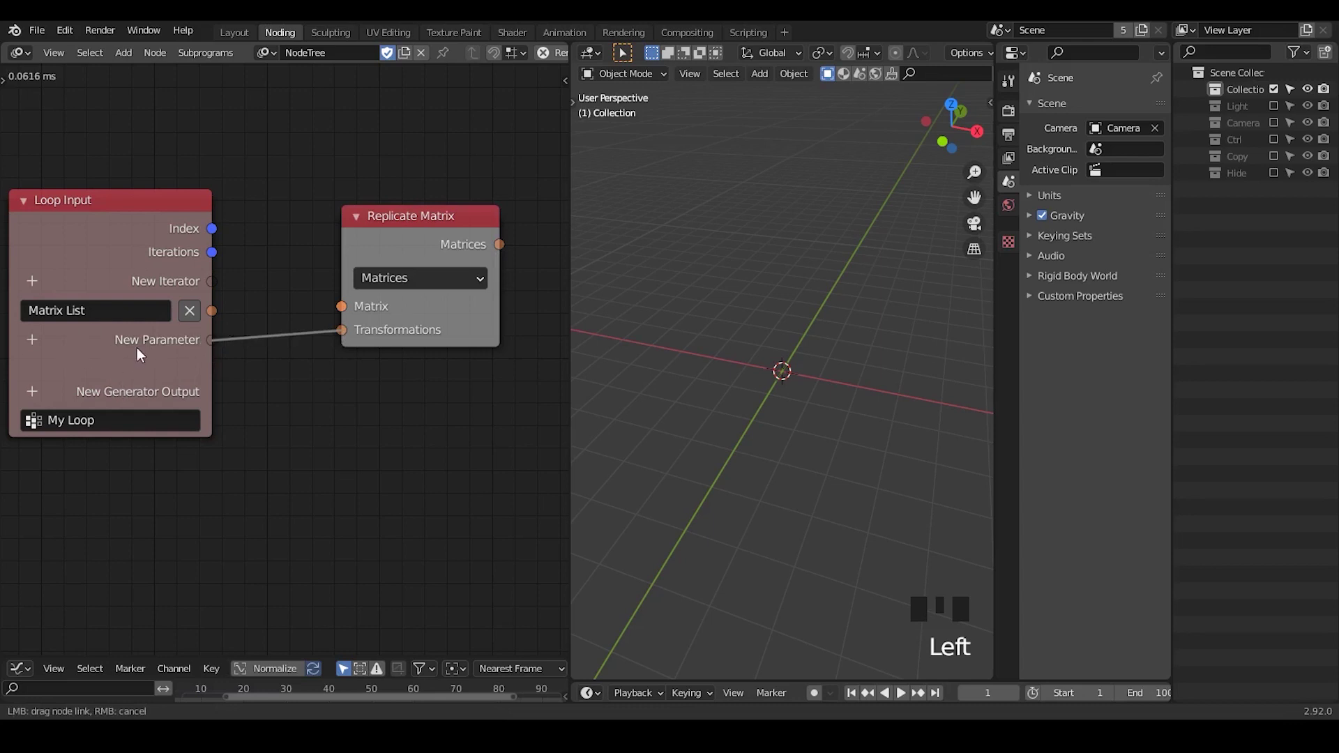
left_click_drag(228, 313, 270, 315)
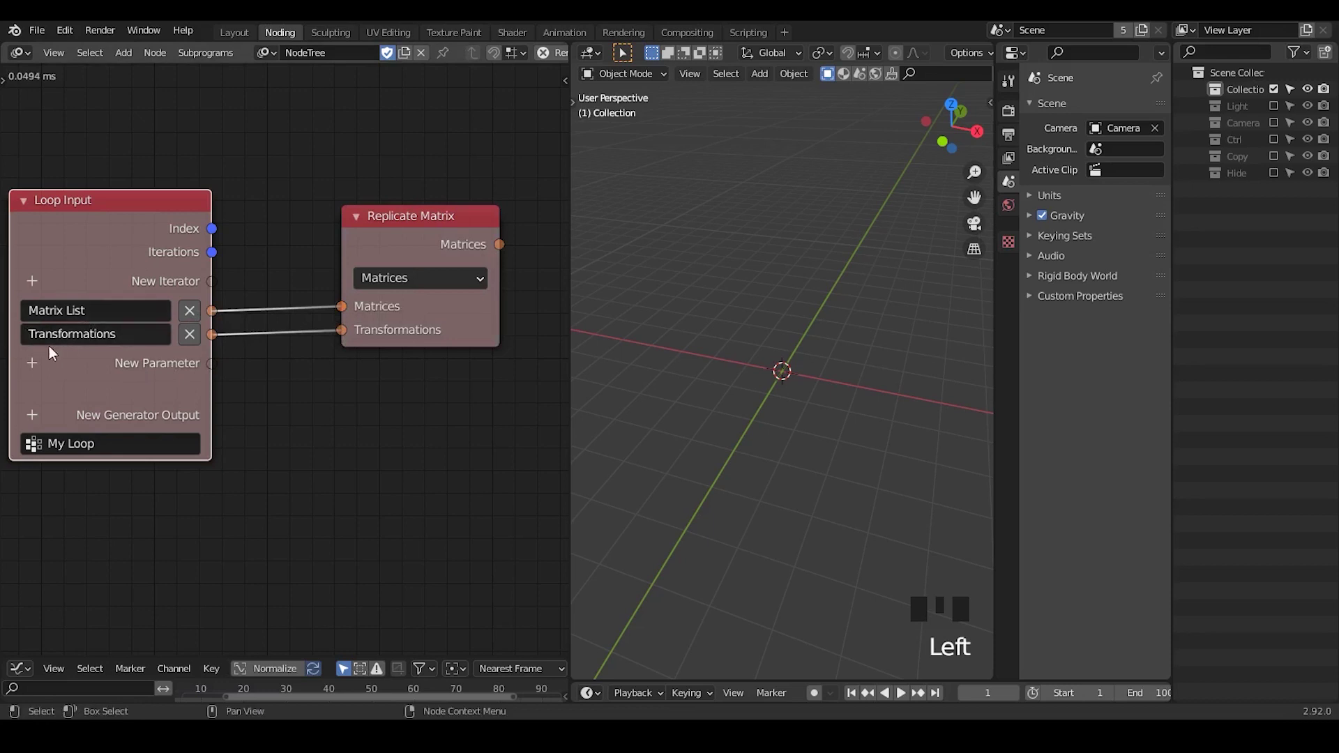
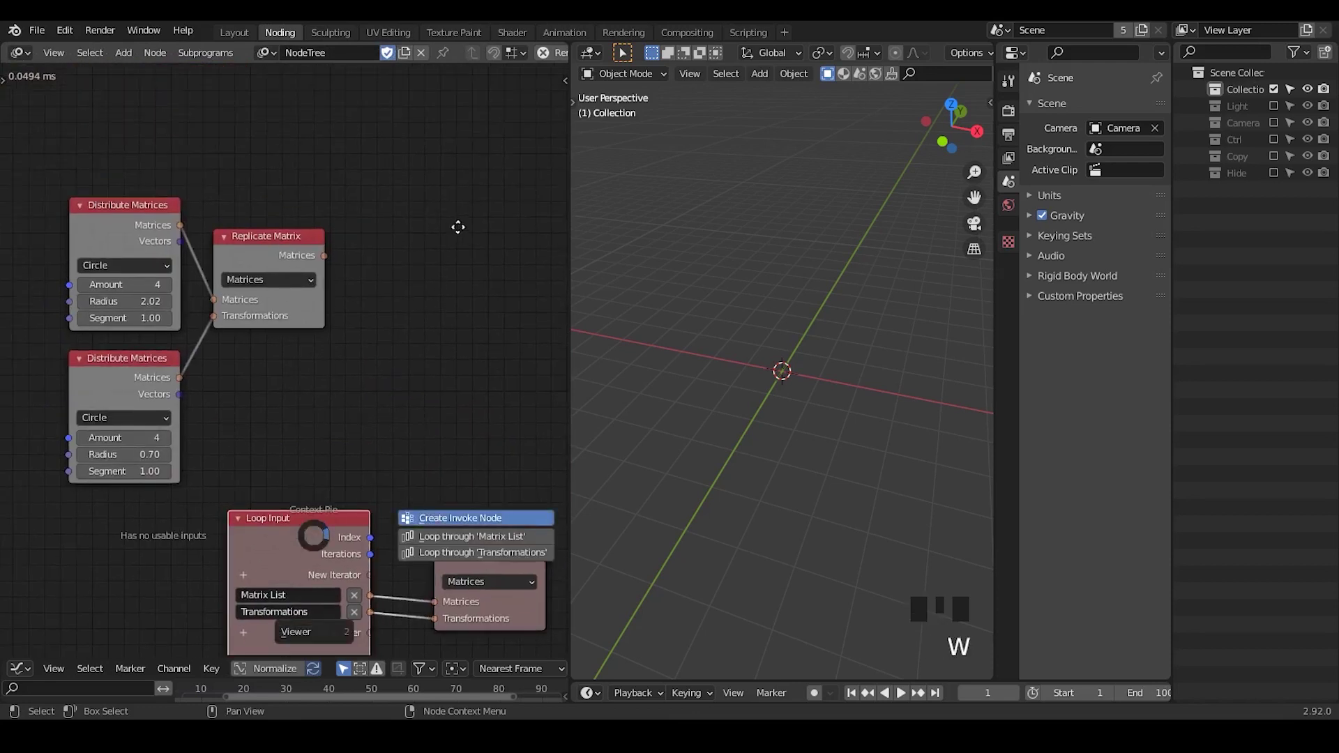
Create an Invoke node for My Loop, delete the old replicate chain, and feed the large circle matrices into it
left_click(245, 264)
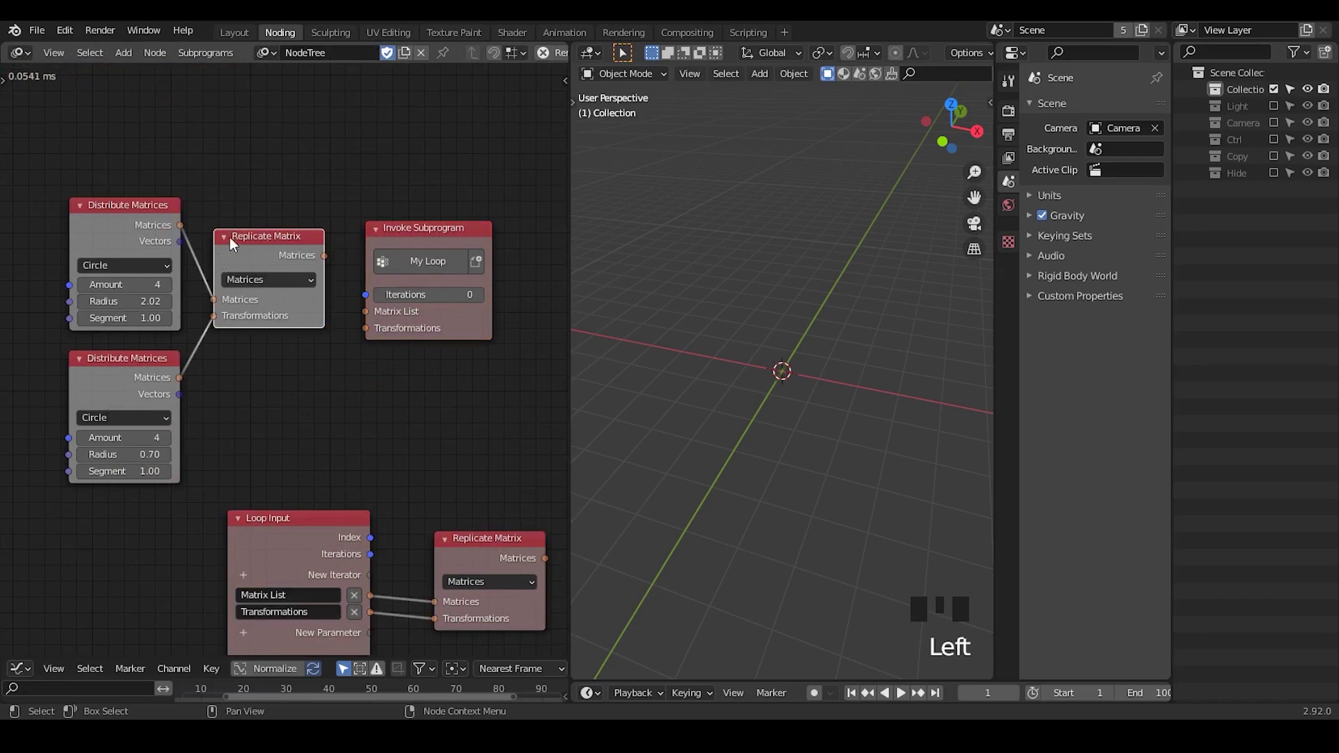
key("x")
left_click(420, 246)
left_click_drag(302, 448, 170, 209)
left_click_drag(170, 208, 197, 242)
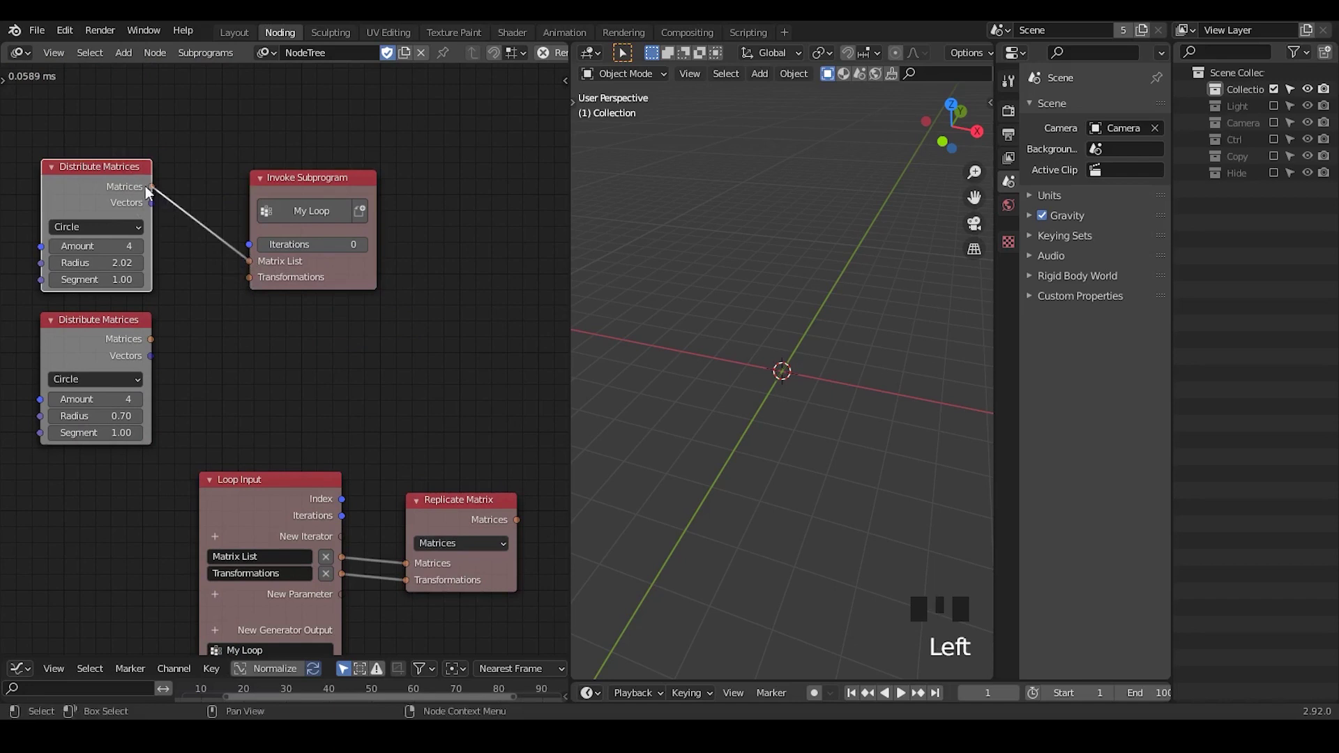
left_click_drag(156, 192, 93, 334)
left_click(123, 200)
left_click(132, 389)
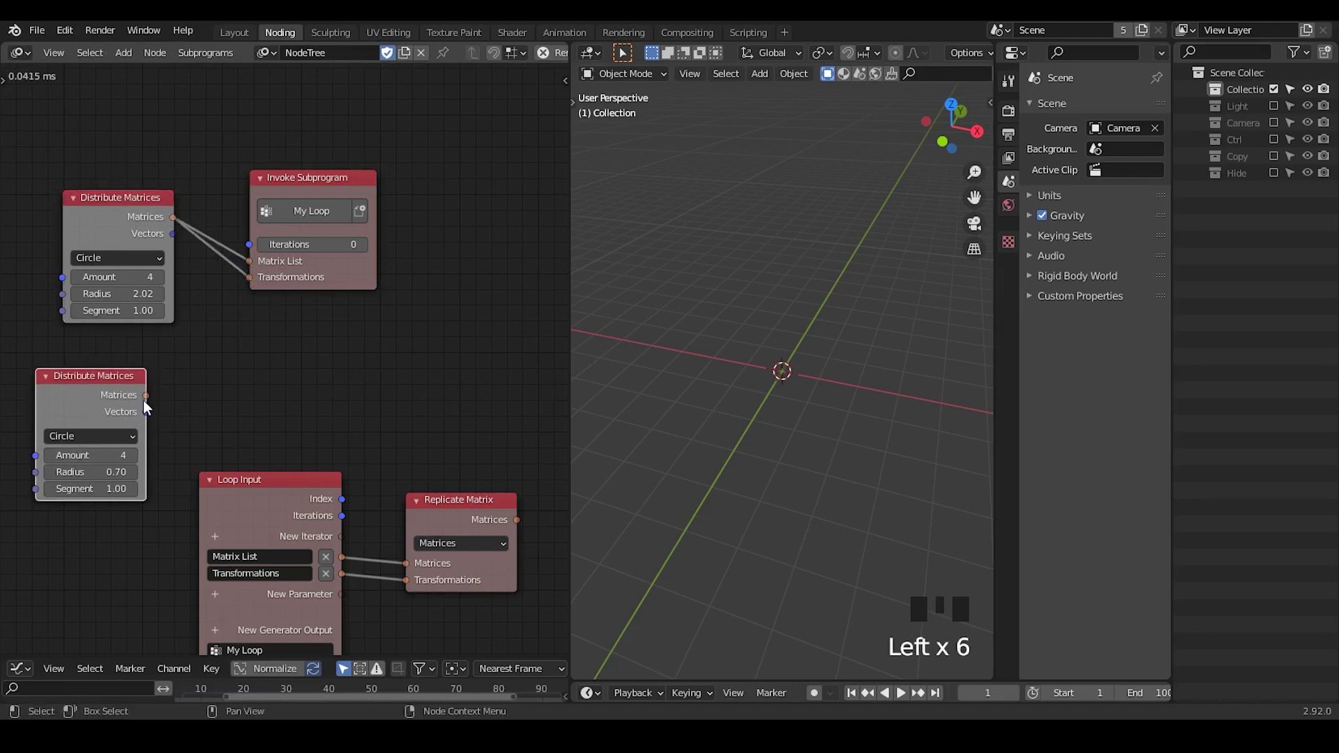
left_click_drag(157, 390, 107, 400)
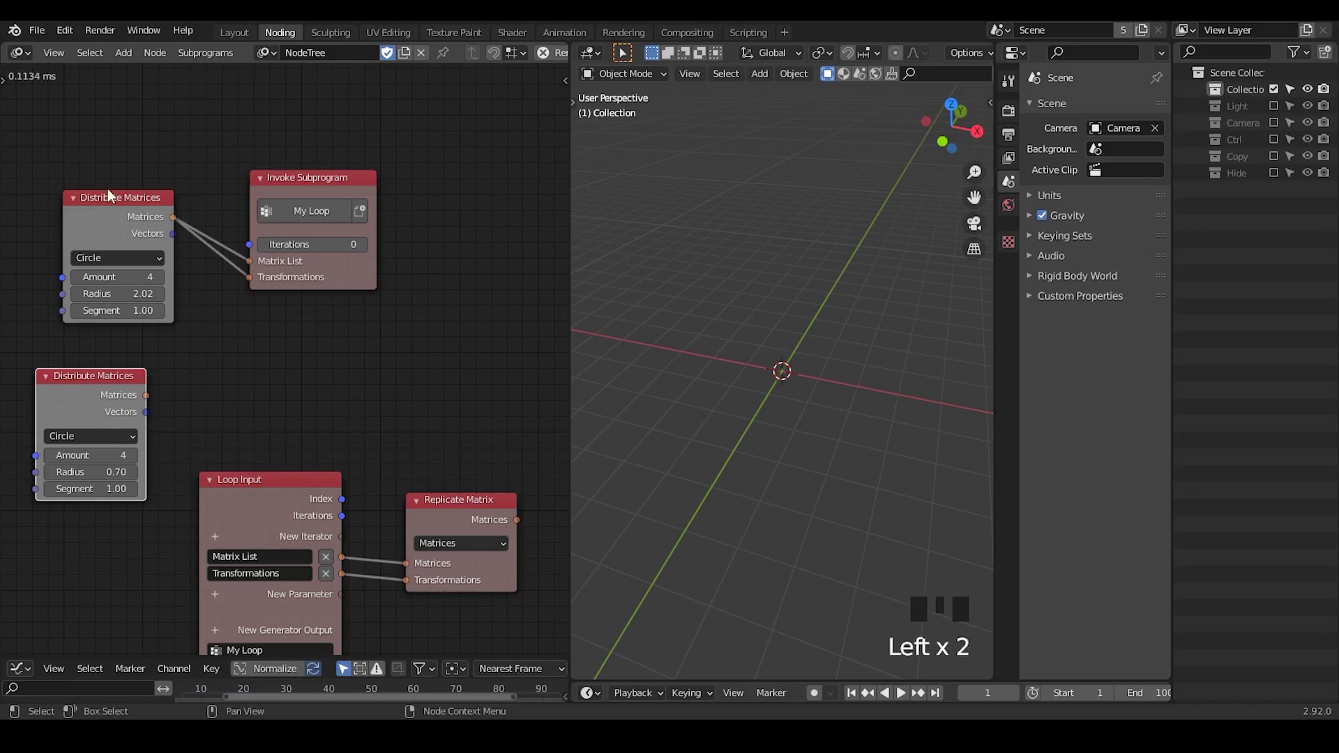
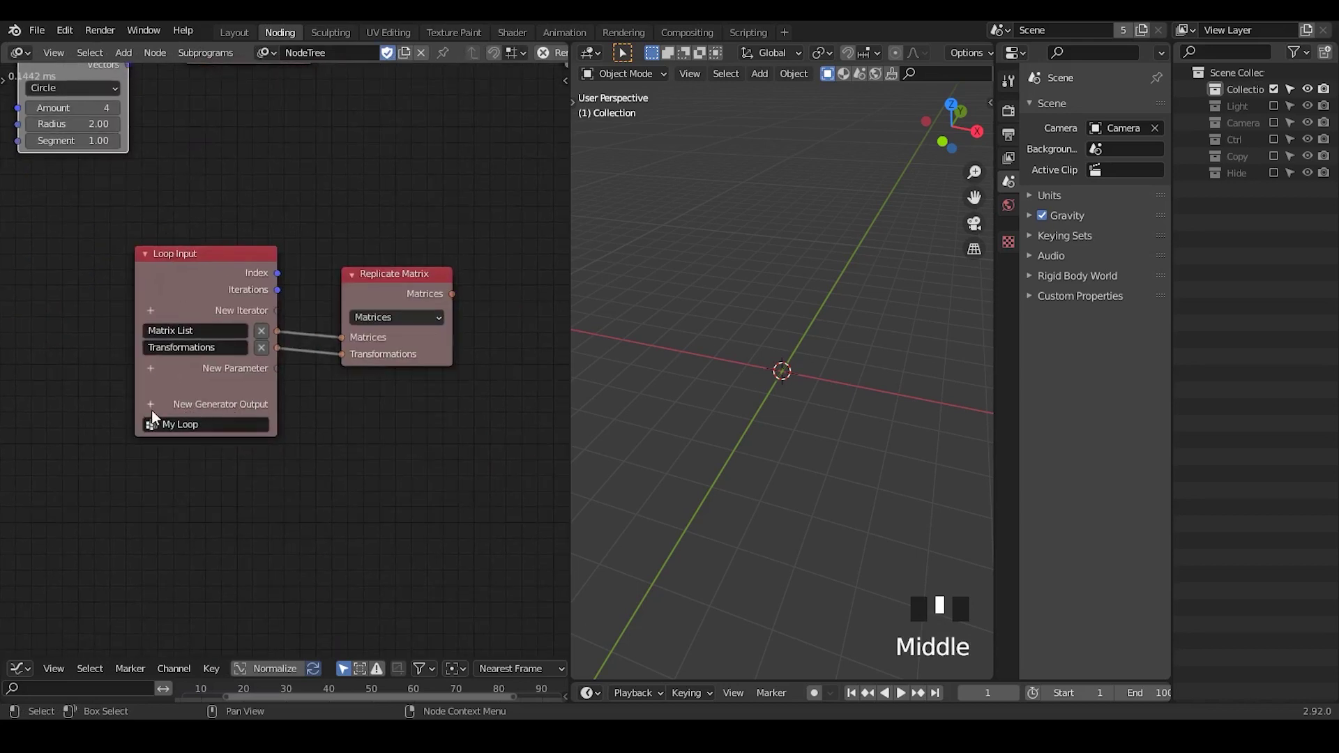
Return the replicated matrices as a Matrix List loop output and show the loop result in the 3D Viewer
left_click_drag(158, 414, 467, 242)
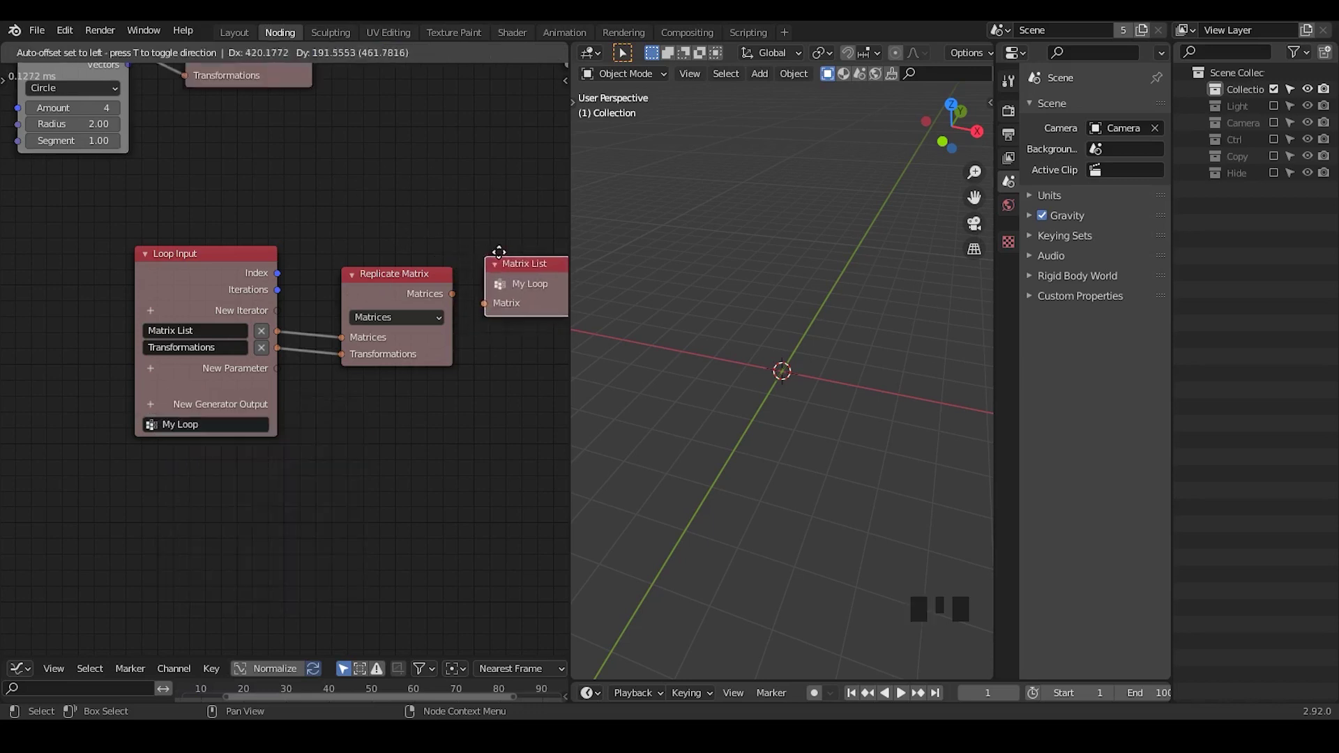
left_click_drag(477, 264, 401, 302)
left_click(401, 301)
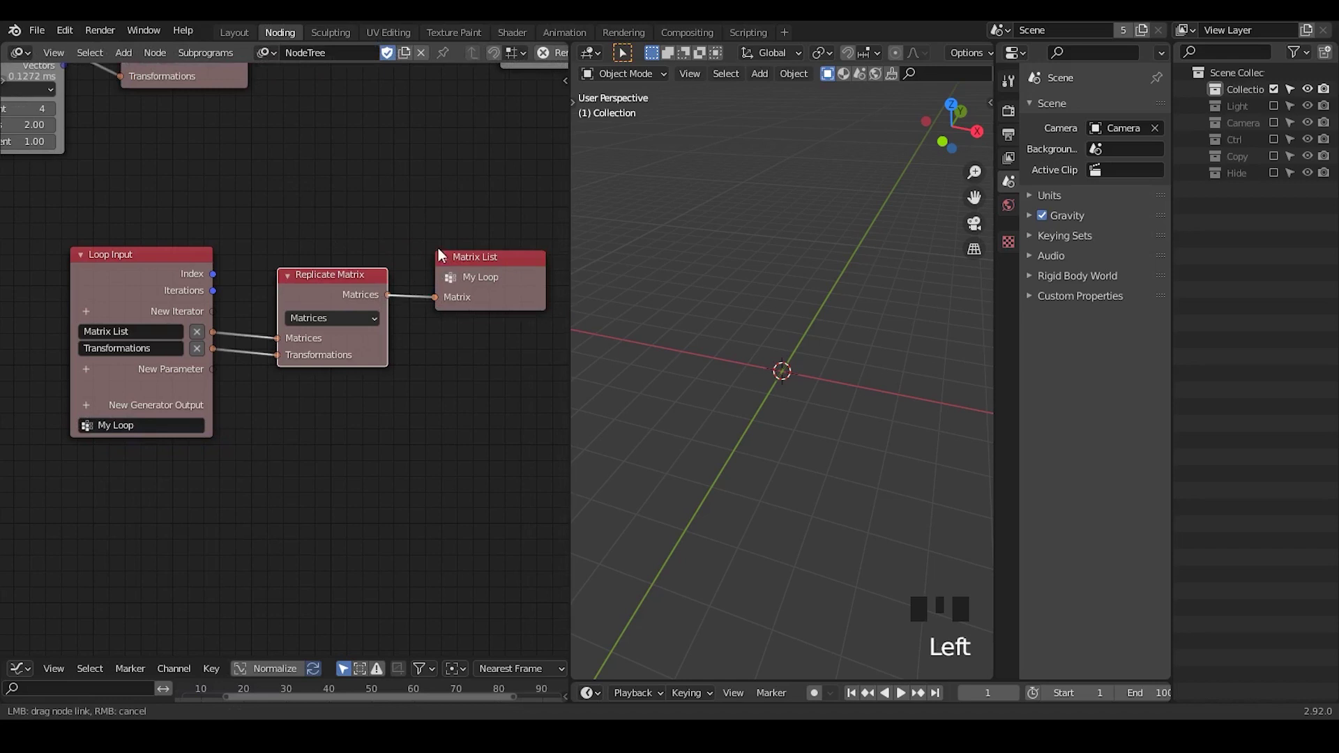
left_click_drag(357, 295, 319, 192)
left_click_drag(320, 193, 529, 284)
left_click(530, 284)
left_click(265, 210)
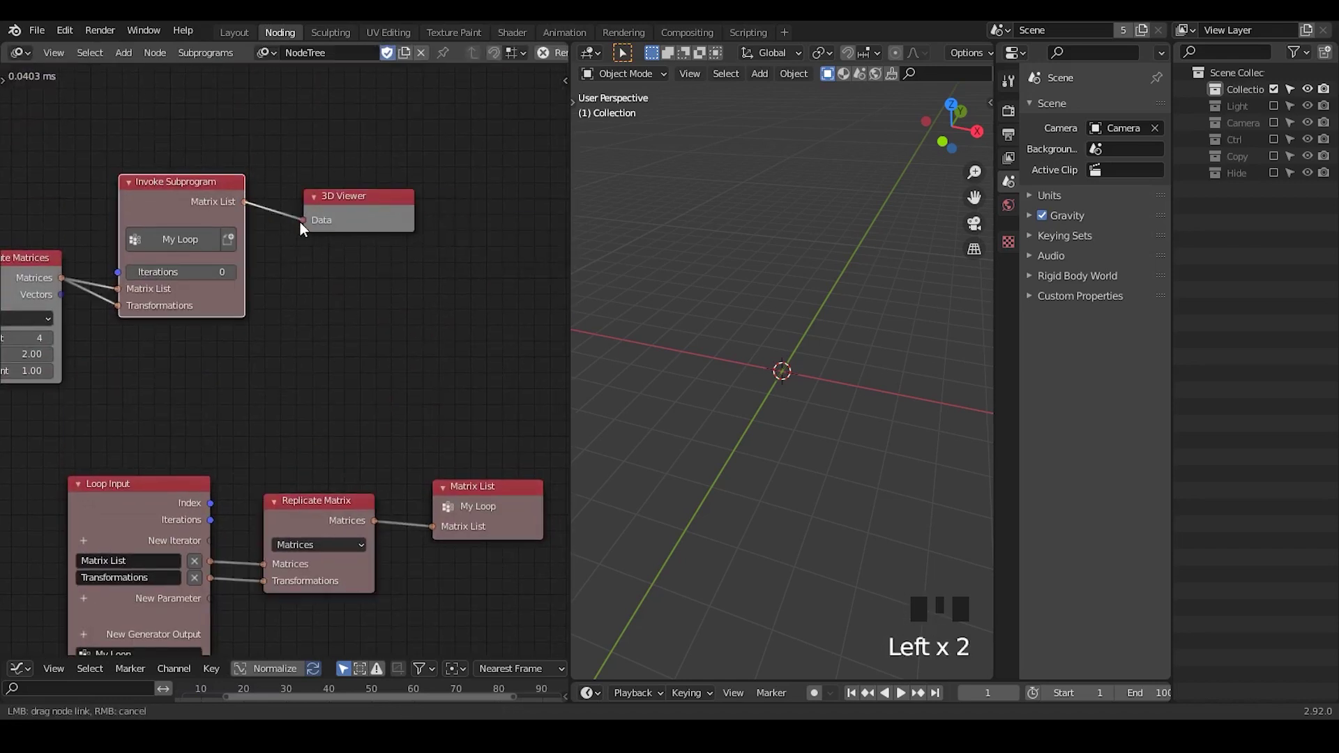
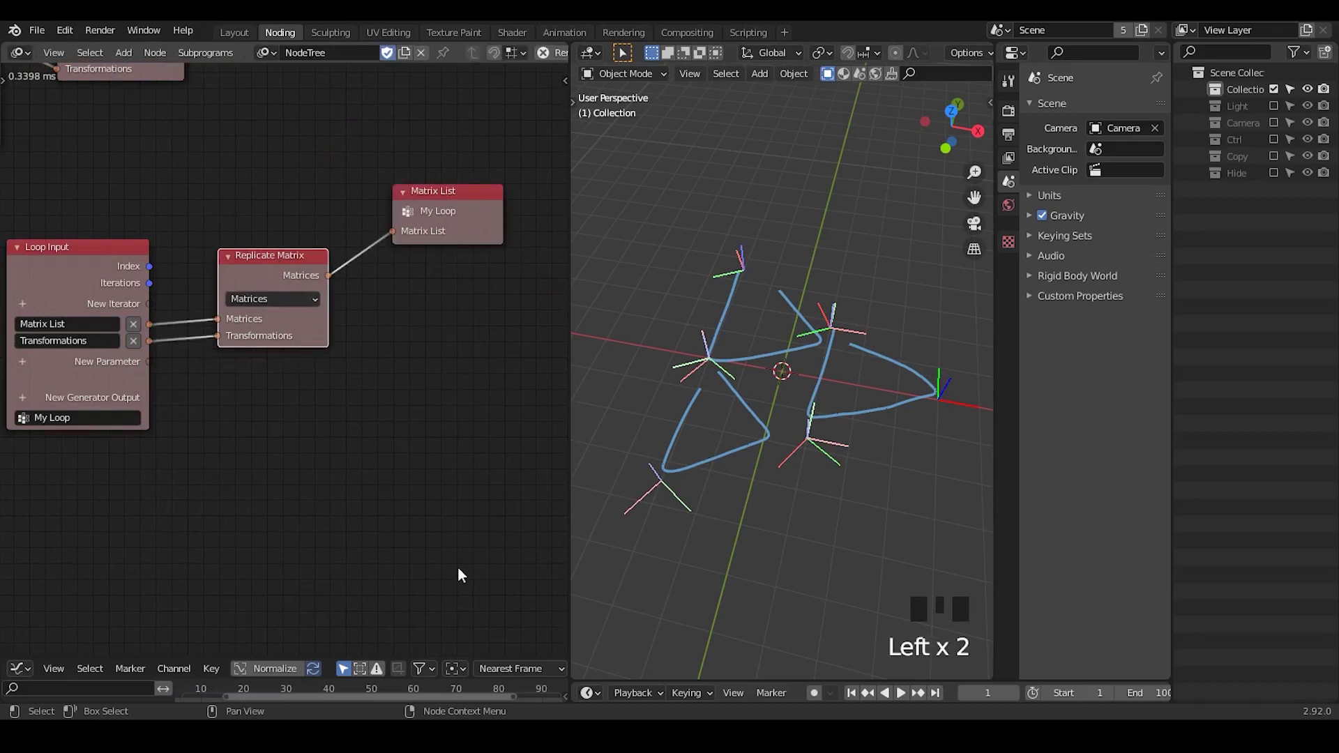
Select the Loop Input node and show its settings to reassign the Matrix List parameter
left_click_drag(209, 336, 220, 253)
left_click(220, 253)
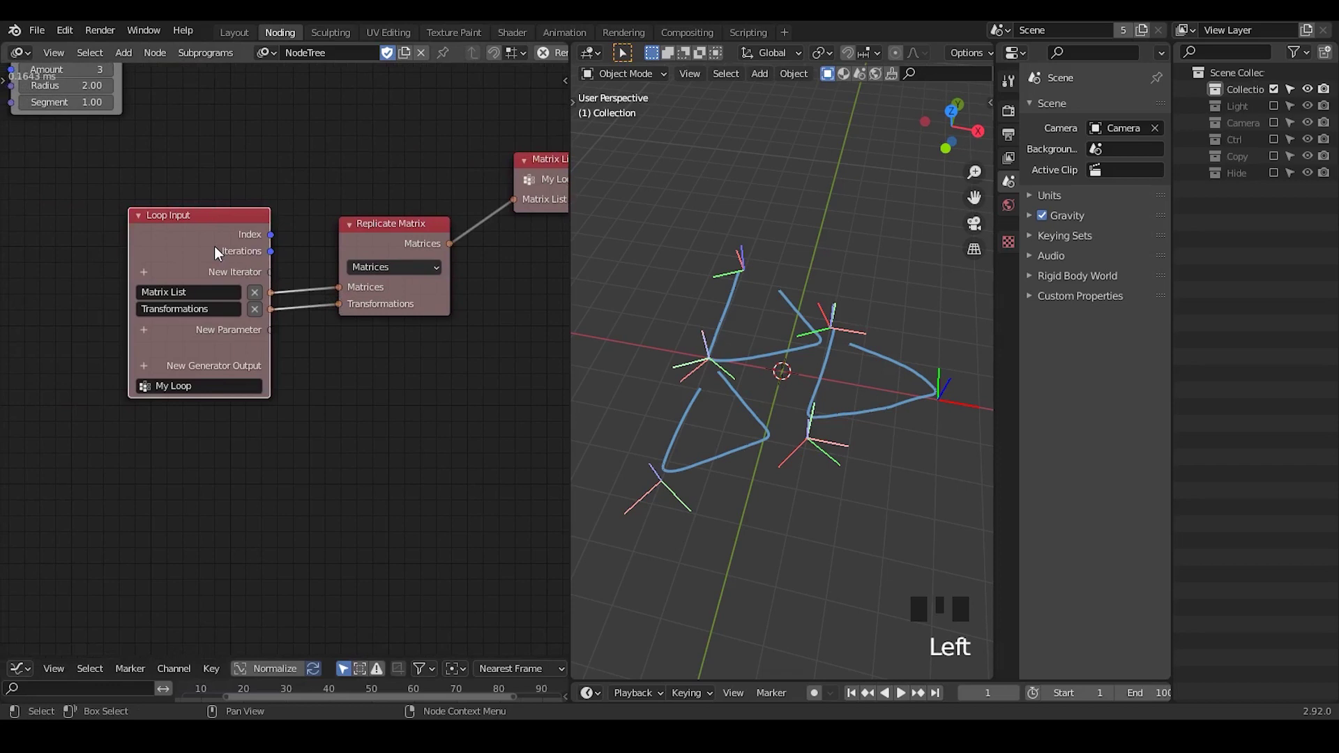
key("u")
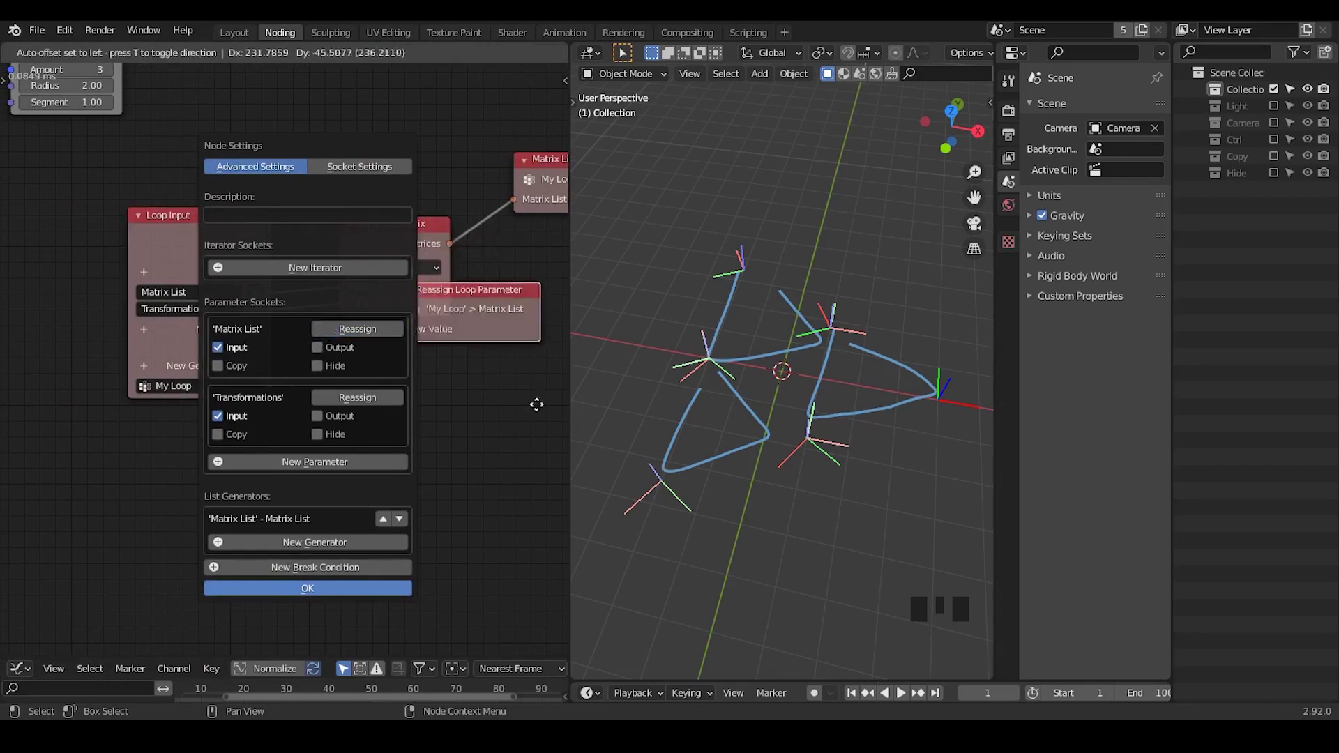
Place the Reassign Loop Parameter node and connect the replicated matrices to its New Value
middle_click(496, 427)
left_click_drag(348, 363, 337, 272)
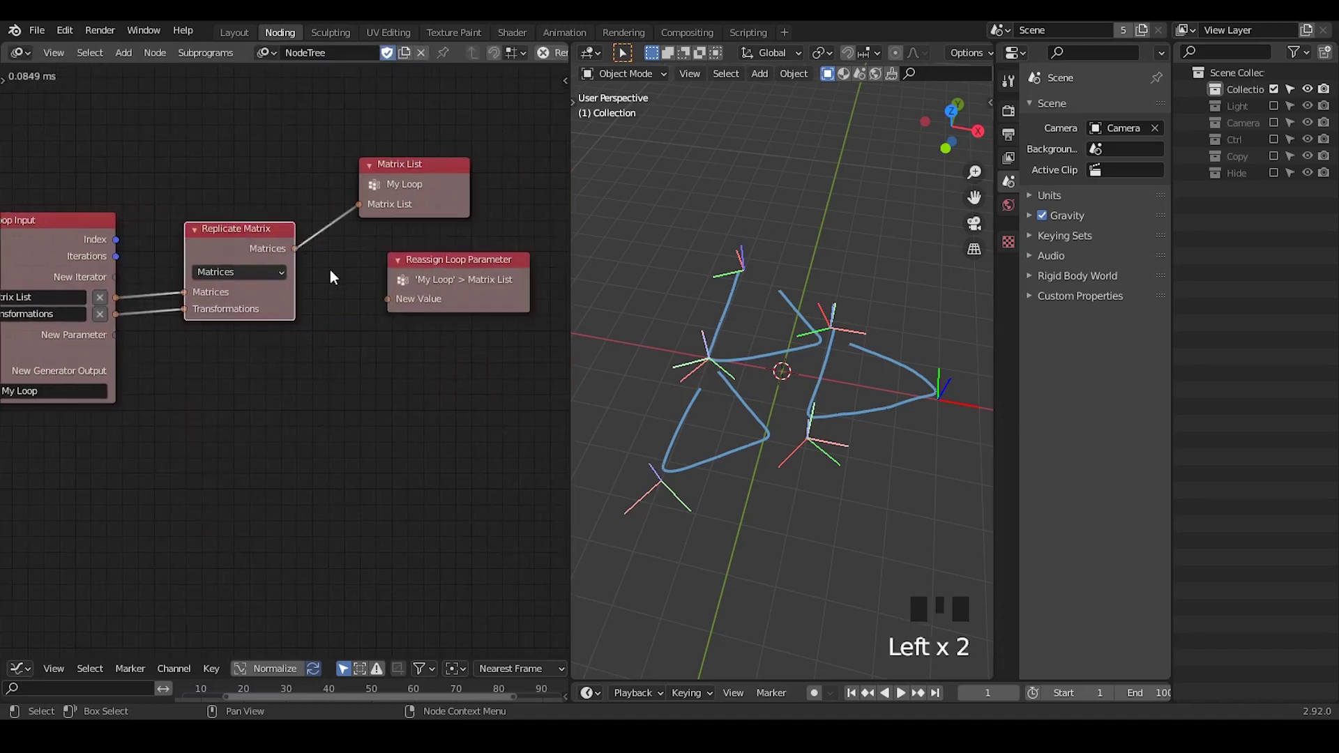
key("d")
left_click_drag(810, 237, 302, 241)
Add an Invoke Subprogram for My Loop with 4 iterations, fed by circle matrices and sent to the viewer
left_click_drag(302, 241, 304, 300)
left_click_drag(304, 301, 881, 313)
left_click_drag(881, 313, 308, 297)
left_click_drag(308, 297, 306, 246)
key("g")
left_click(353, 308)
left_click_drag(370, 233, 328, 191)
left_click_drag(328, 191, 362, 245)
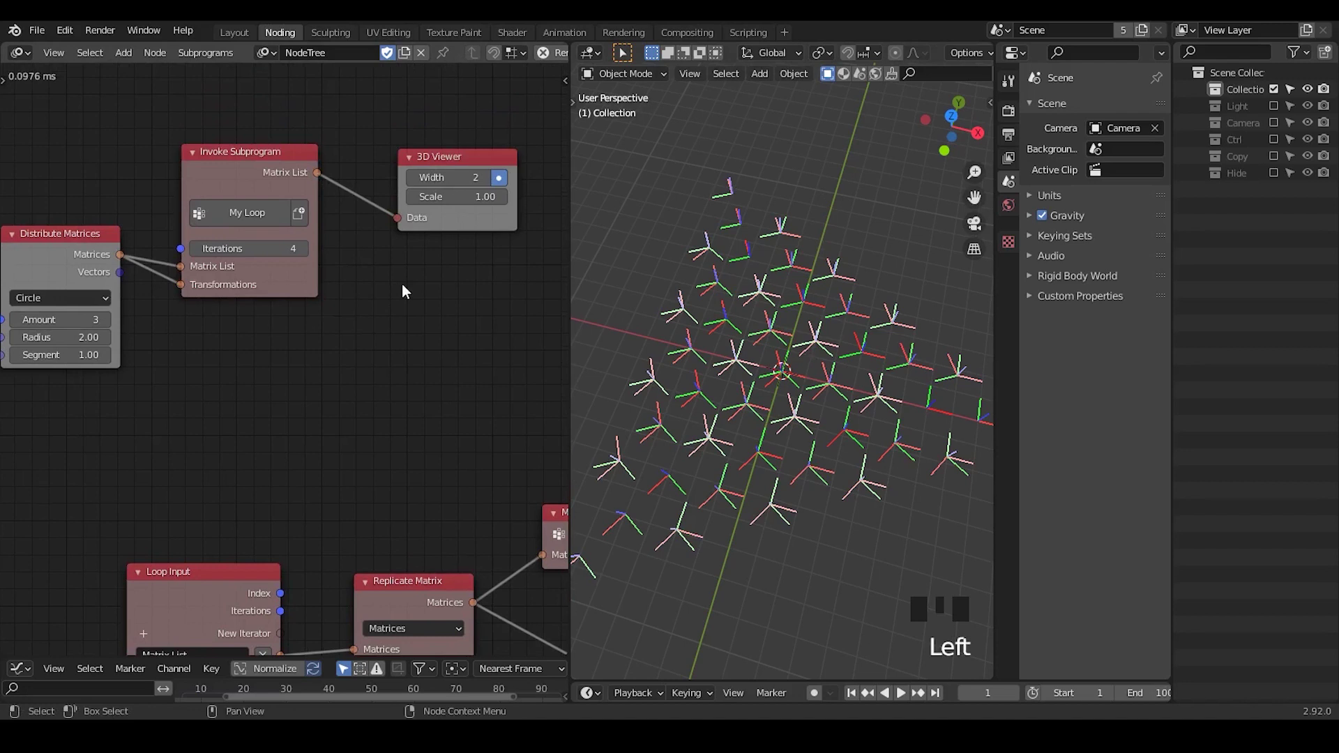
Add Spline from Points, remove the extra Distribute Matrices, and connect circle points into the spline
key("ctrl+a")
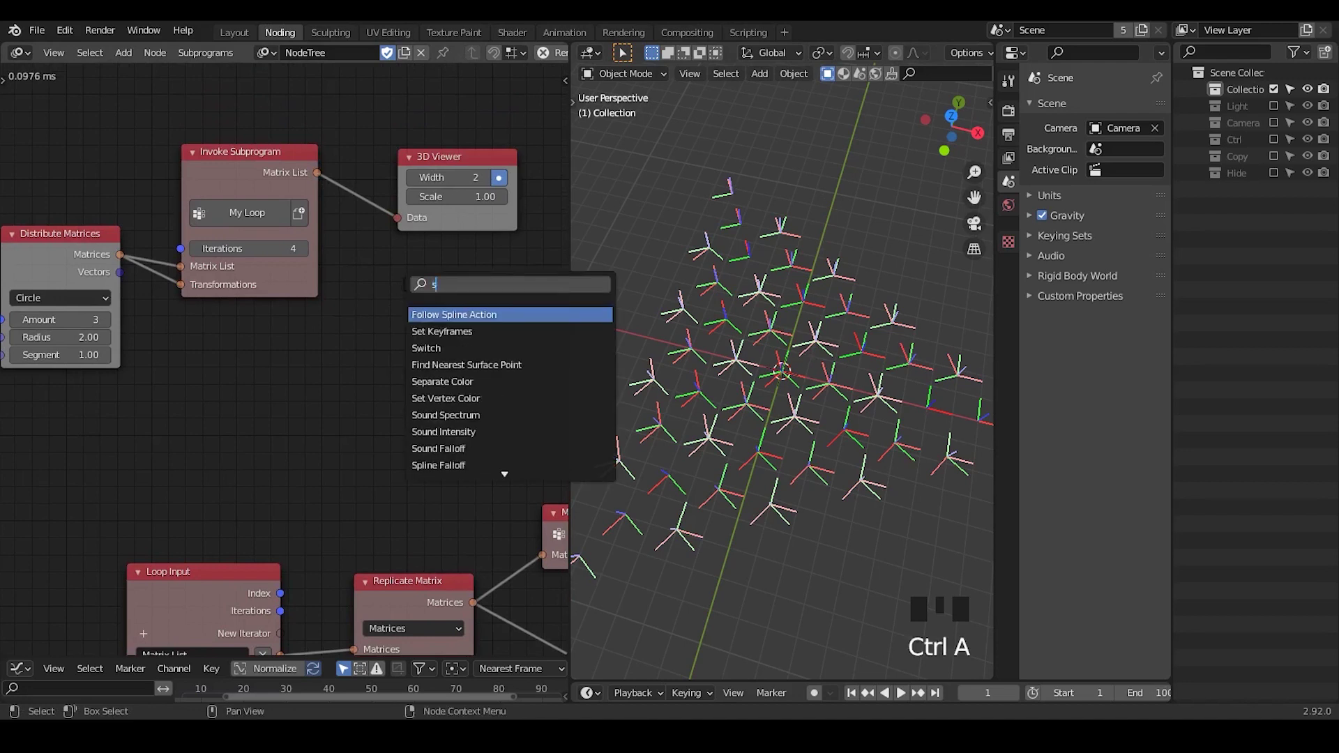
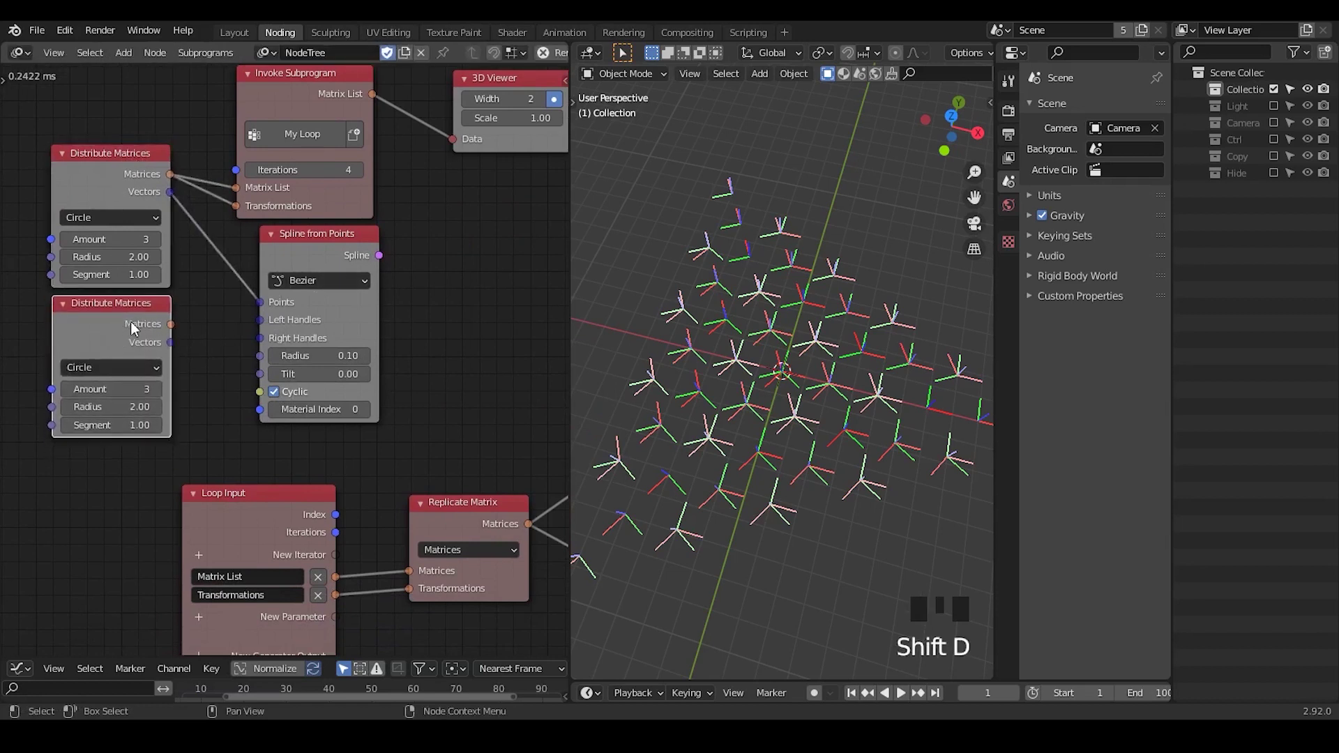
left_click(116, 331)
key("x")
left_click_drag(299, 243, 390, 292)
Add Replicate Spline taking the cyclic Bezier spline and My Loop's Matrix List as transformations
key("ctrl+a")
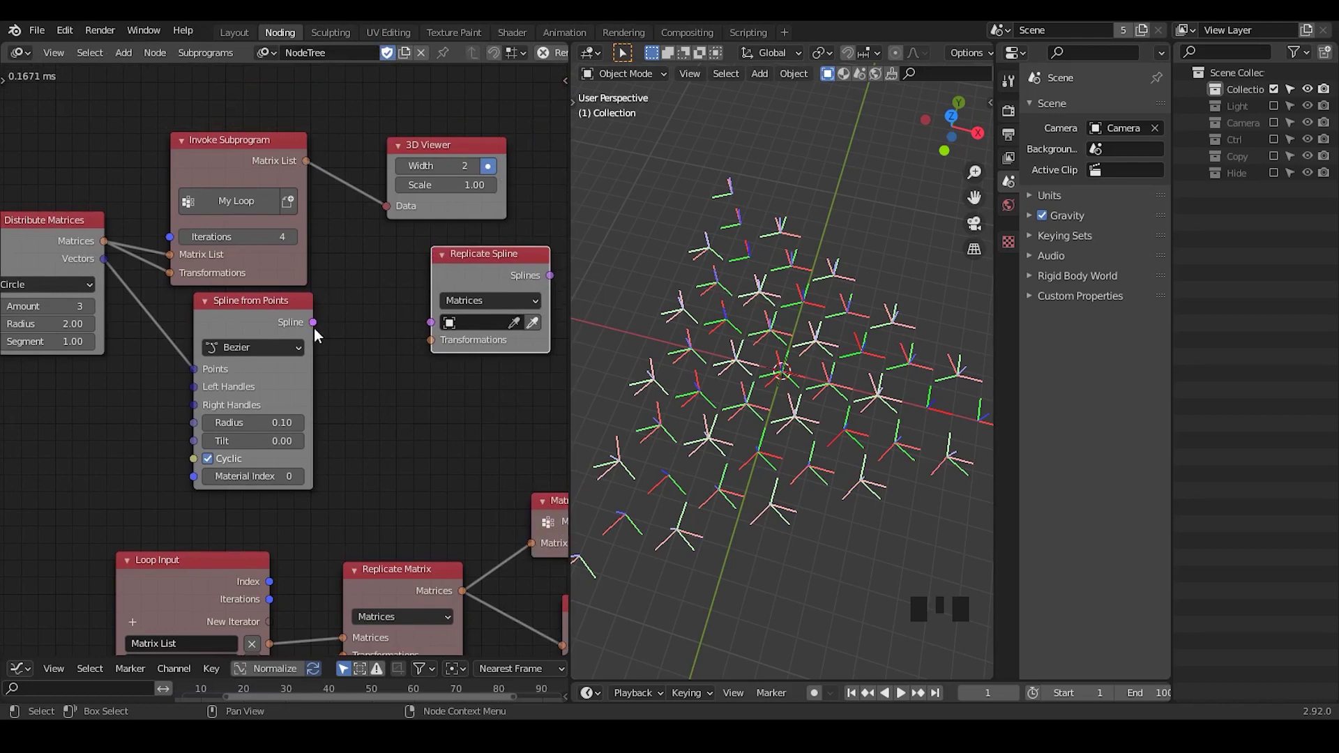
left_click_drag(324, 332, 353, 327)
left_click(329, 192)
left_click(508, 272)
left_click_drag(472, 313, 426, 245)
key("ctrl+a")
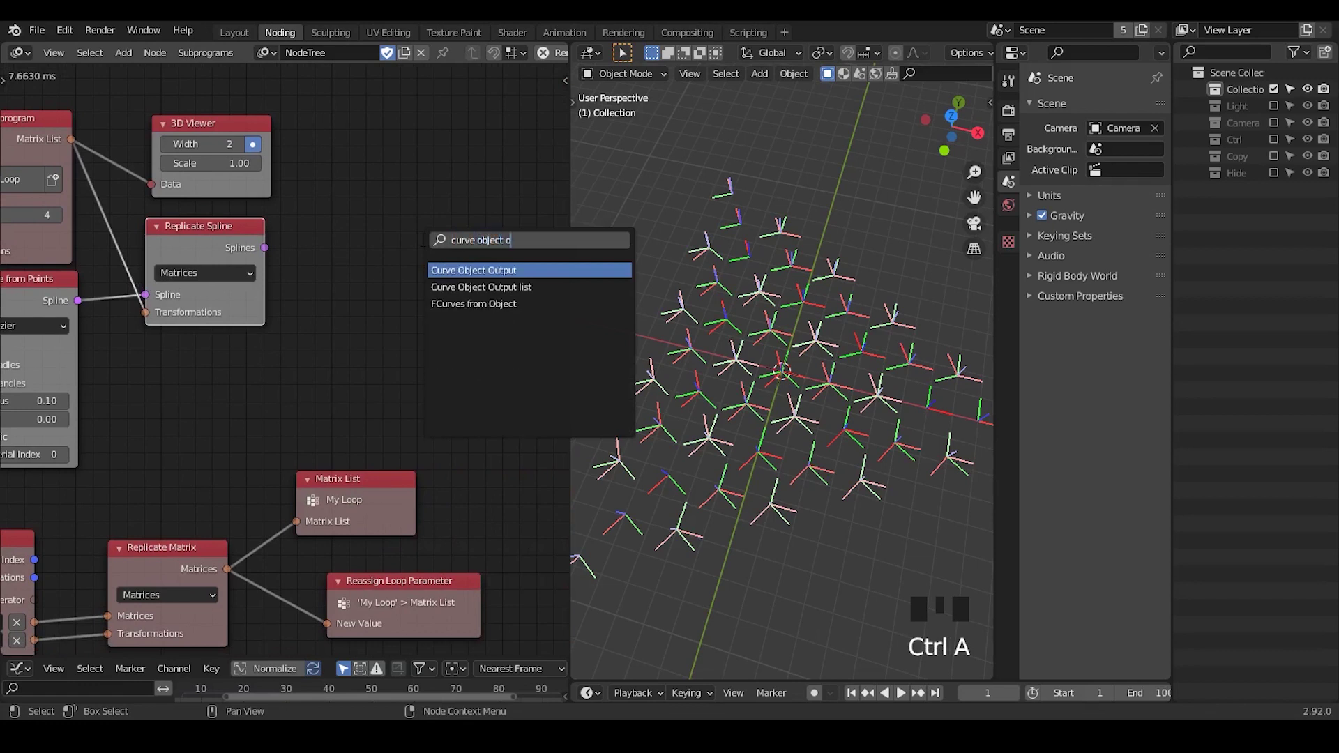
Add a Curve Object Output with a new Target object and send the replicated splines into it
left_click_drag(267, 251, 320, 296)
left_click(479, 306)
left_click(478, 310)
left_click_drag(467, 272, 265, 155)
Set the curve's bevel depth to 0.81 so the triangular lattice appears
left_click_drag(196, 377, 861, 426)
left_click_drag(257, 518, 320, 333)
scroll("up", 3)
left_click(169, 358)
left_click_drag(229, 295, 329, 346)
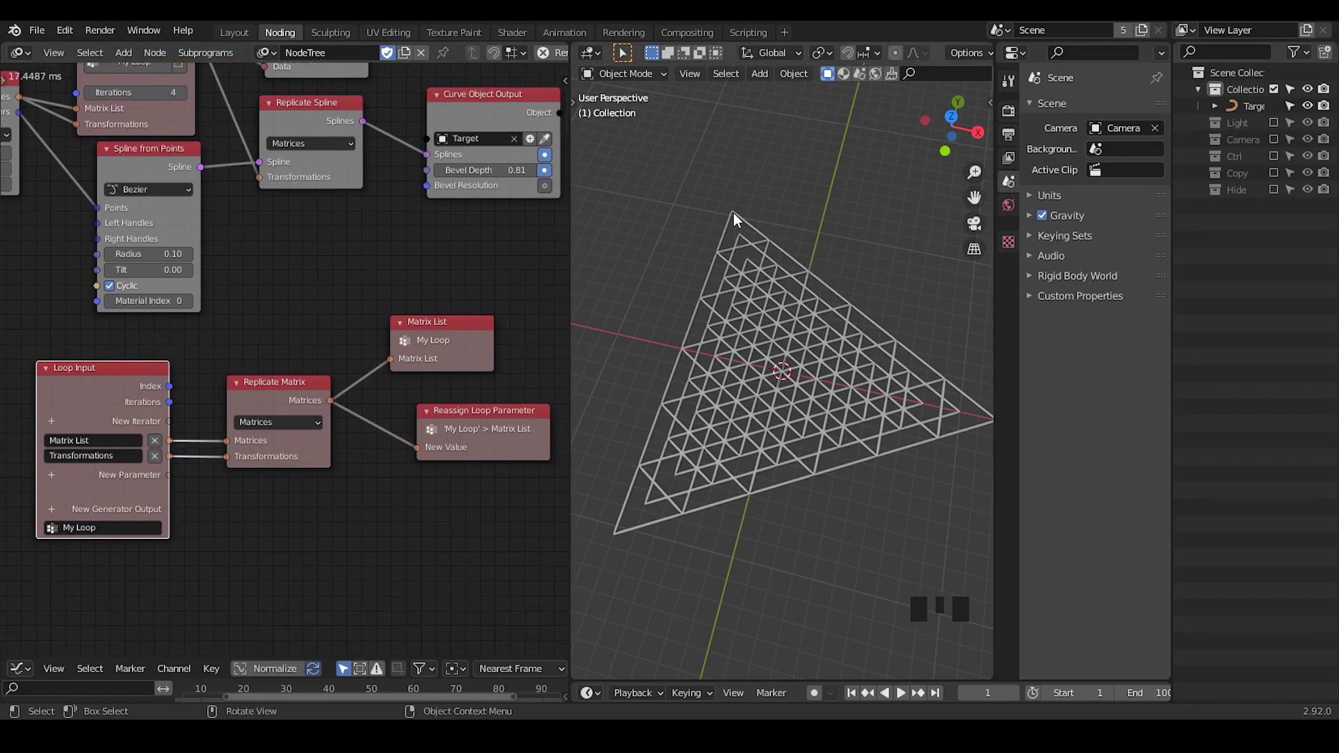
Orbit the viewport to inspect the nested triangular grid
key("d")
left_click_drag(739, 217, 753, 244)
key("d")
key("d")
key("d")
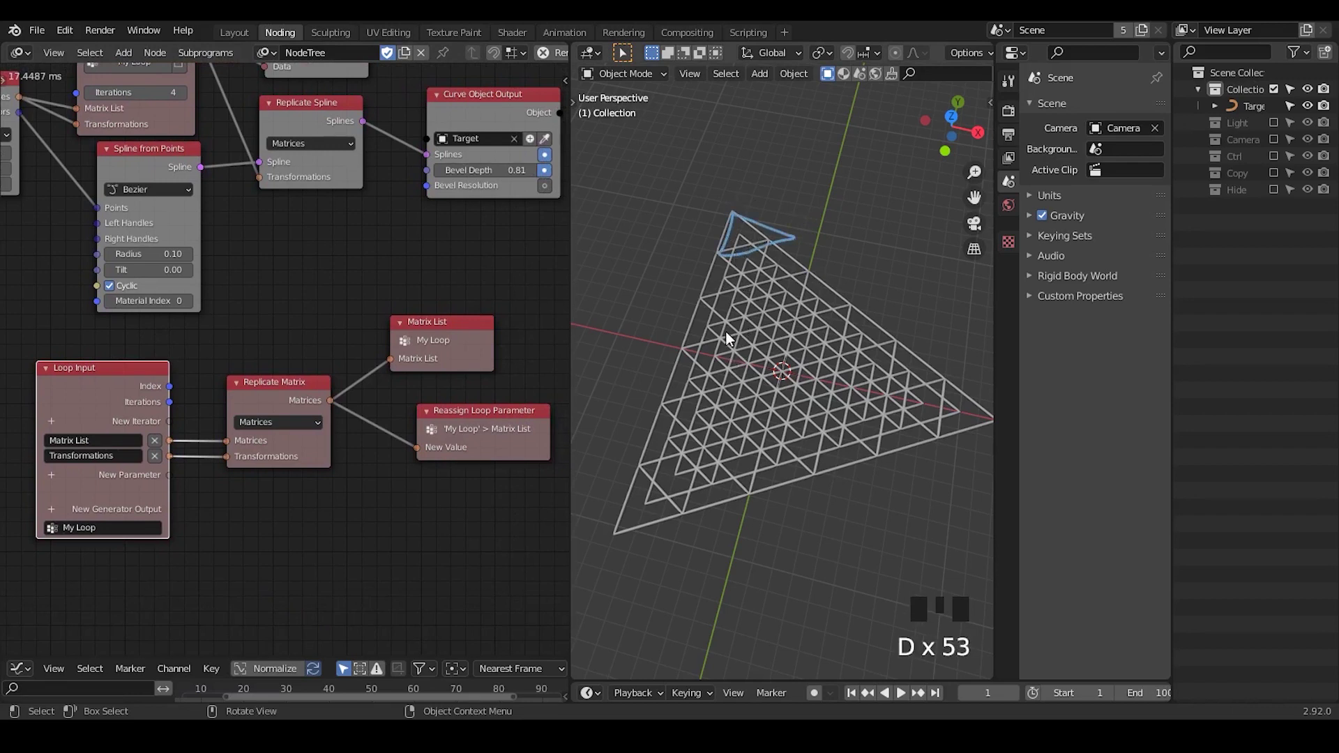
key("d")
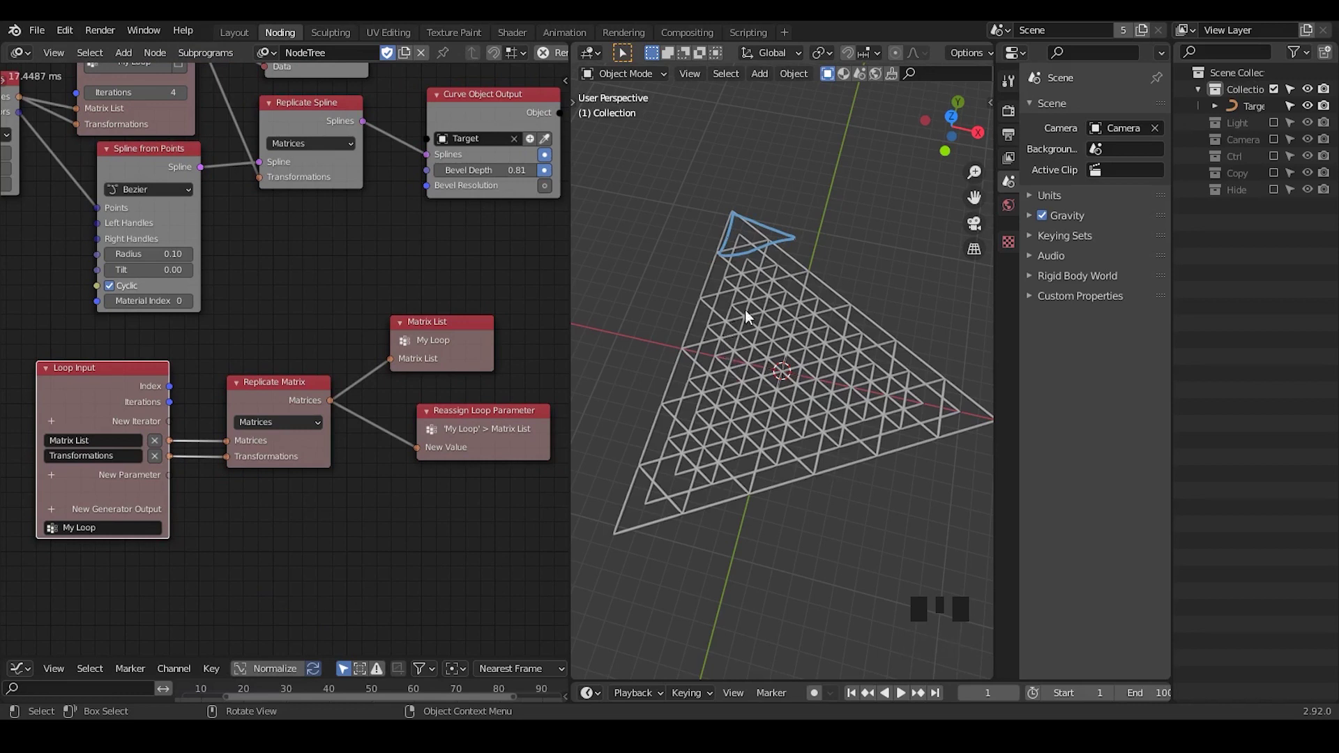
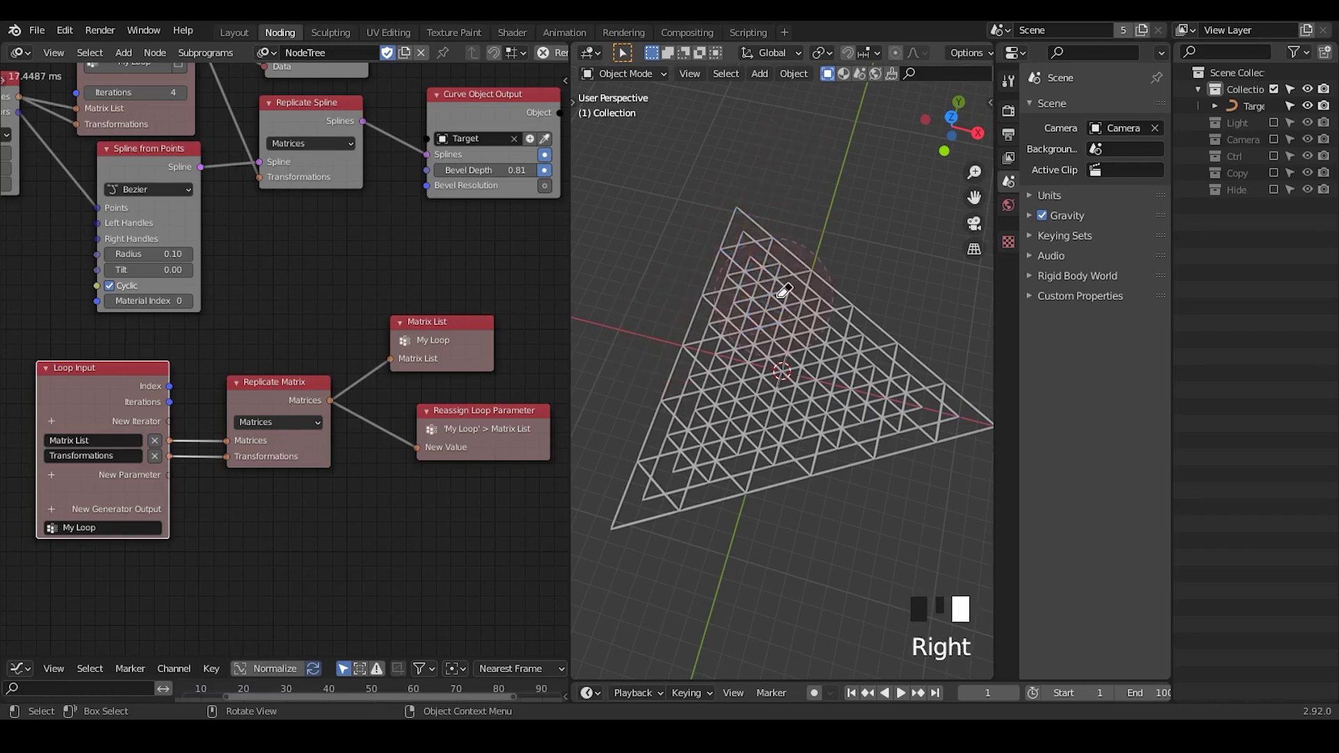
key("d")
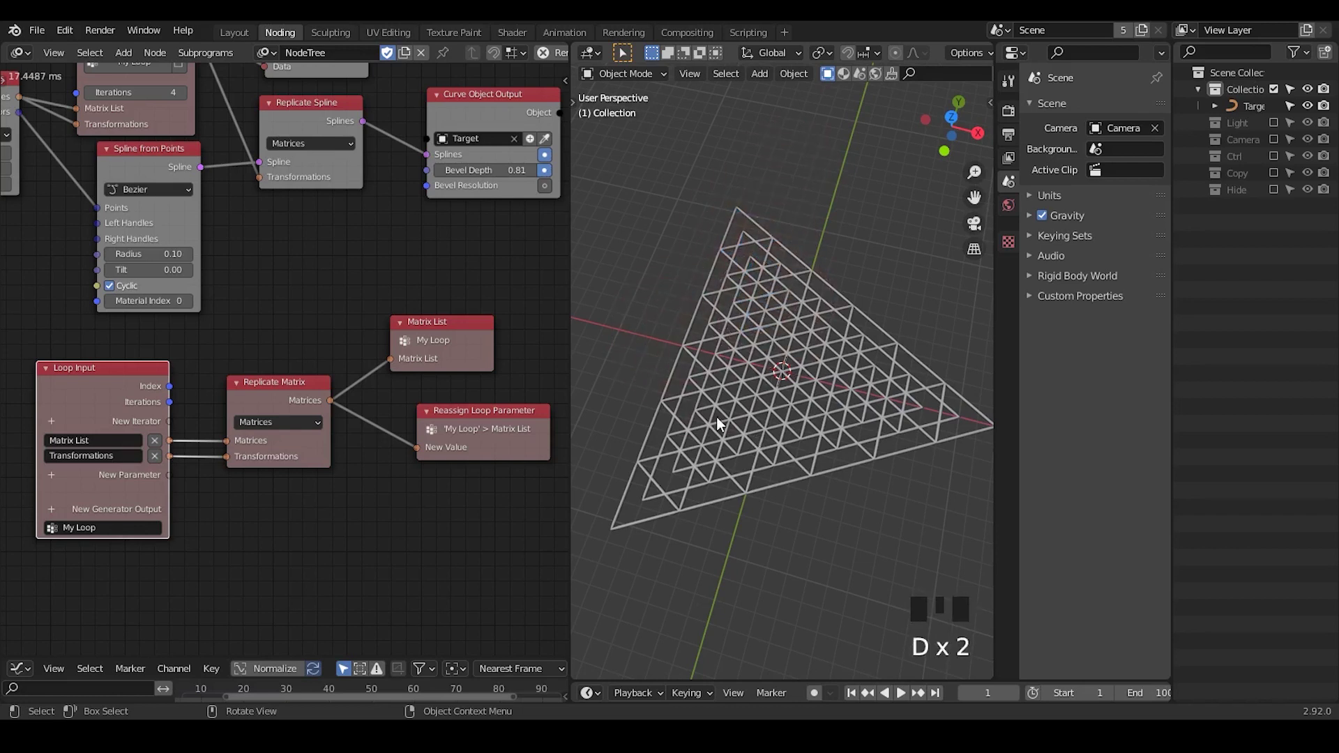
left_click_drag(767, 480, 791, 350)
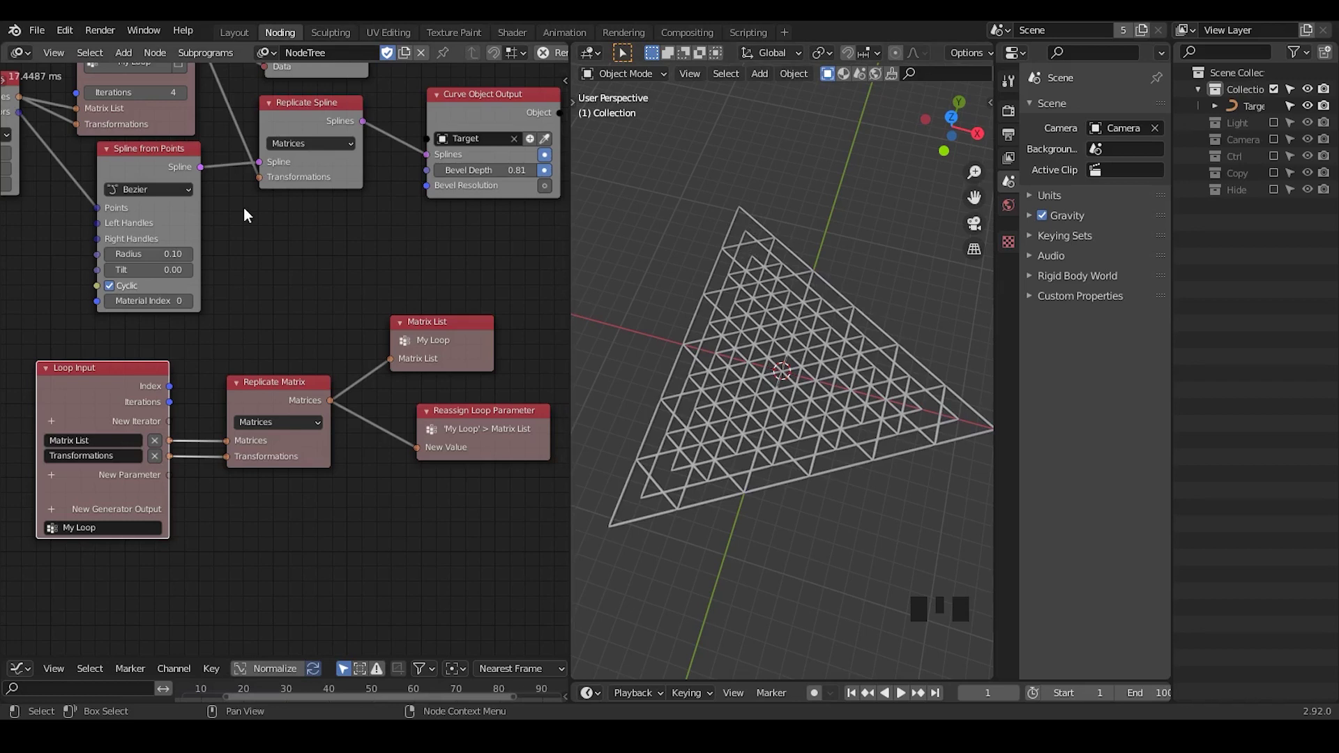
Give My Loop a Float iterator and insert an Offset Matrix node ahead of Replicate Matrix
left_click_drag(250, 213, 721, 293)
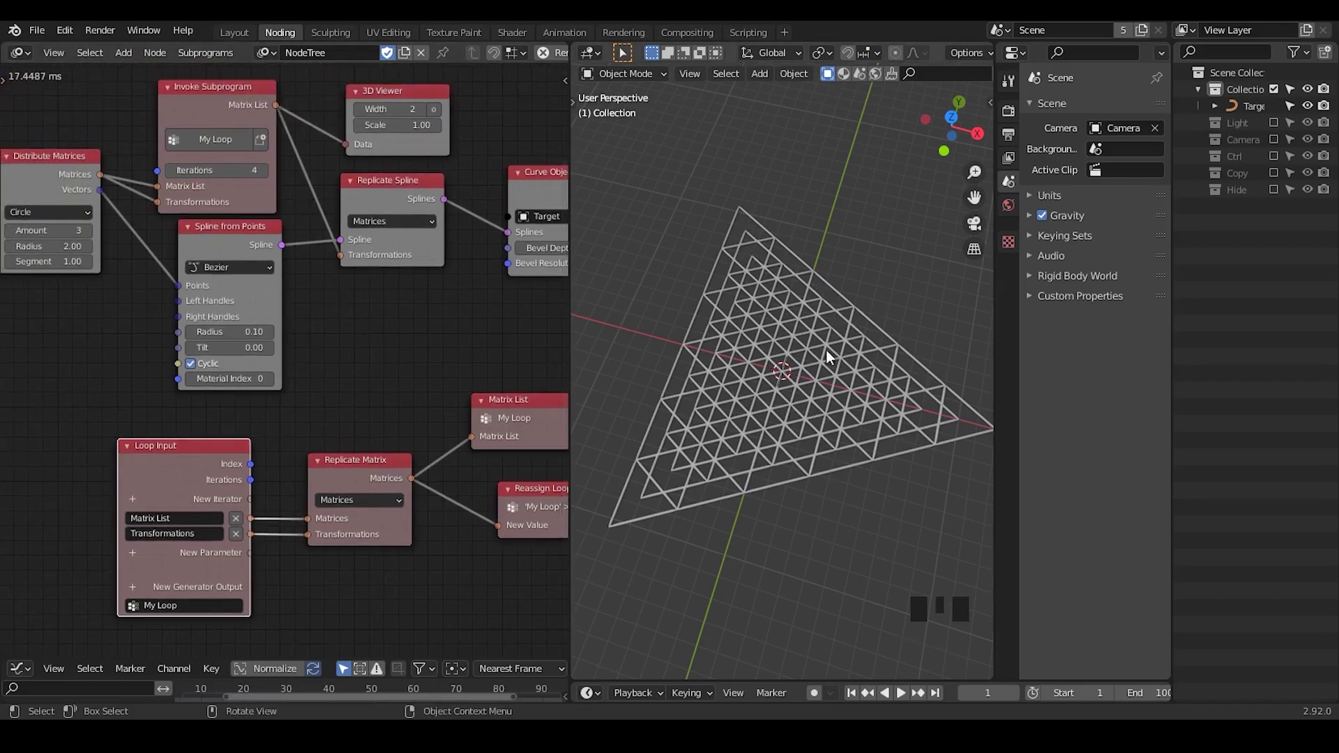
middle_click(258, 496)
left_click_drag(407, 323, 240, 335)
left_click_drag(240, 335, 254, 250)
key("d")
left_click_drag(253, 224, 262, 229)
key("d")
key("d")
key("d")
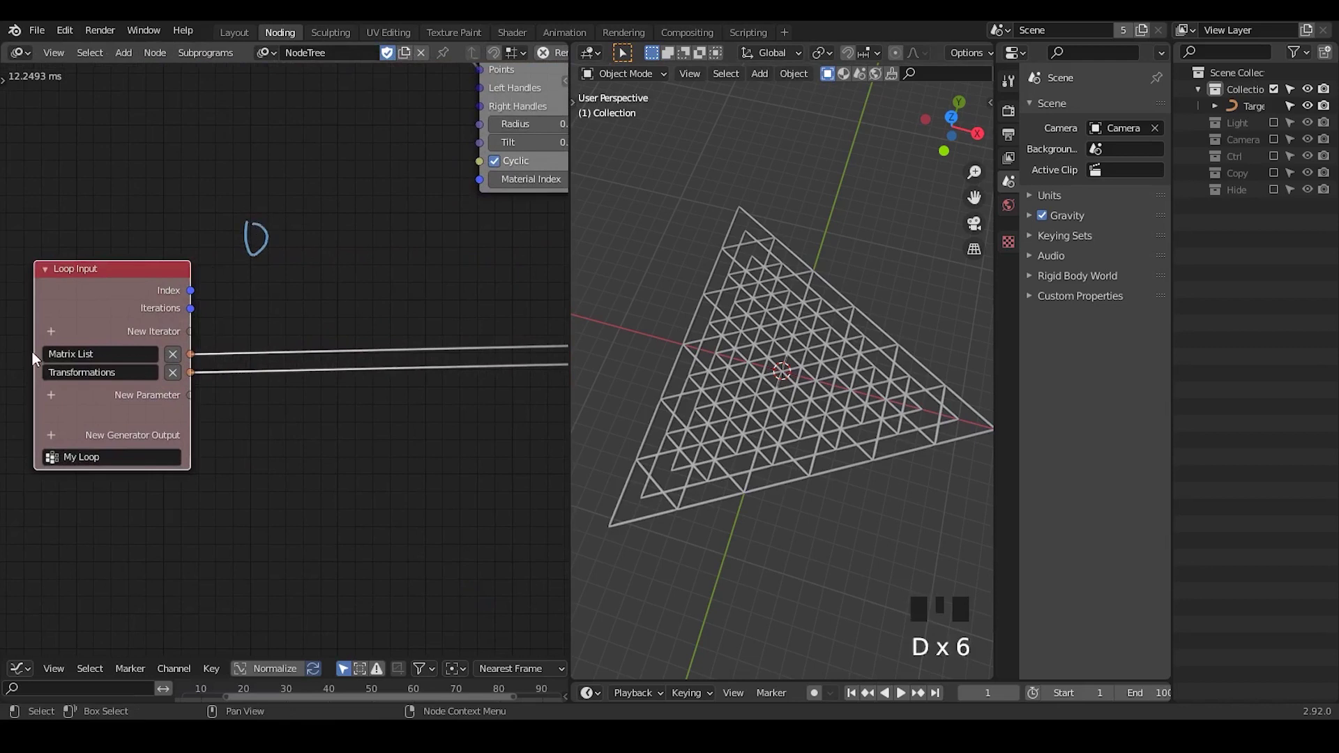
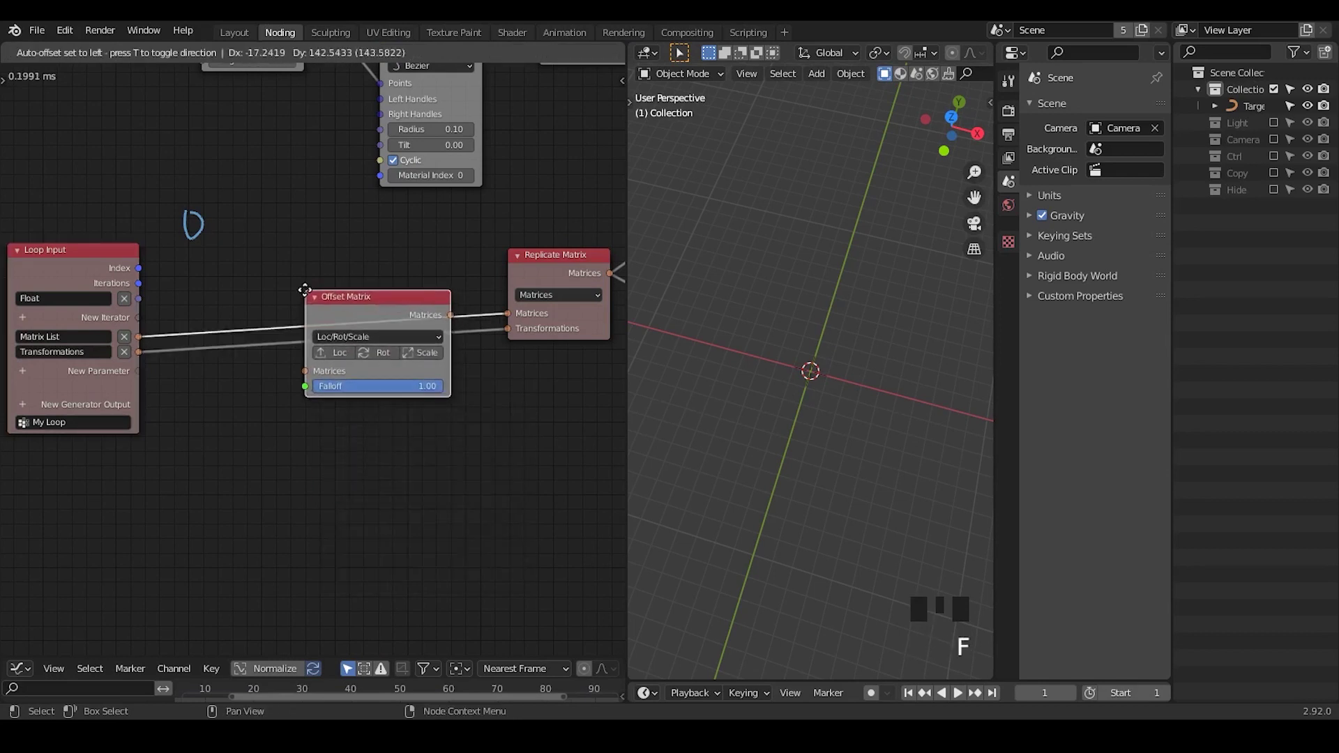
Enable the Scale toggle on the new Offset Matrix node
left_click(412, 362)
middle_click(233, 436)
Add Vector from Value, fed by the float iterator, and wire it into the Offset Matrix scale
key("ctrl+a")
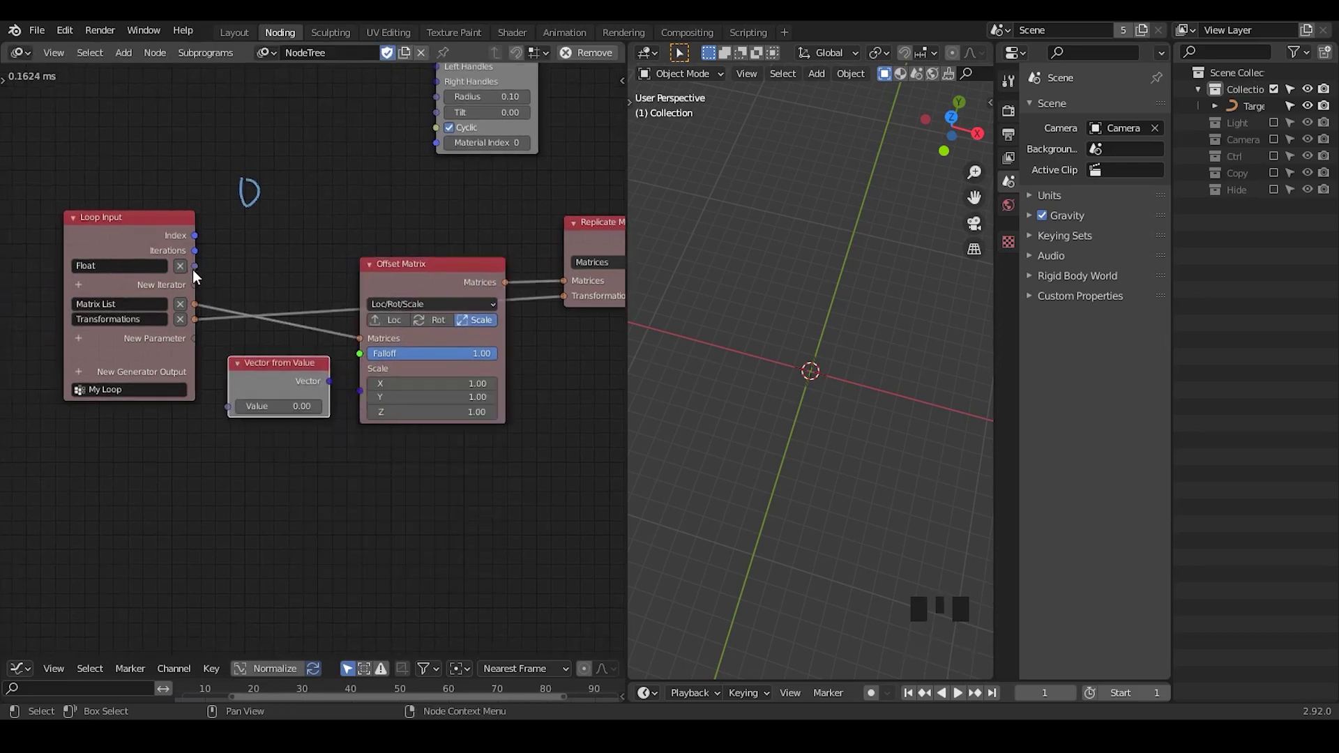
left_click_drag(207, 277, 221, 304)
left_click(332, 384)
left_click_drag(414, 418, 313, 283)
left_click(313, 284)
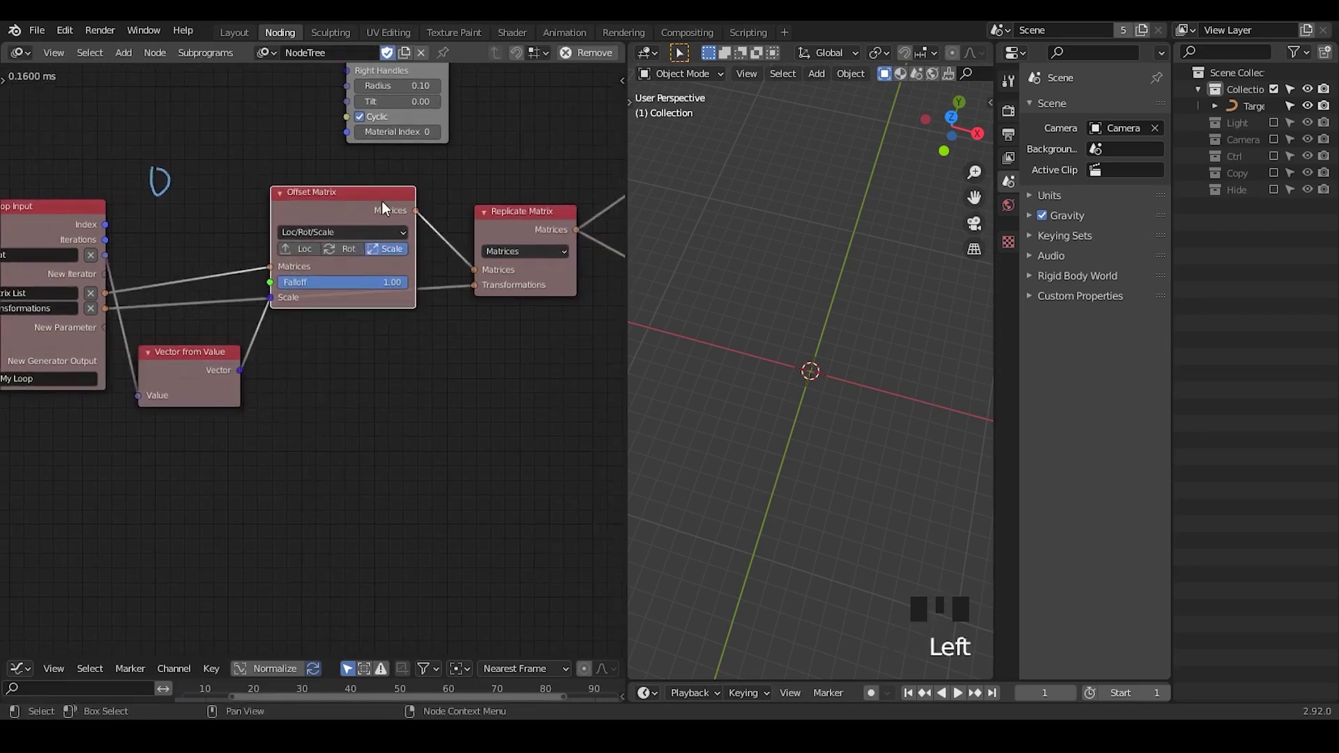
left_click_drag(231, 275, 131, 304)
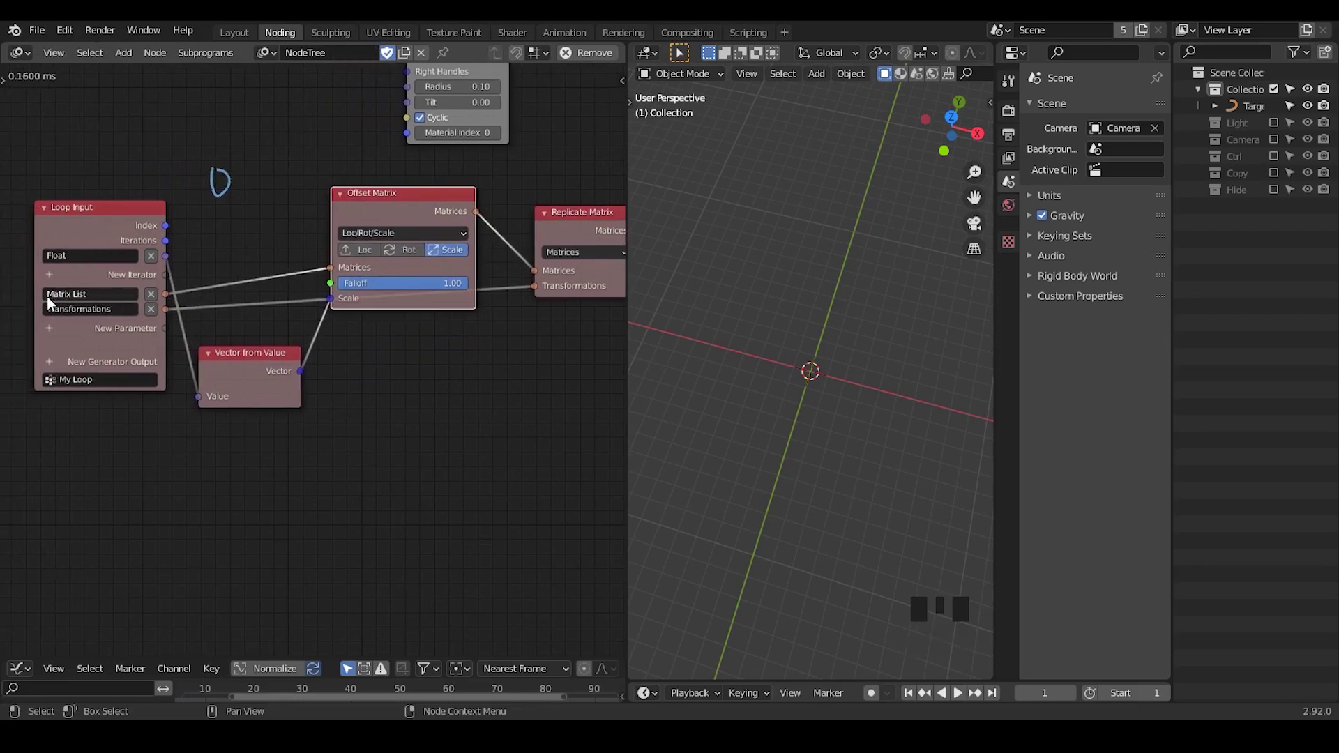
Rearrange the loop nodes and duplicate the Replicate Matrix node
left_click_drag(363, 340, 488, 208)
left_click(487, 208)
key("shift+d")
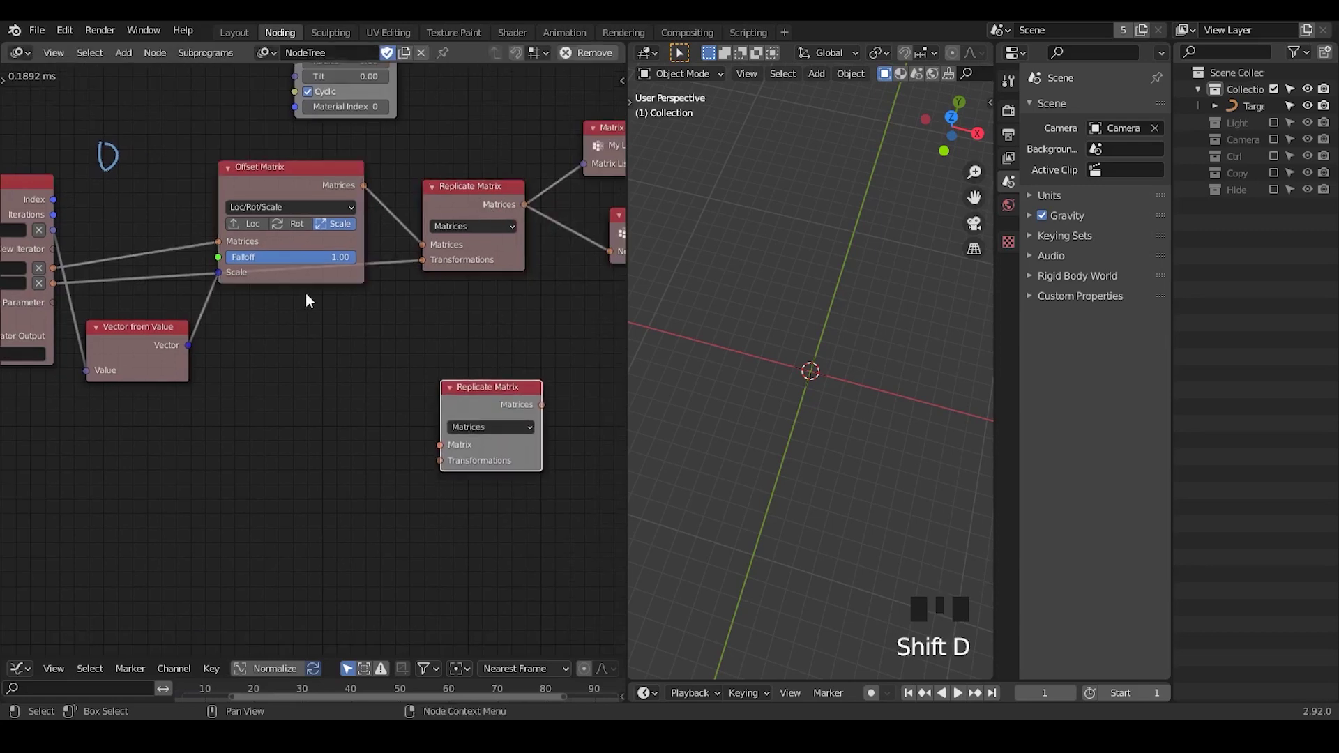
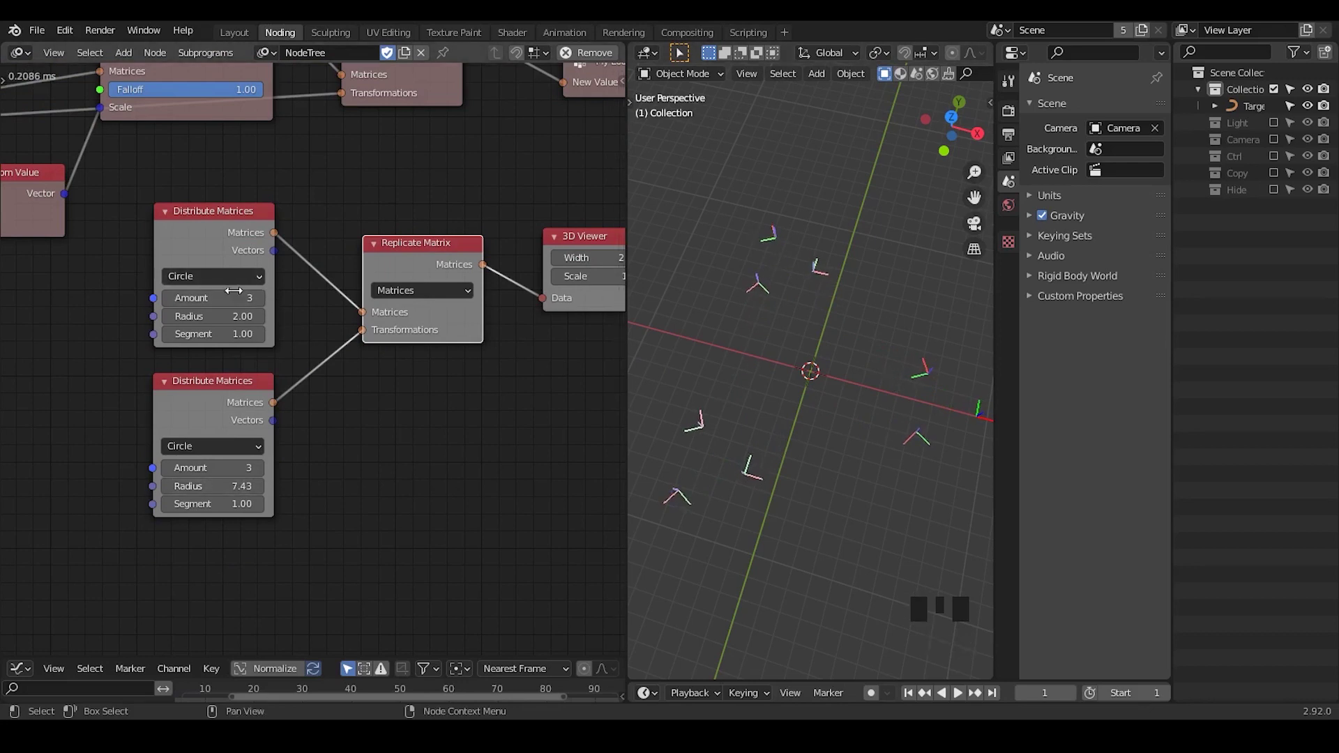
Set up the test chain's two Distribute Matrices circles, widening the outer radius and raising the inner point count
left_click_drag(266, 300, 802, 242)
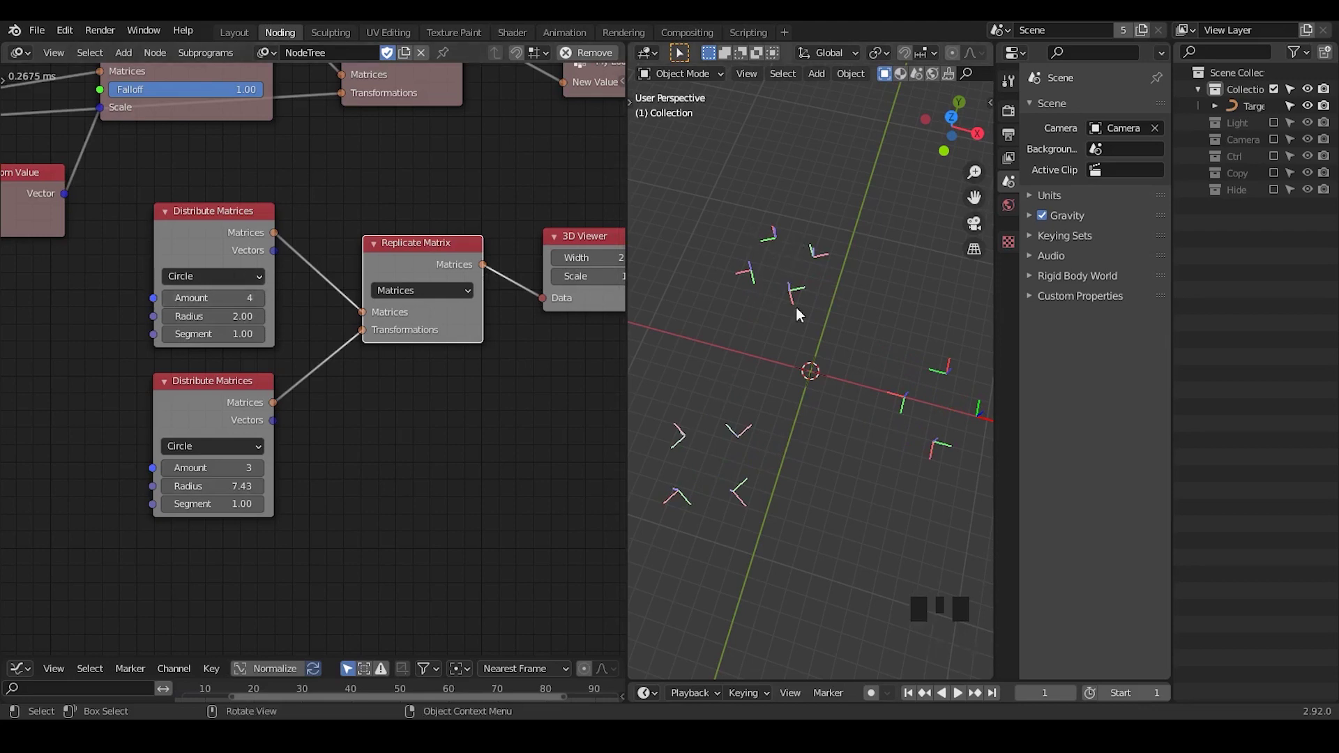
left_click_drag(810, 397, 776, 229)
key("d")
left_click_drag(776, 229, 695, 279)
key("d")
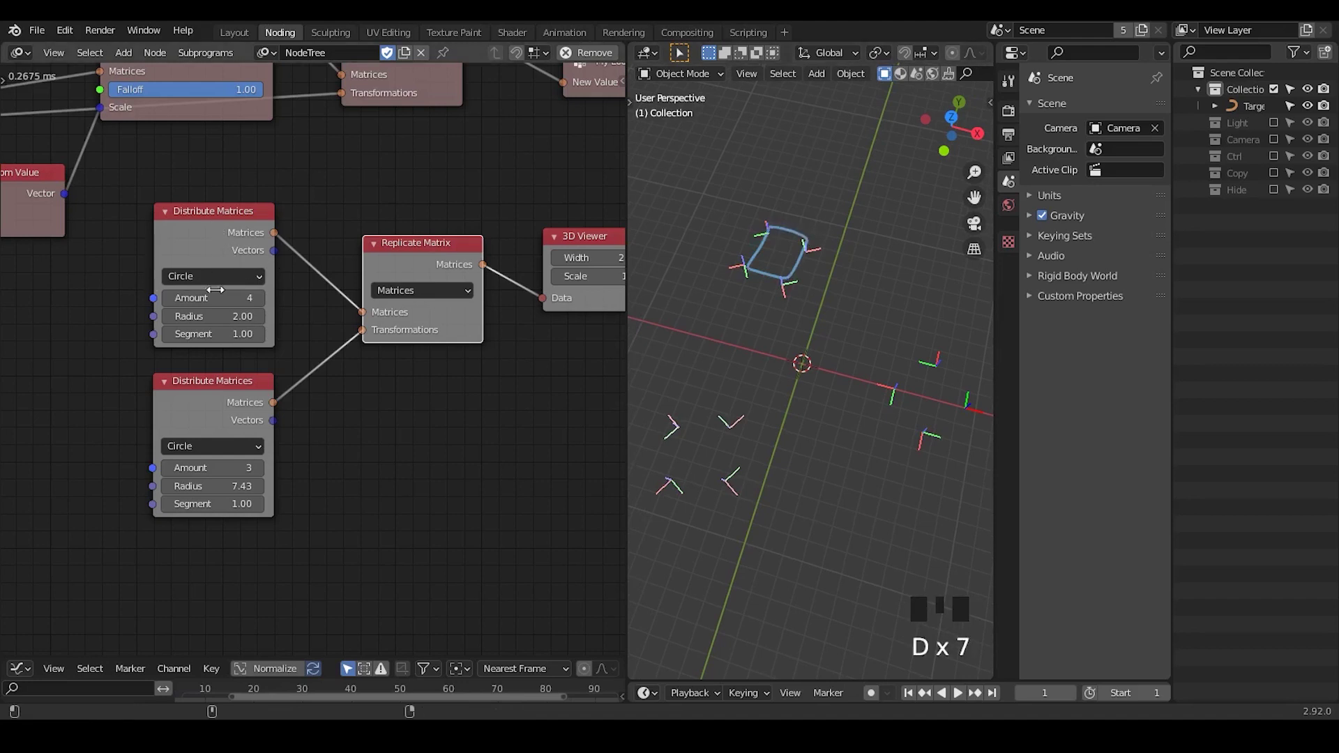
left_click(212, 245)
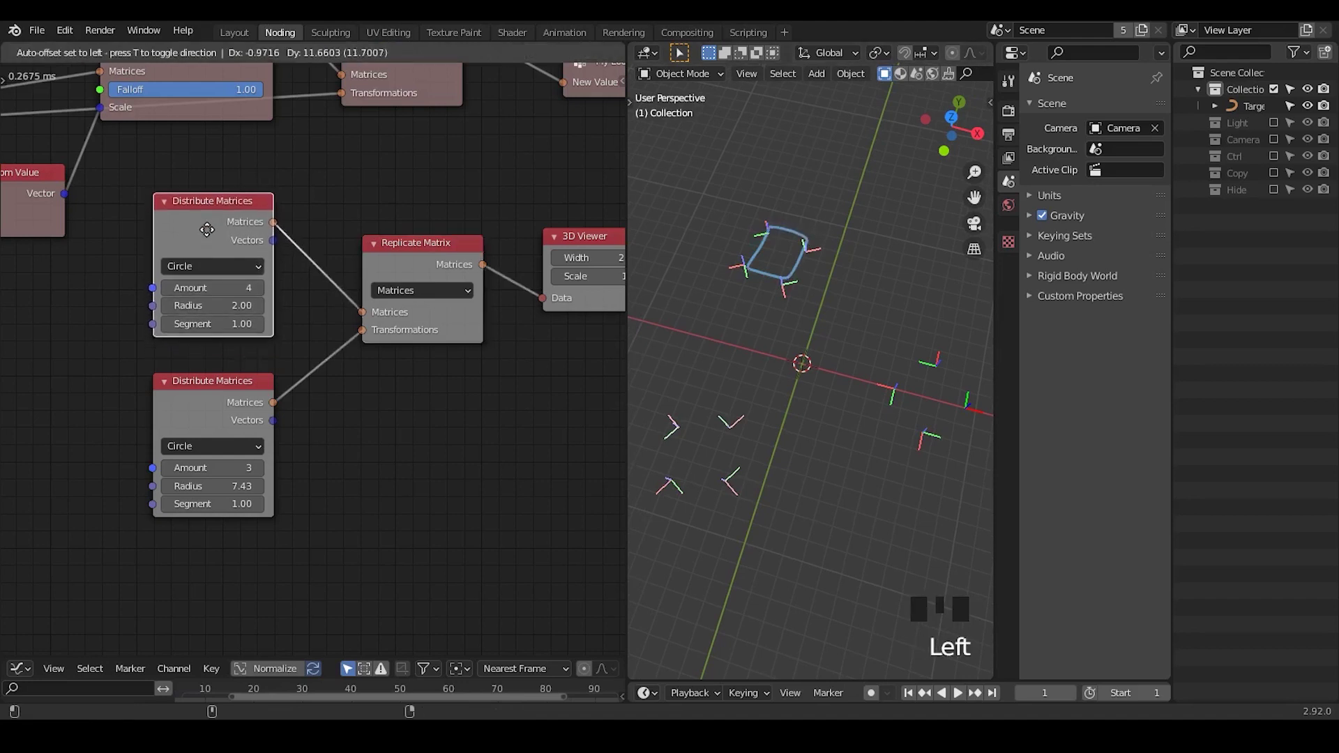
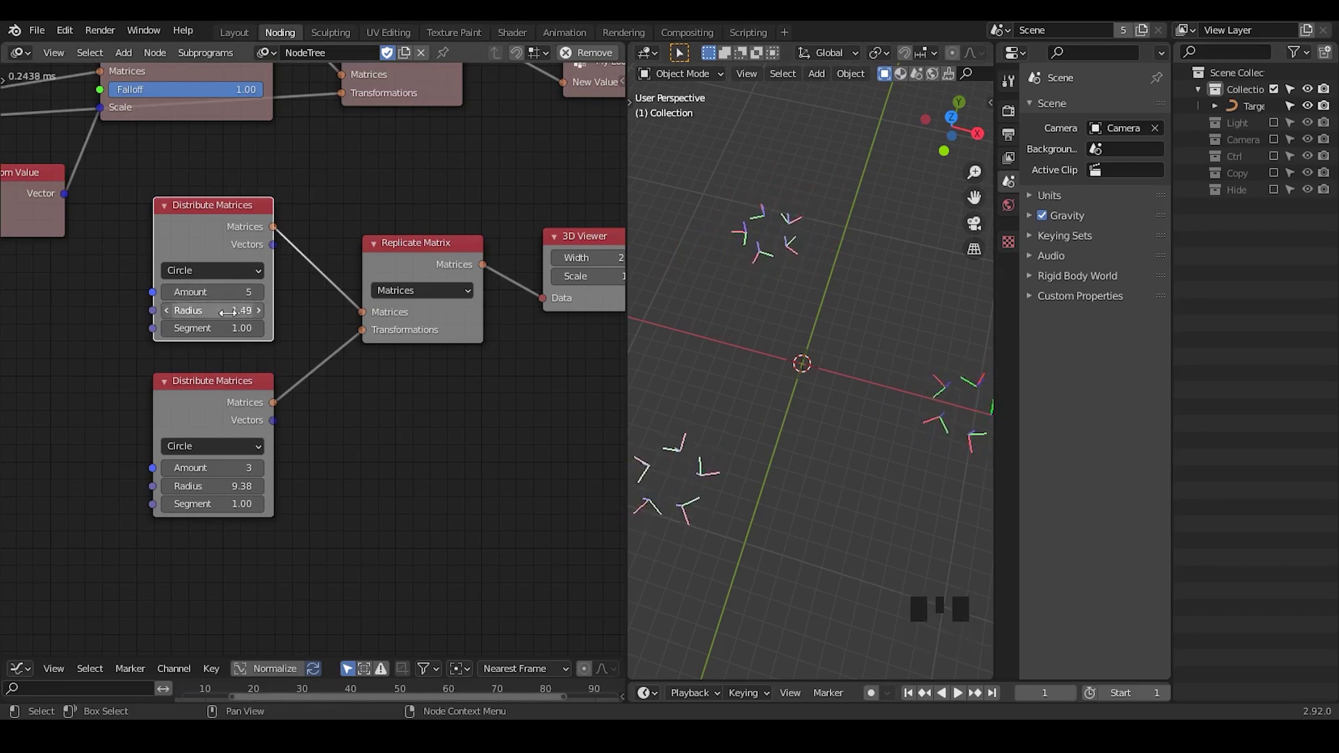
Vary the inner circle's amount and radius in the 3D Viewer preview, then return to the main tree
left_click_drag(227, 233, 246, 405)
scroll("up", 3)
left_click_drag(84, 283, 617, 356)
left_click(616, 356)
left_click_drag(319, 255, 303, 197)
Add a Float Range (Amount 3, Start 1.00, Step -0.17) feeding My Loop's Float List input
key("ctrl+a")
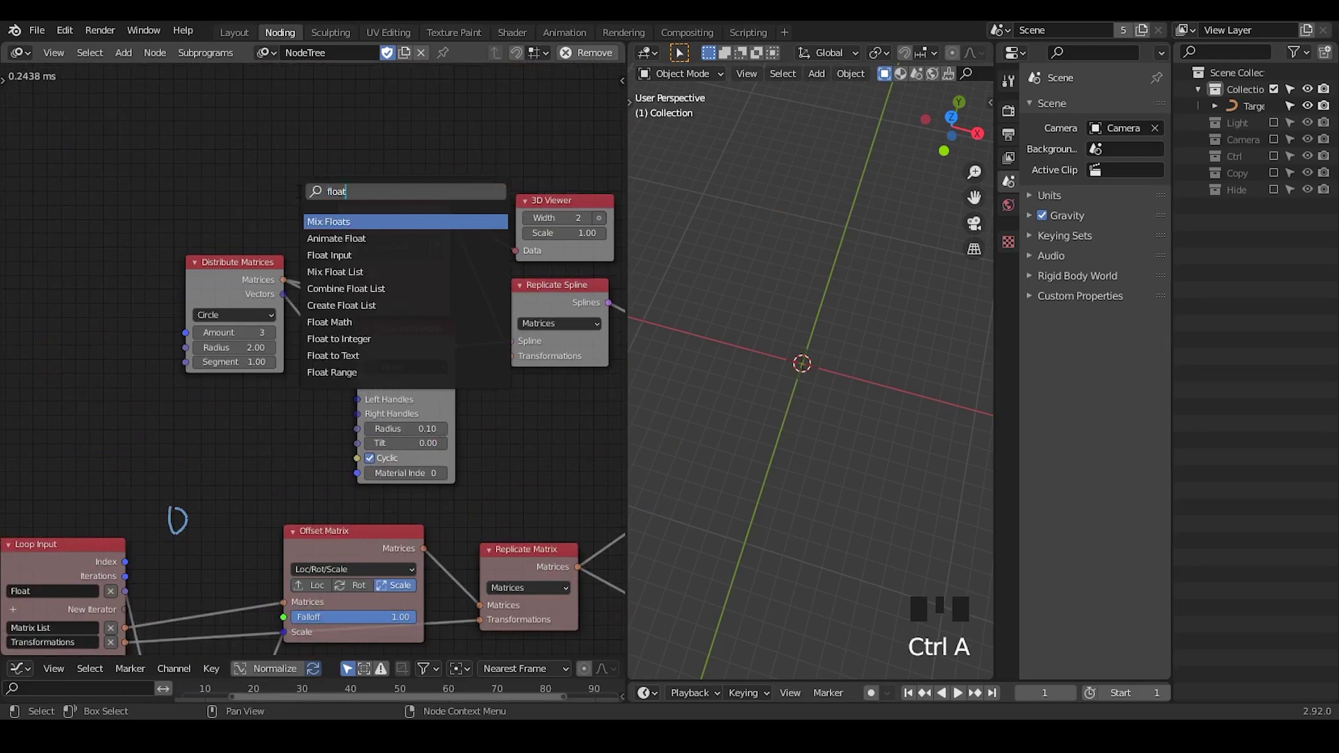
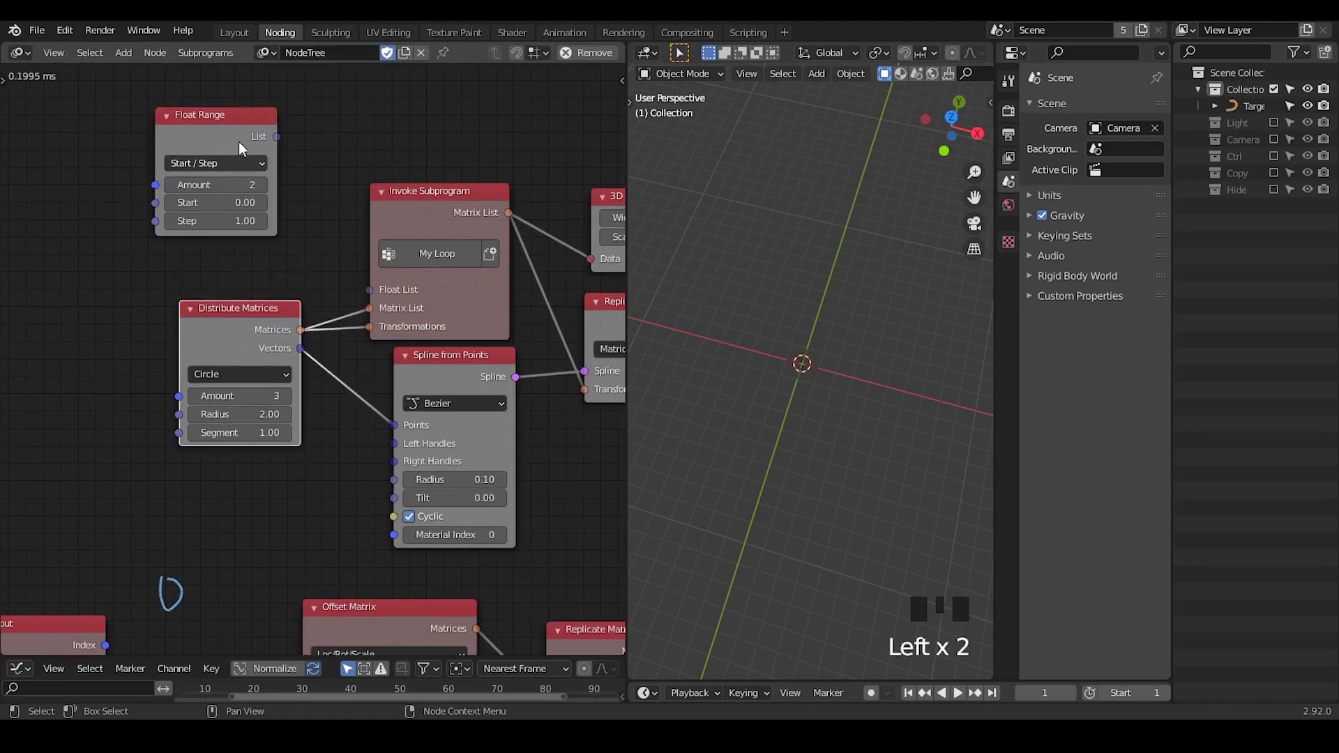
left_click(232, 132)
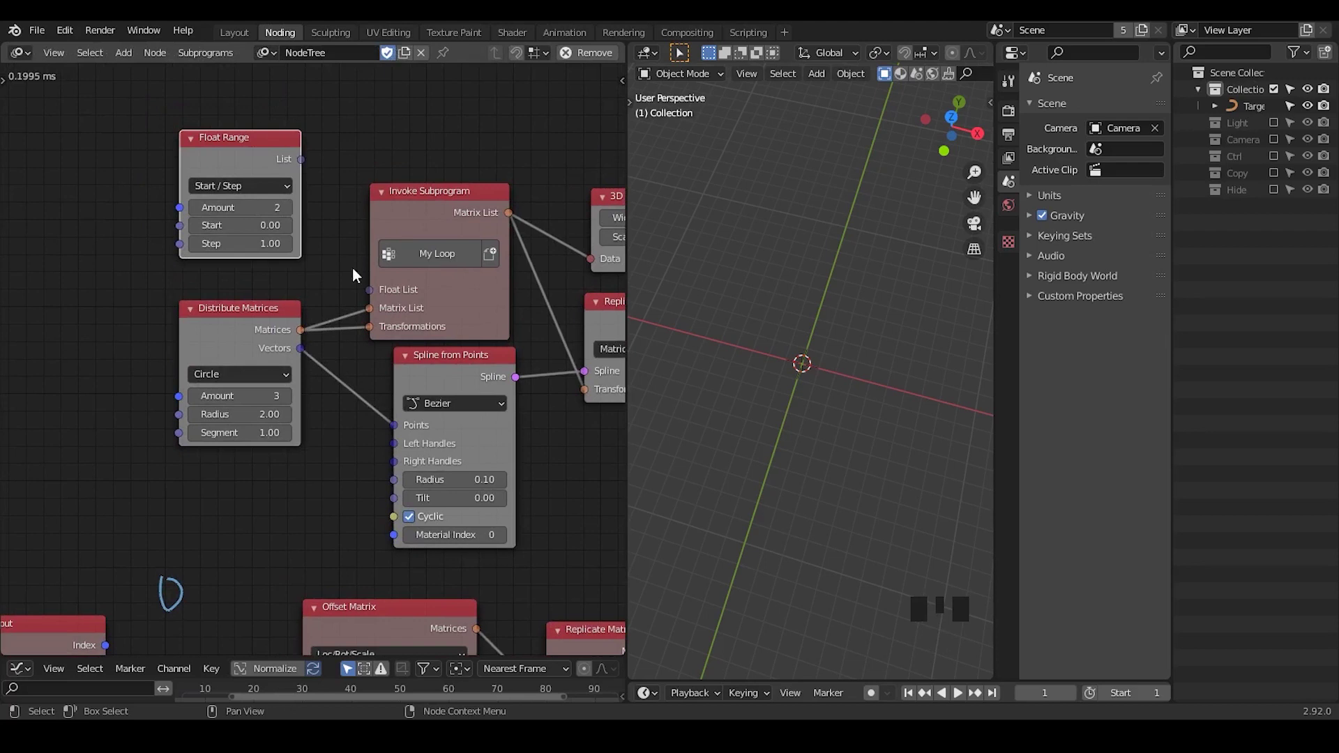
left_click(358, 145)
left_click_drag(307, 163, 319, 183)
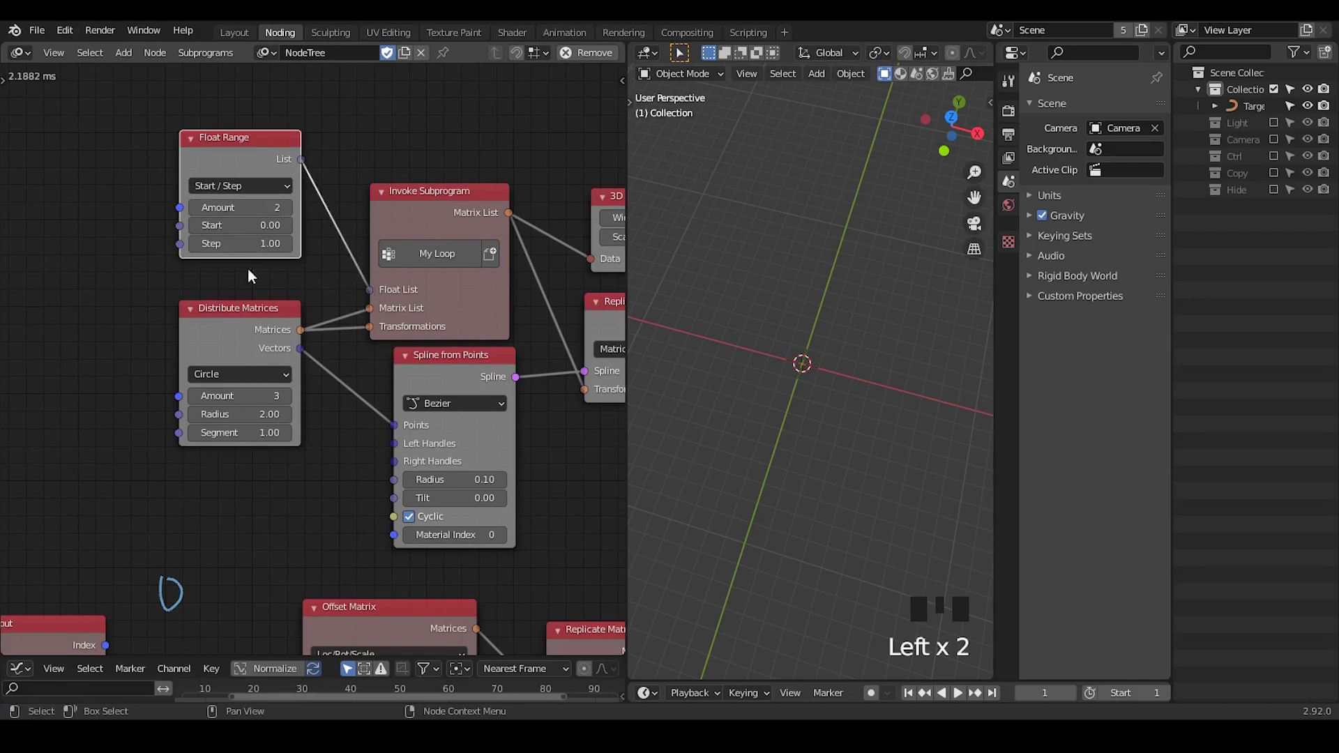
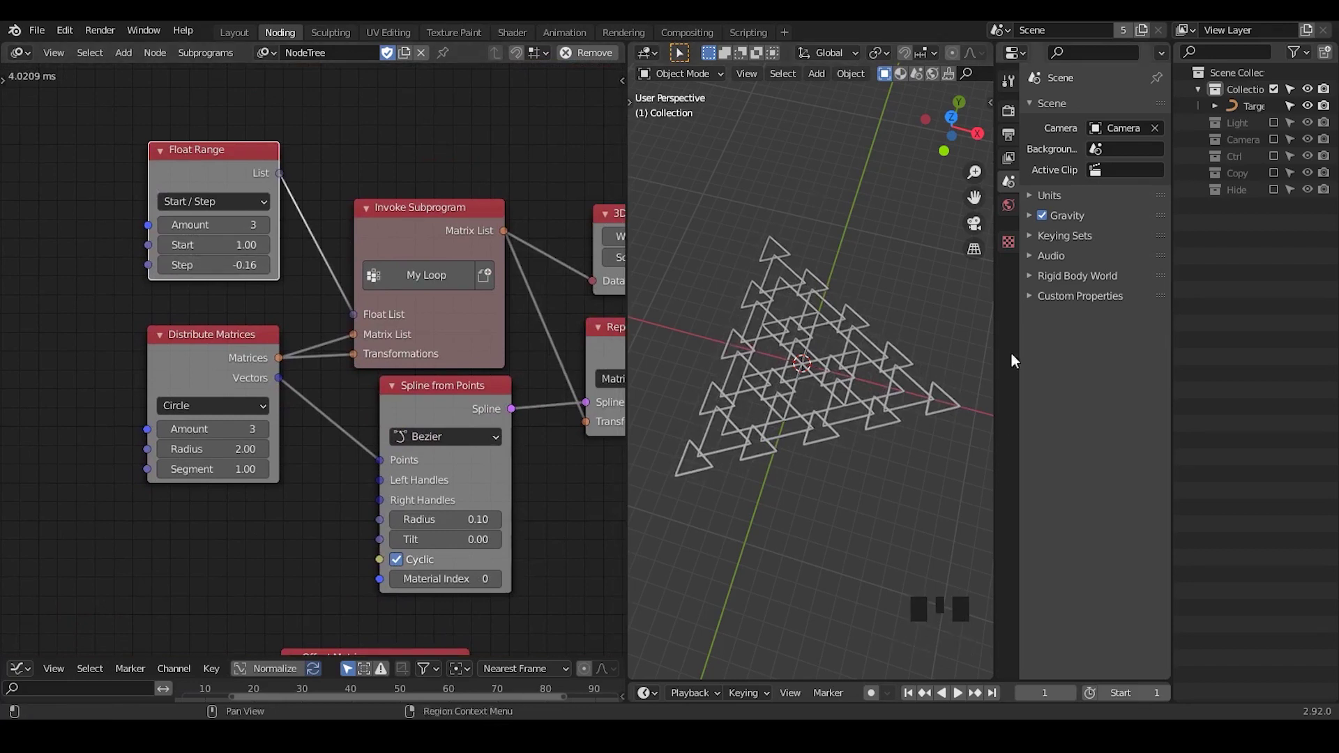
Raise the Float Range amount to 5 and then 6 nested levels
left_click_drag(274, 225, 194, 208)
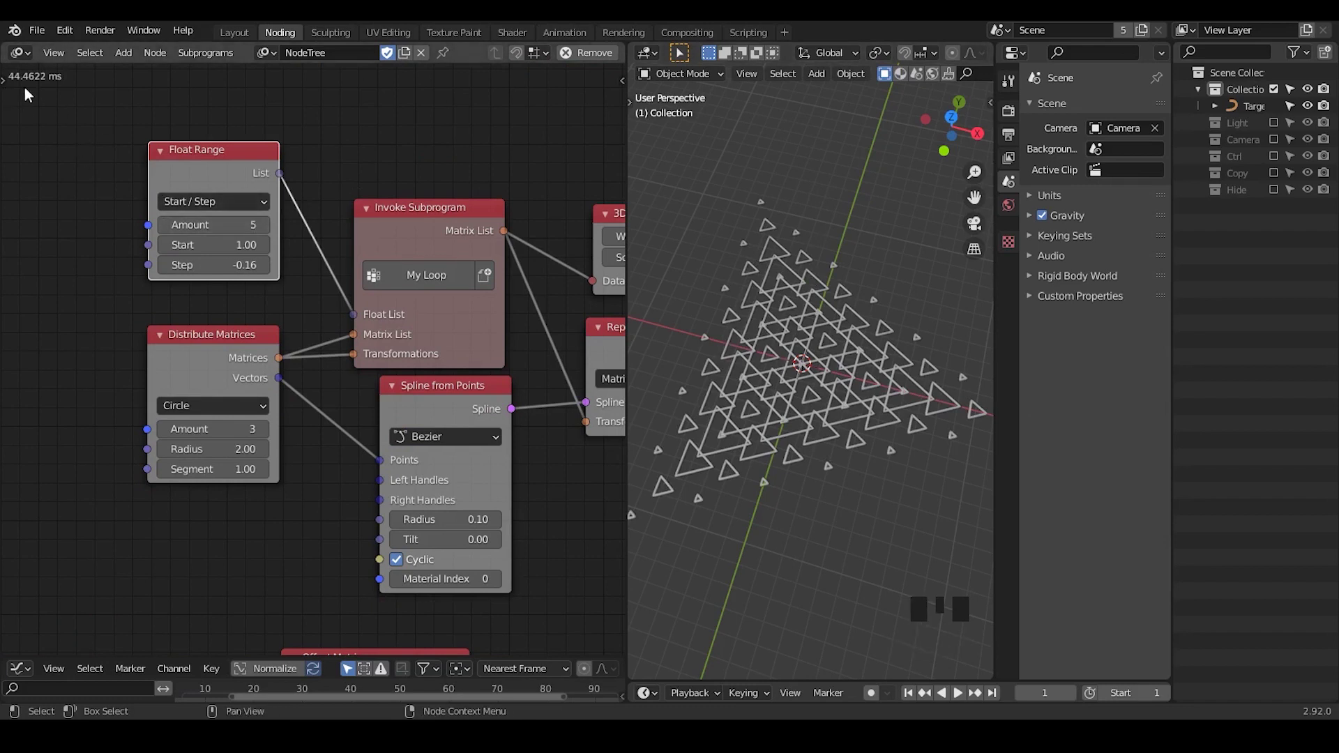
left_click_drag(270, 229, 96, 95)
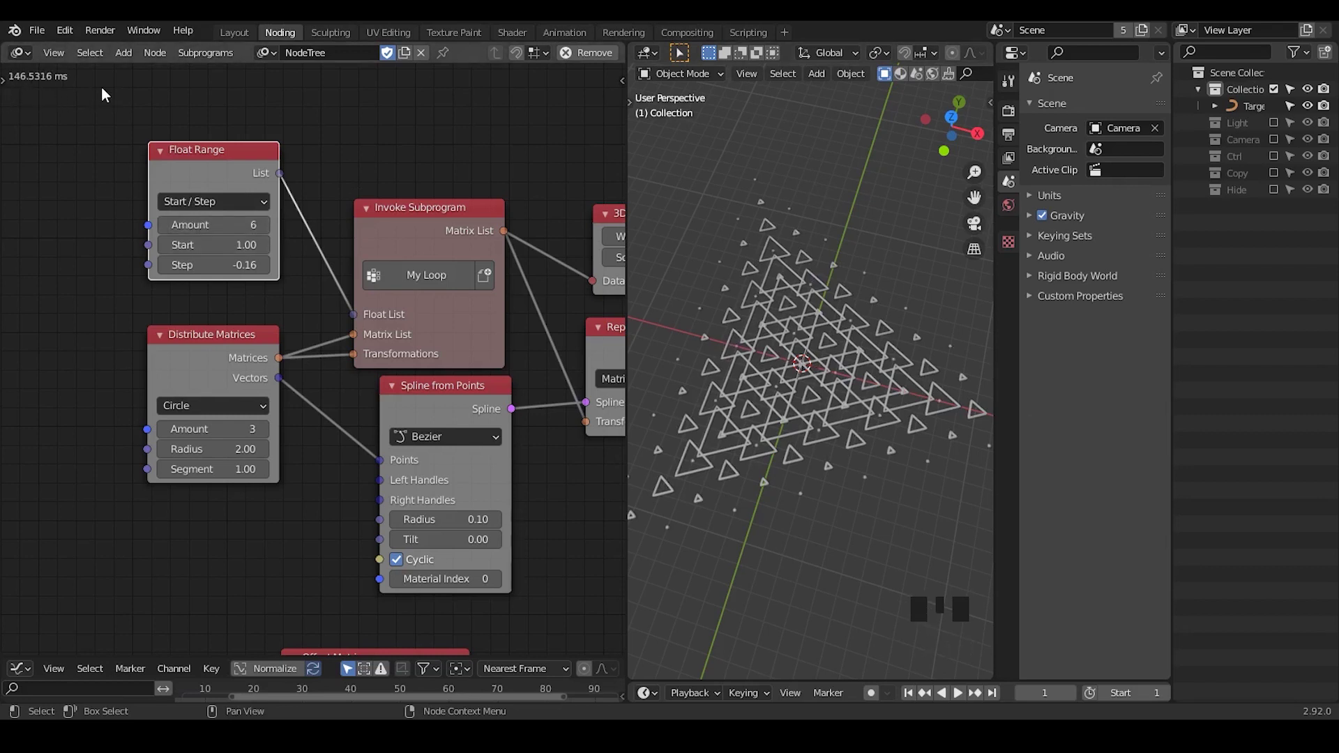
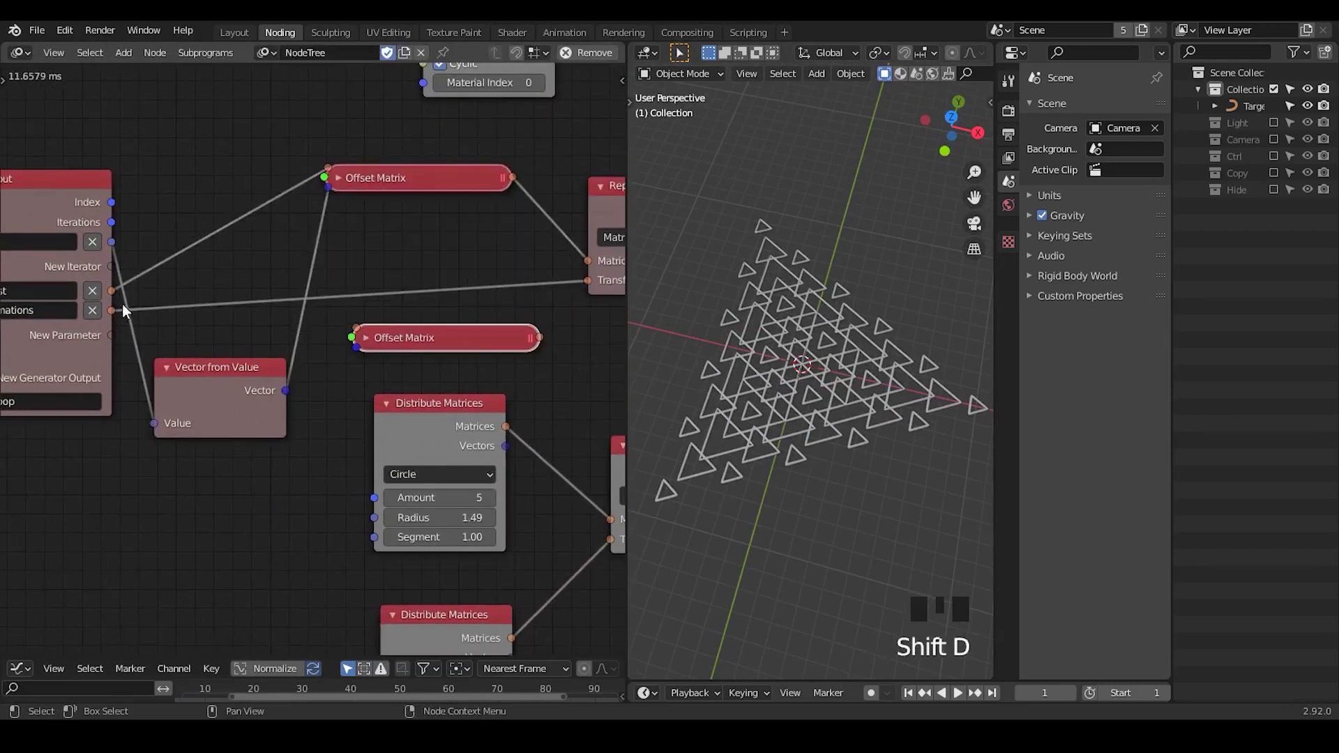
Route Loop Transformations through the second Offset Matrix into Replicate Matrix, driven by the same vector
left_click_drag(124, 310, 215, 317)
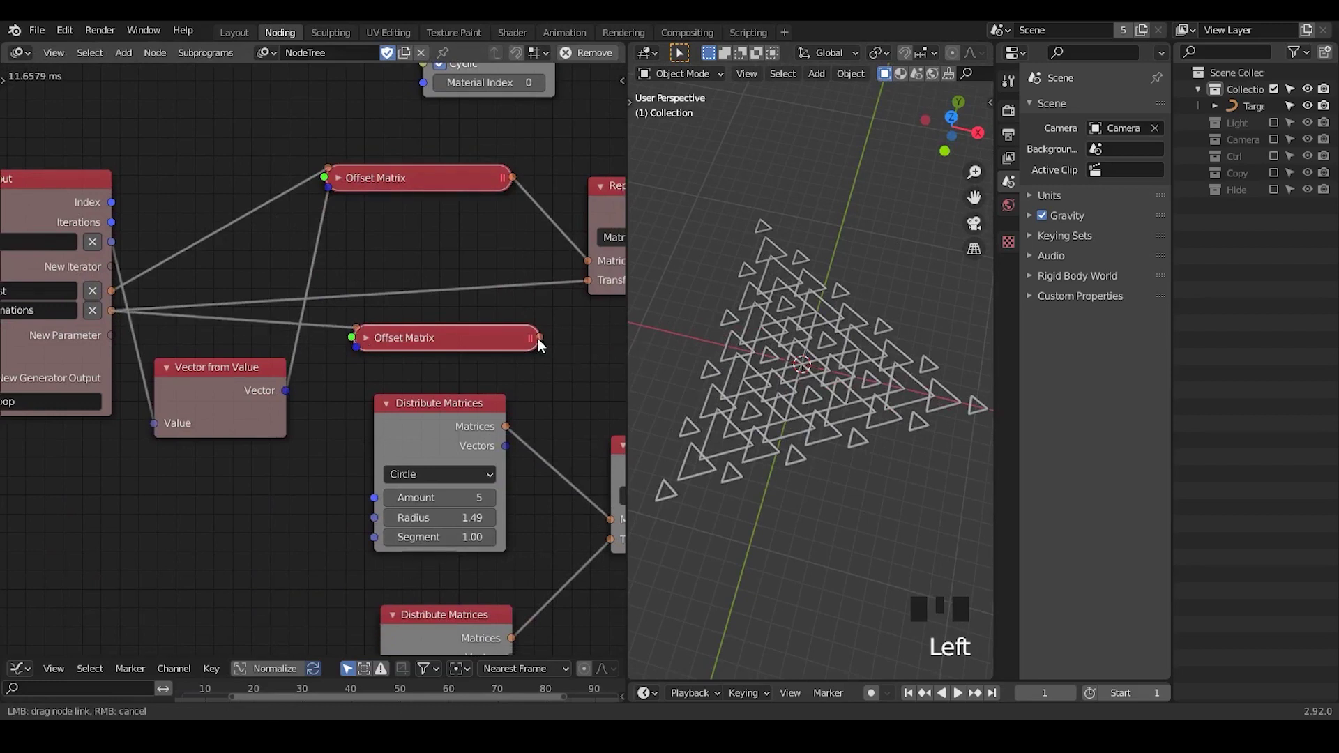
left_click_drag(546, 337, 567, 300)
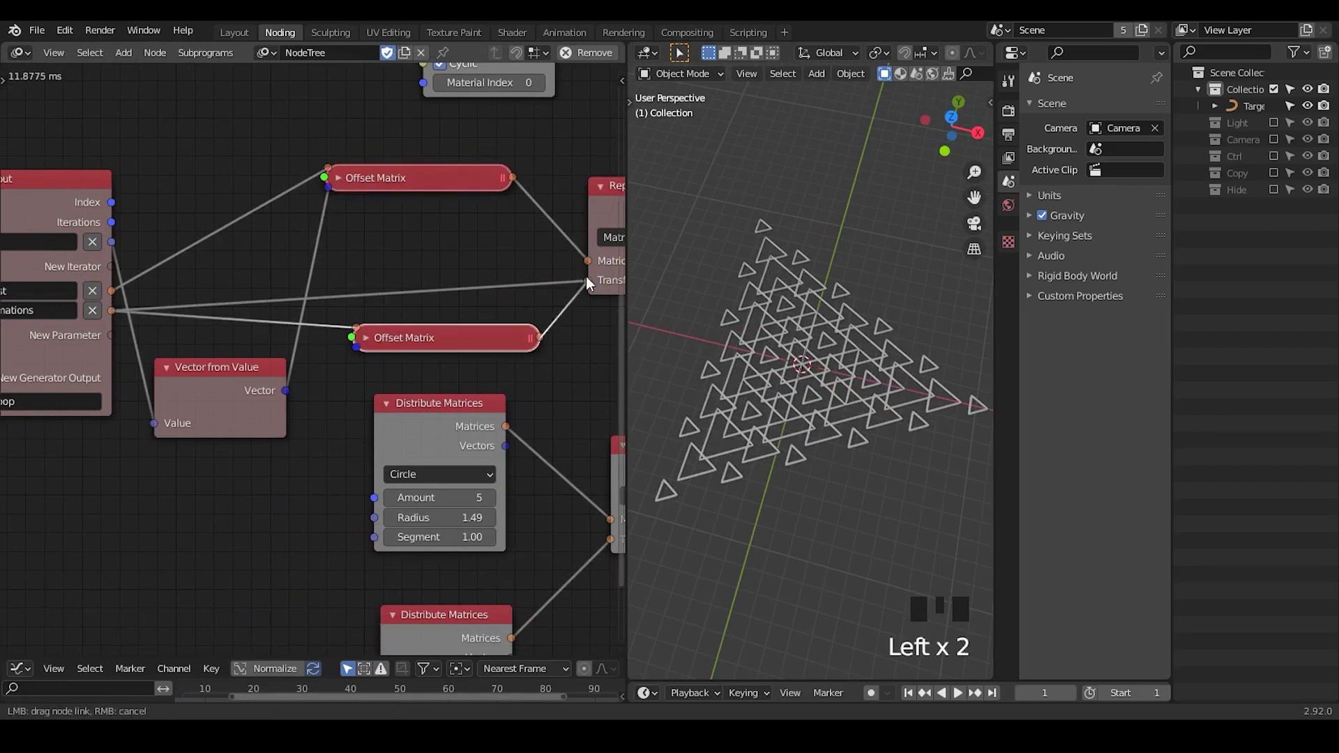
left_click(114, 297)
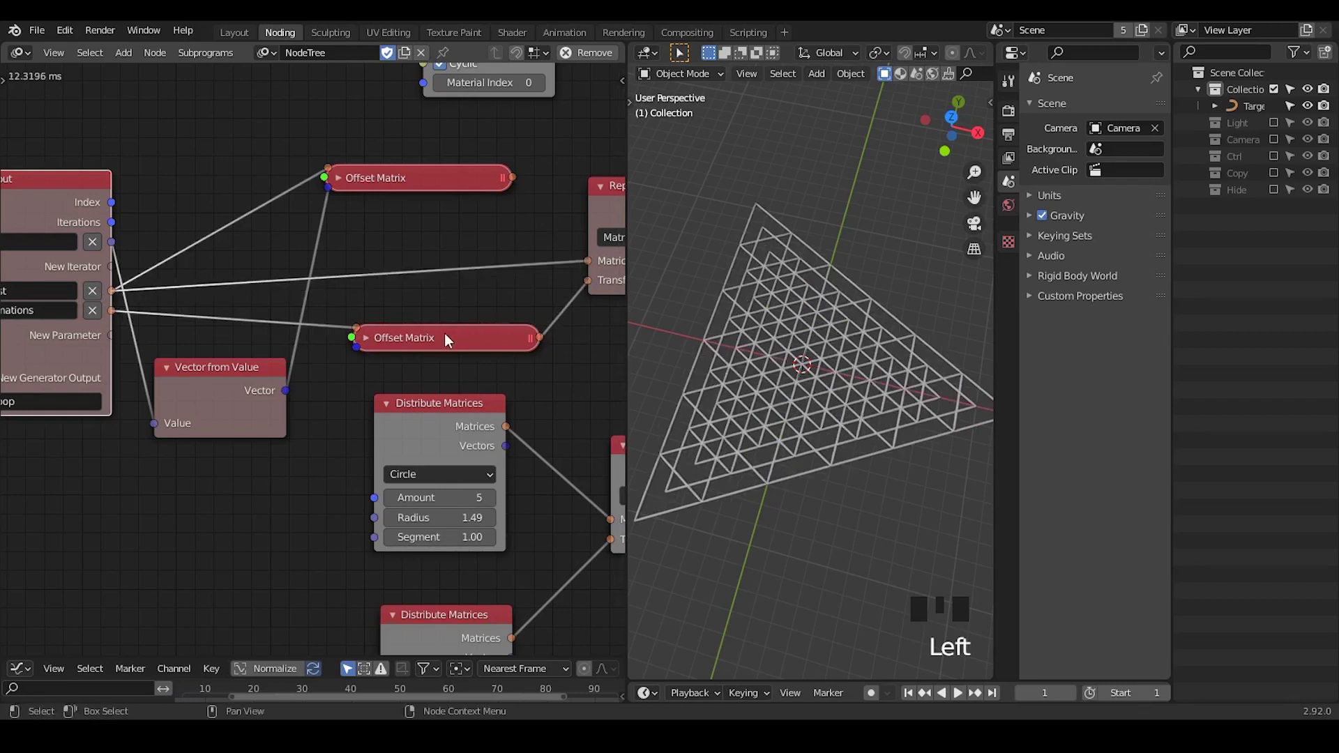
left_click(448, 339)
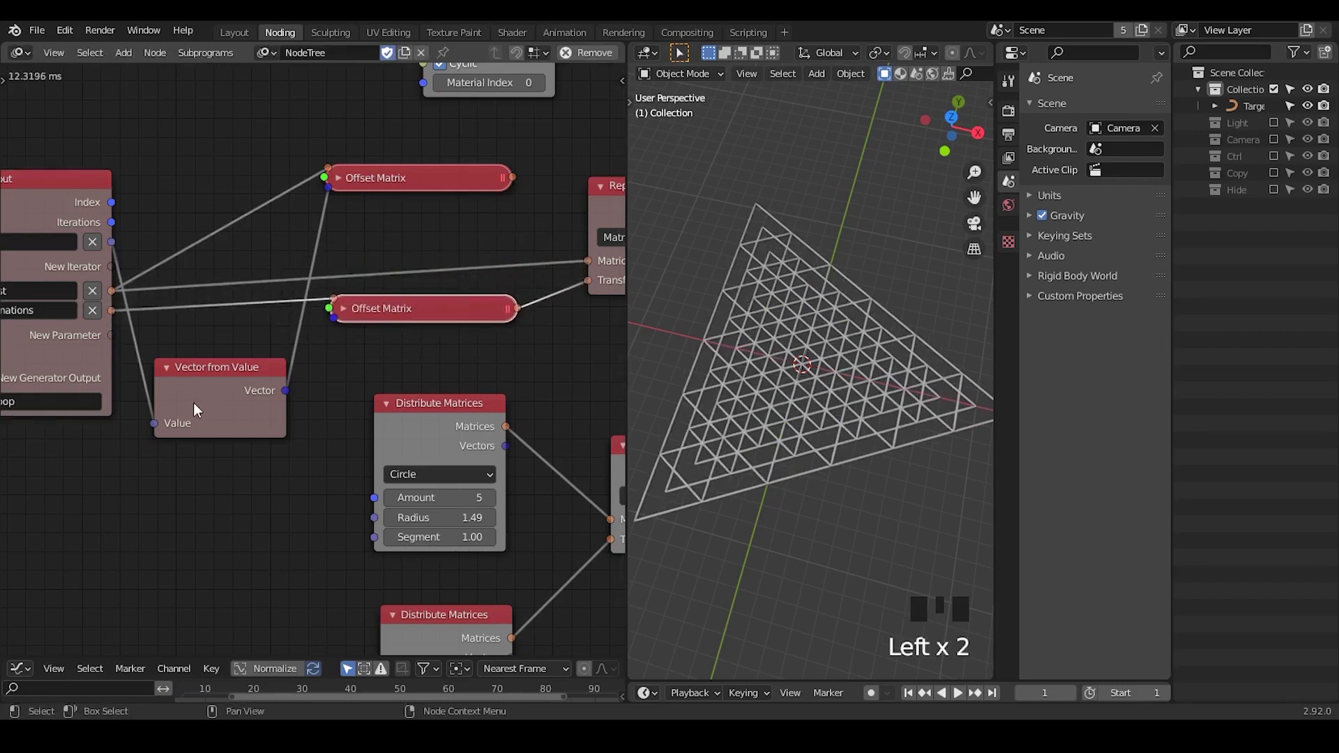
left_click_drag(291, 399, 300, 373)
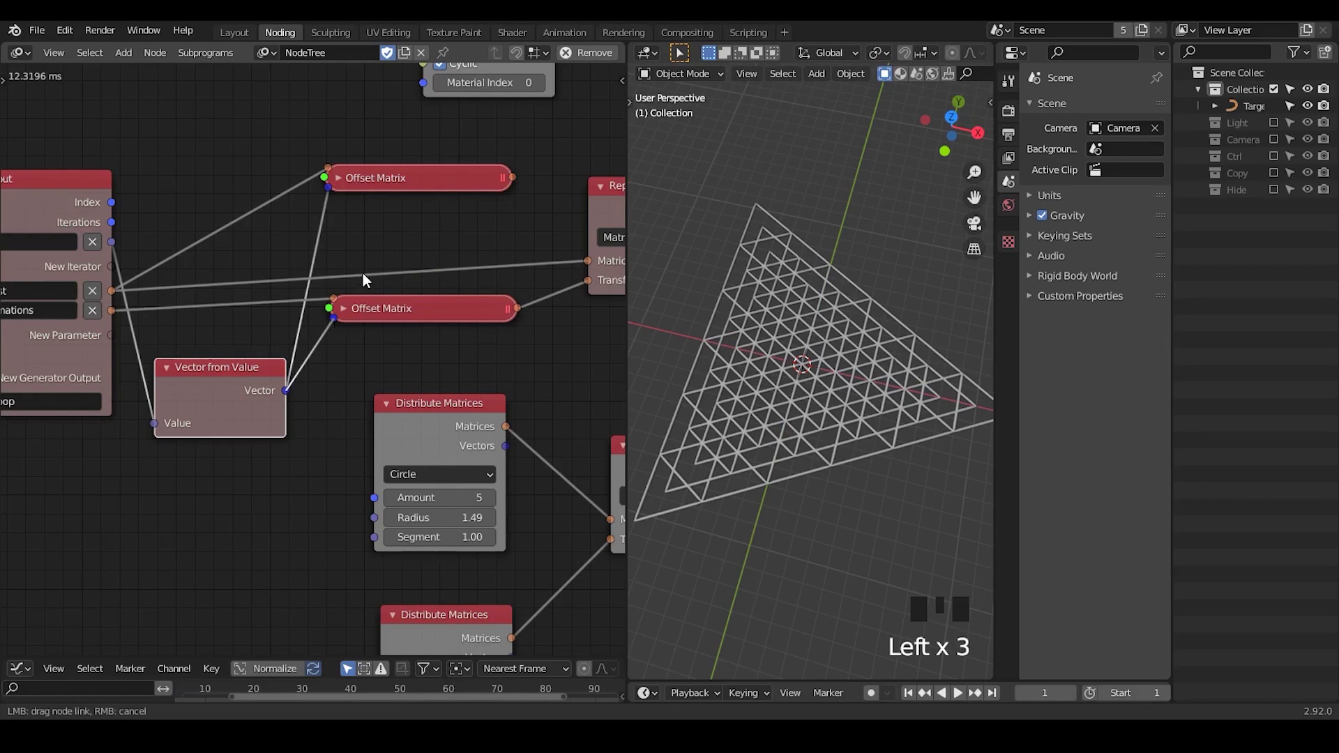
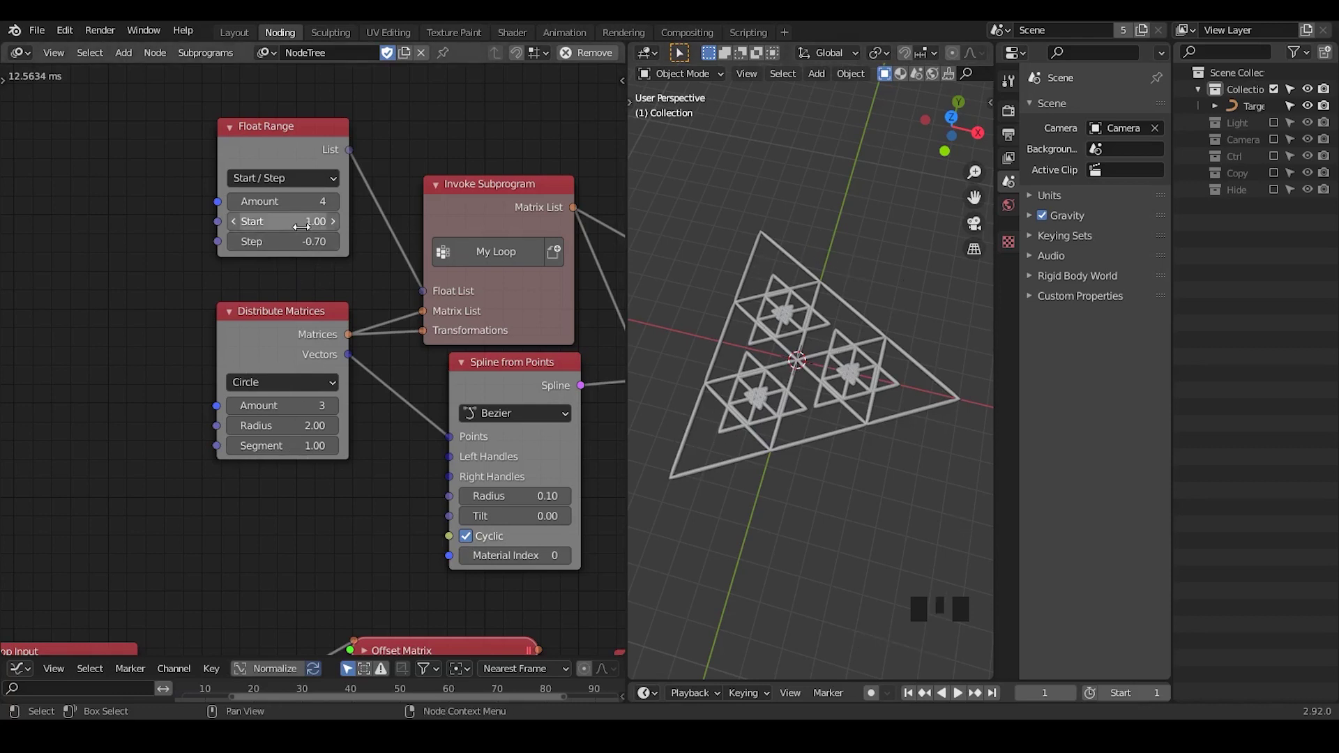
Detach the second Offset Matrix output so Replicate Matrix can be rewired to Reassign Loop Parameter
left_click_drag(266, 589, 532, 239)
left_click_drag(532, 239, 550, 251)
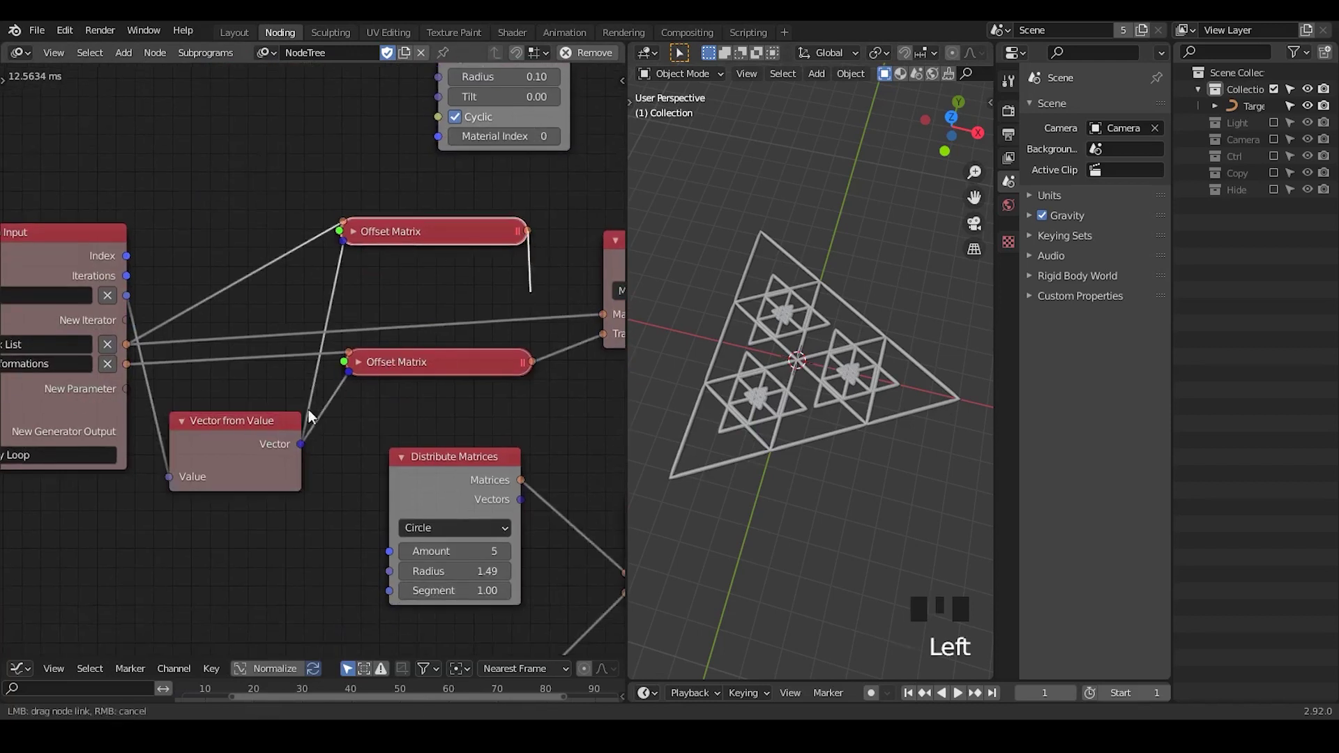
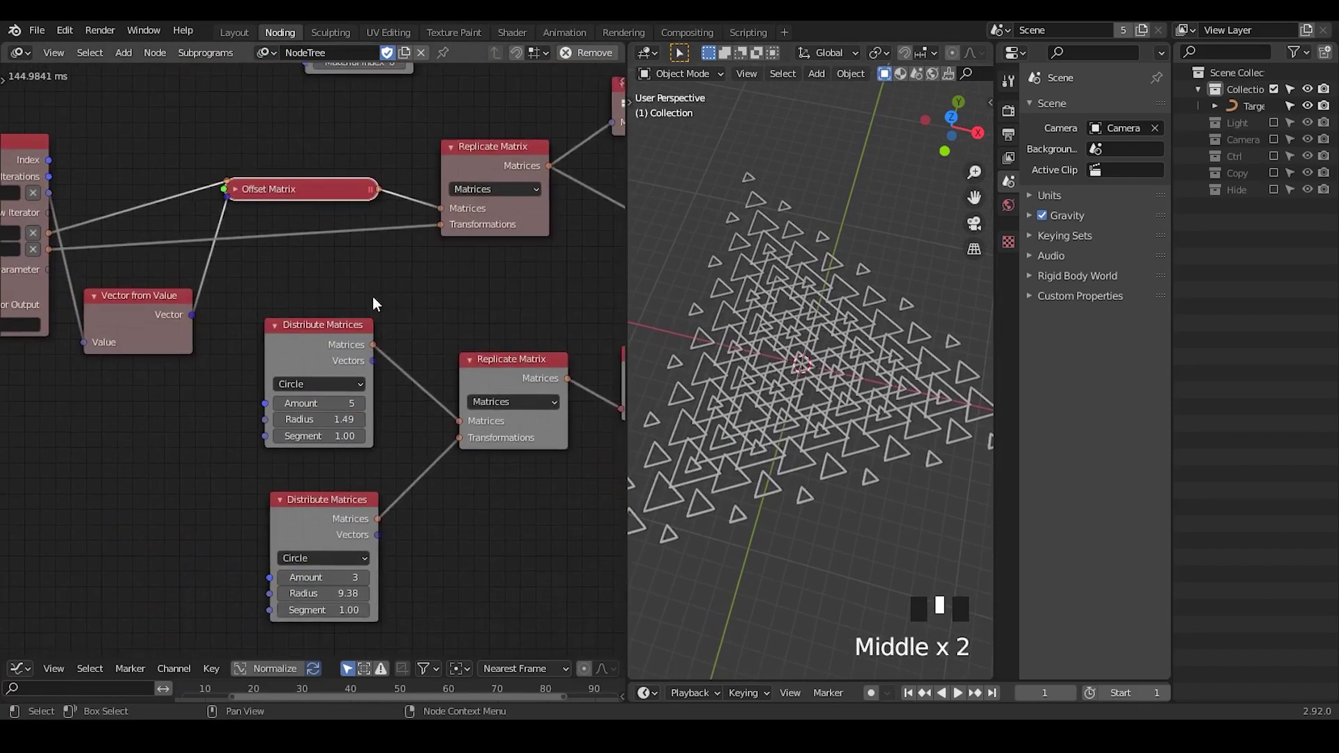
Delete the temporary Distribute/Replicate/3D Viewer test nodes and return to the main tree
left_click(387, 427)
key("x")
left_click_drag(354, 237, 449, 319)
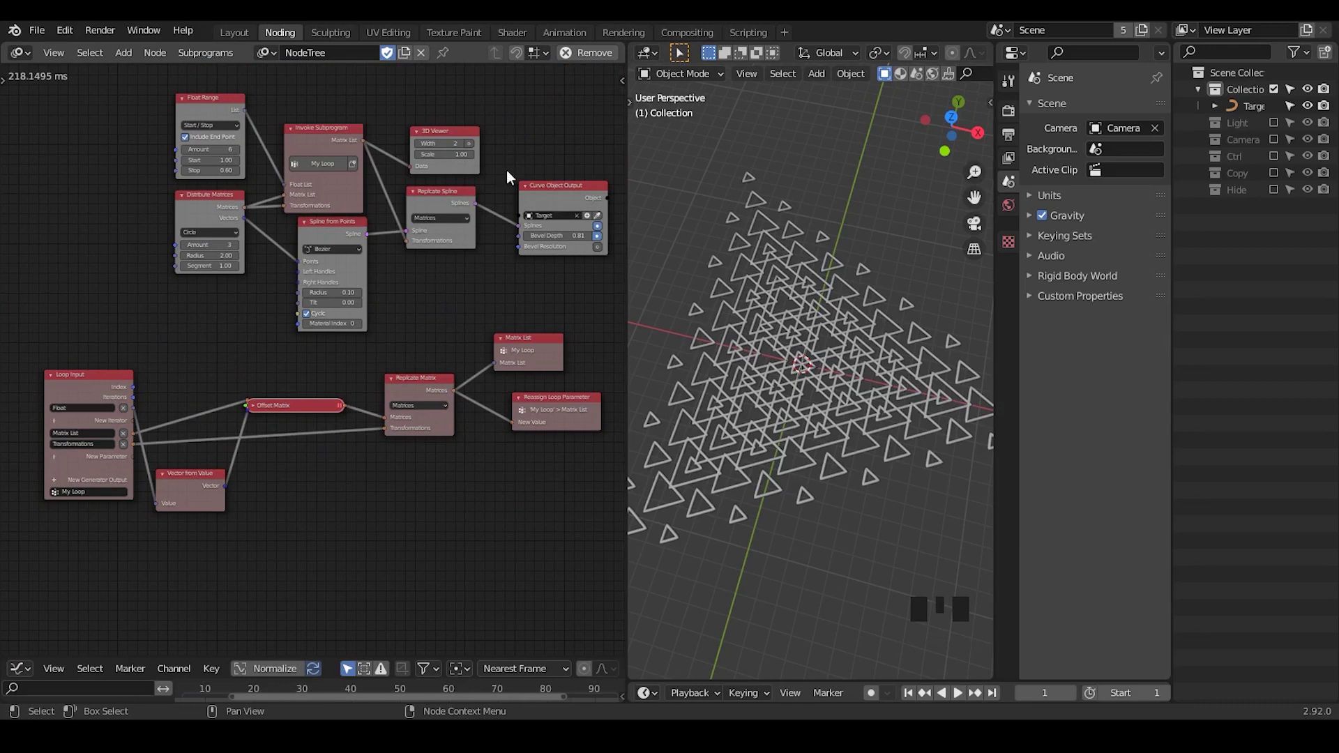
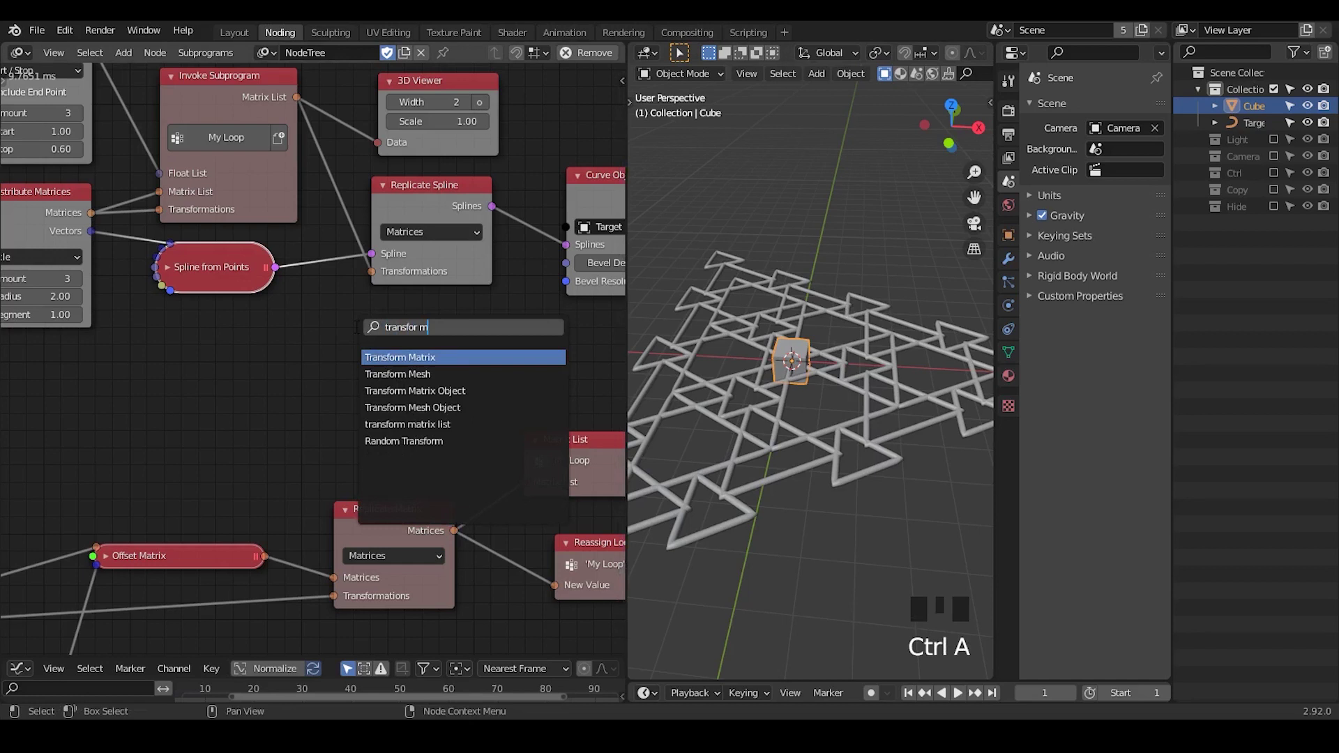
Add Transform Mesh fed by a Mesh Object Input reading the Cube and My Loop's Matrix List
key("BackSpace")
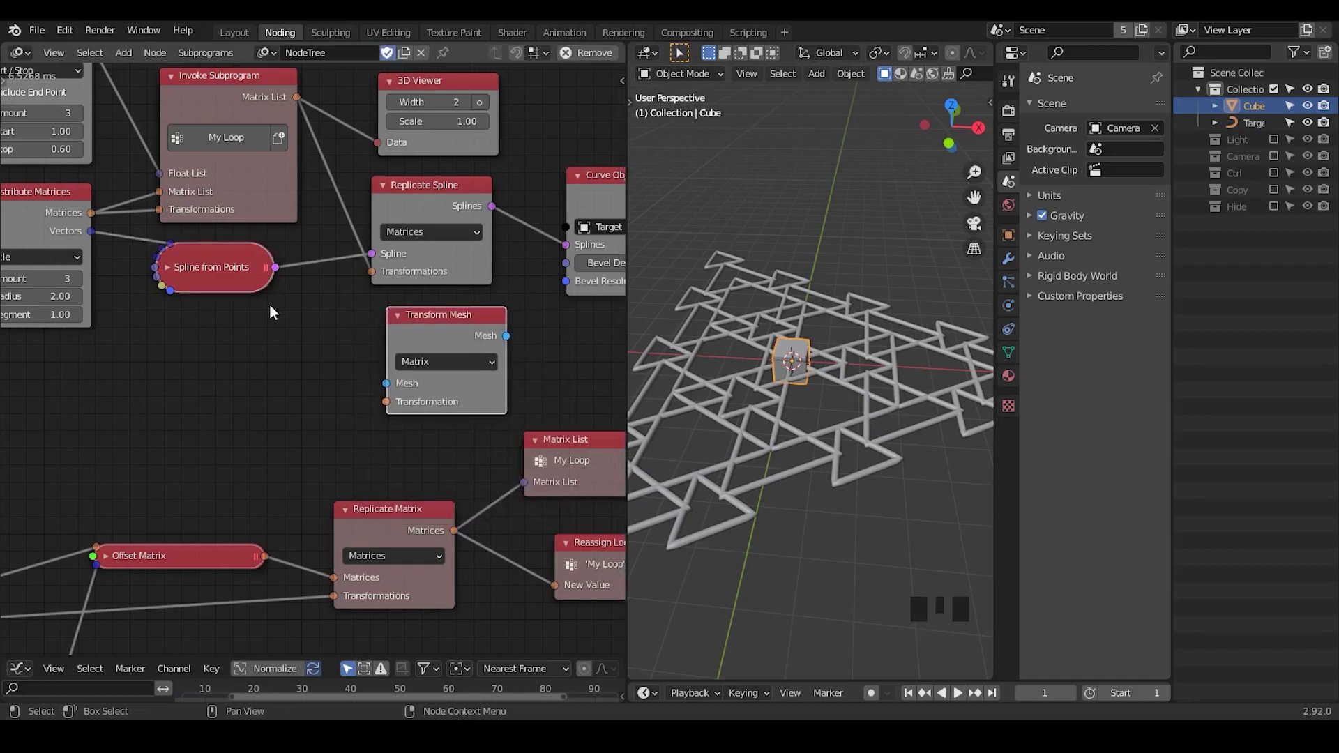
key("ctrl+a")
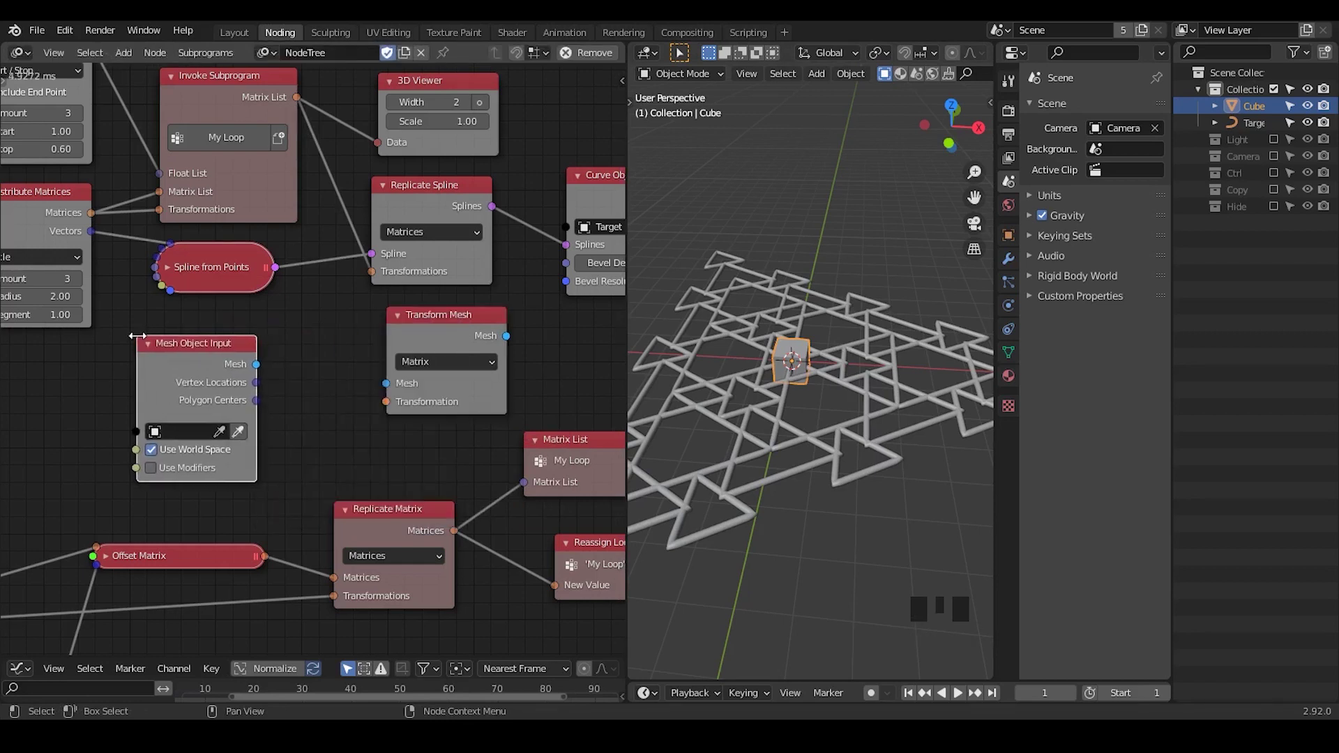
left_click_drag(251, 436, 314, 133)
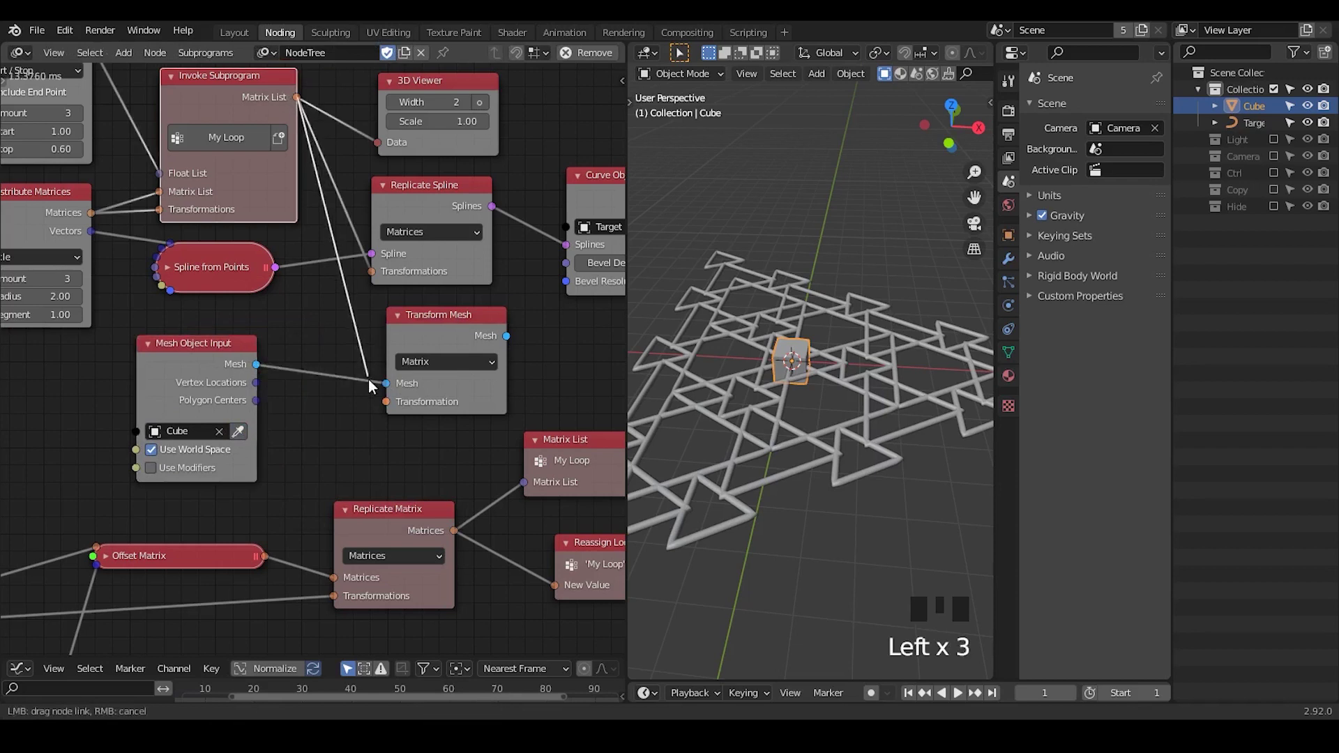
middle_click(445, 344)
Send the transformed mesh to a Mesh Object Output with a new Target.001 object, cutting the triangle spline link
key("ctrl+a")
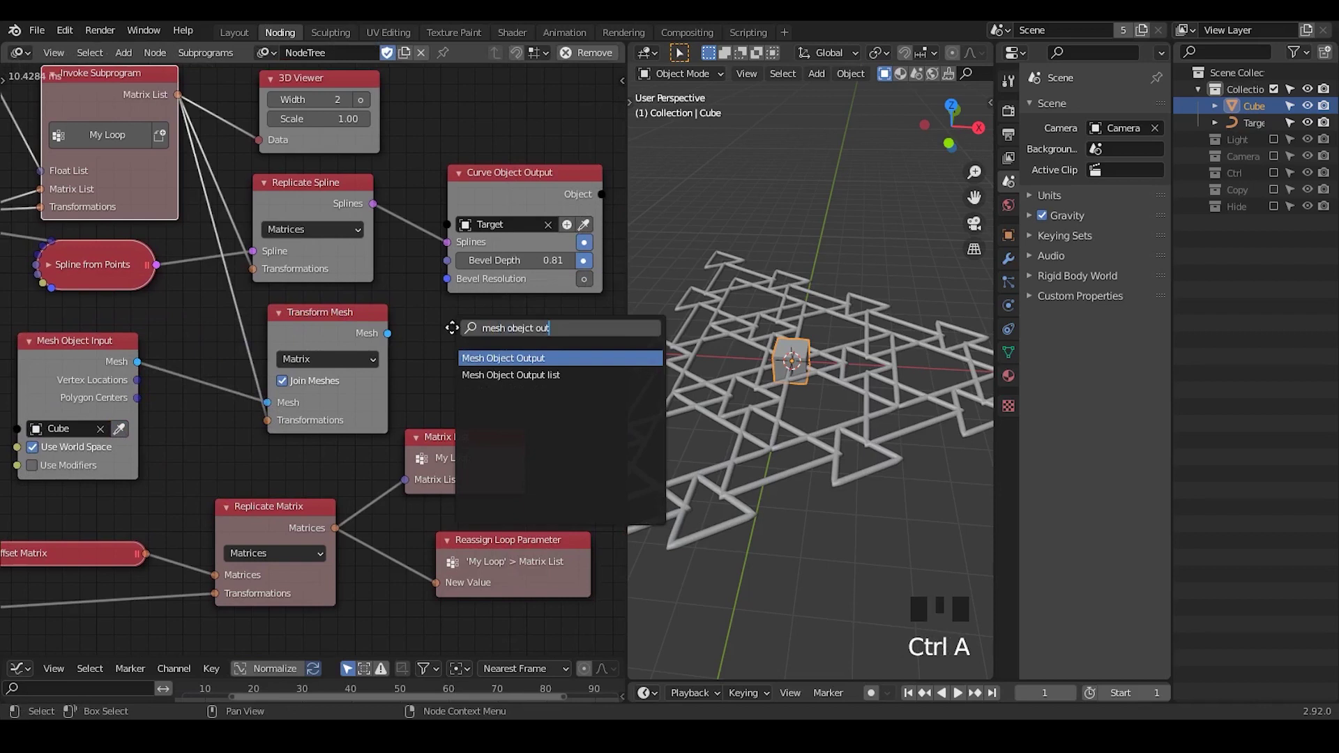
left_click_drag(405, 347, 443, 376)
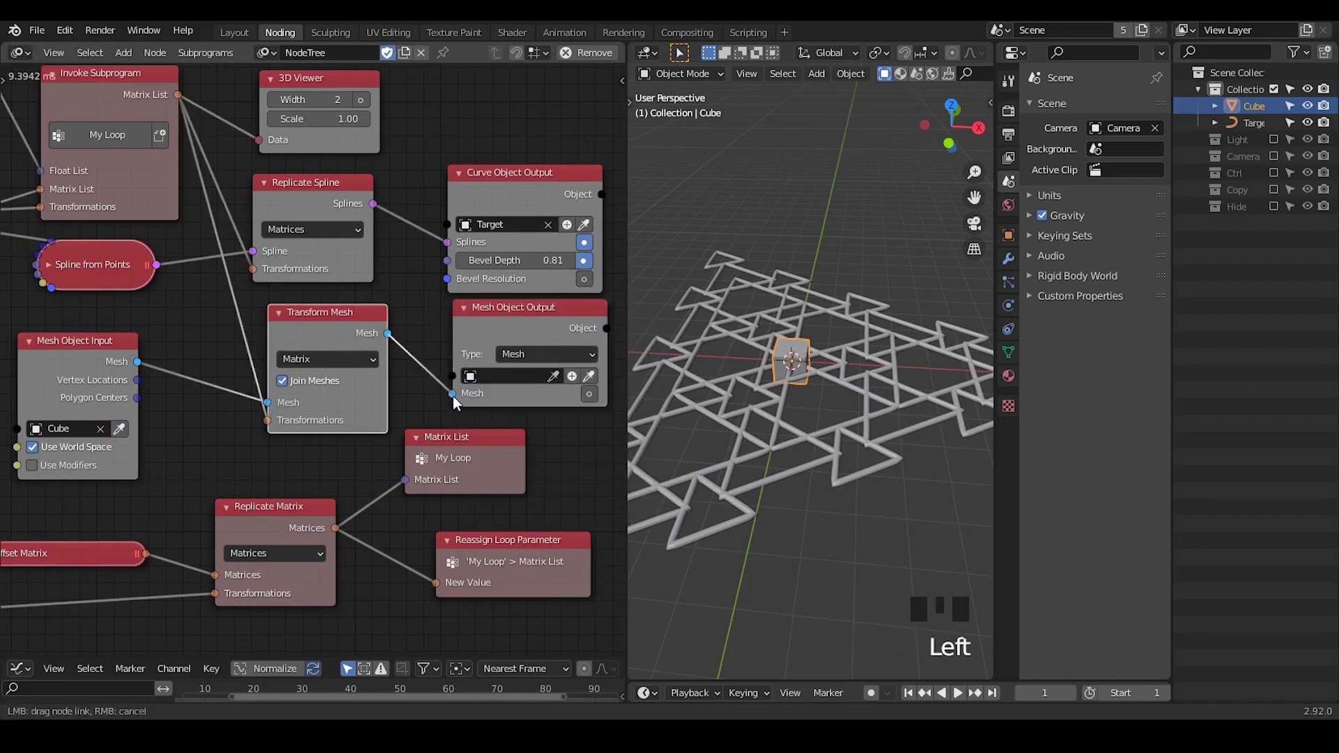
right_click(238, 217)
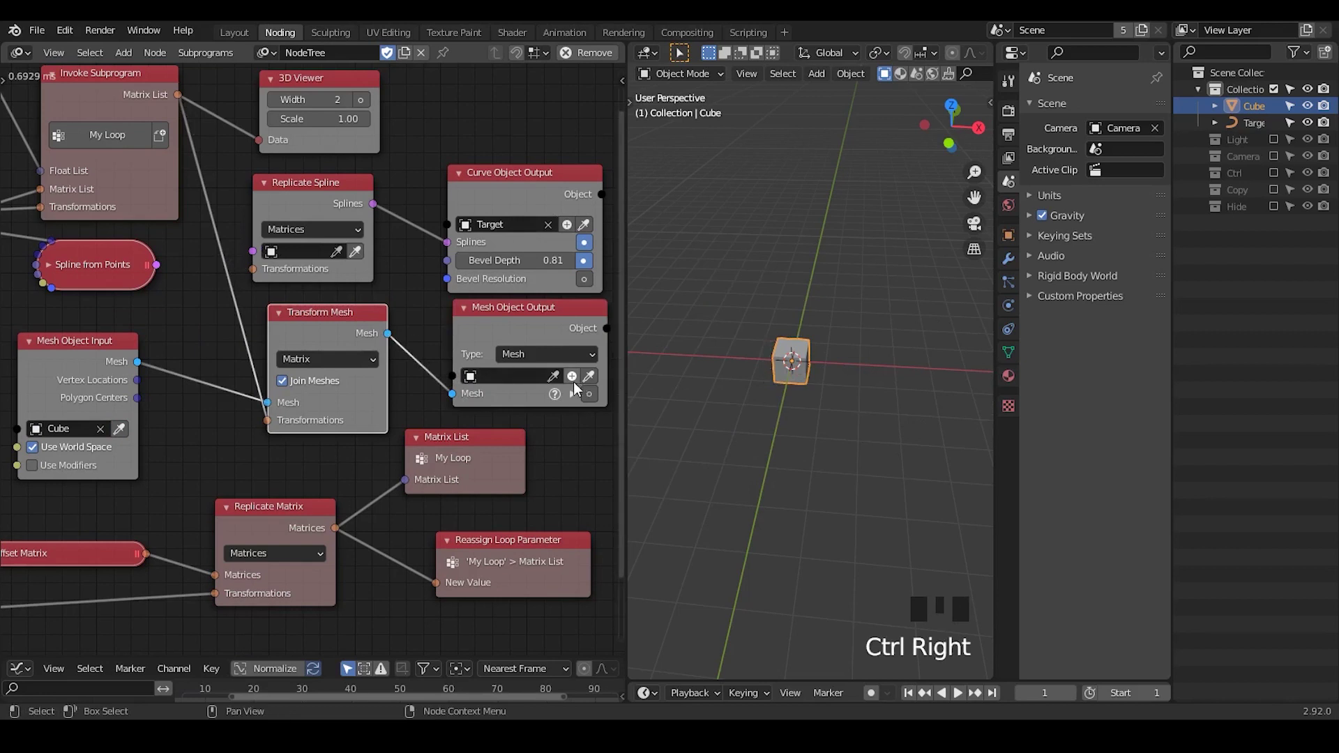
left_click(580, 382)
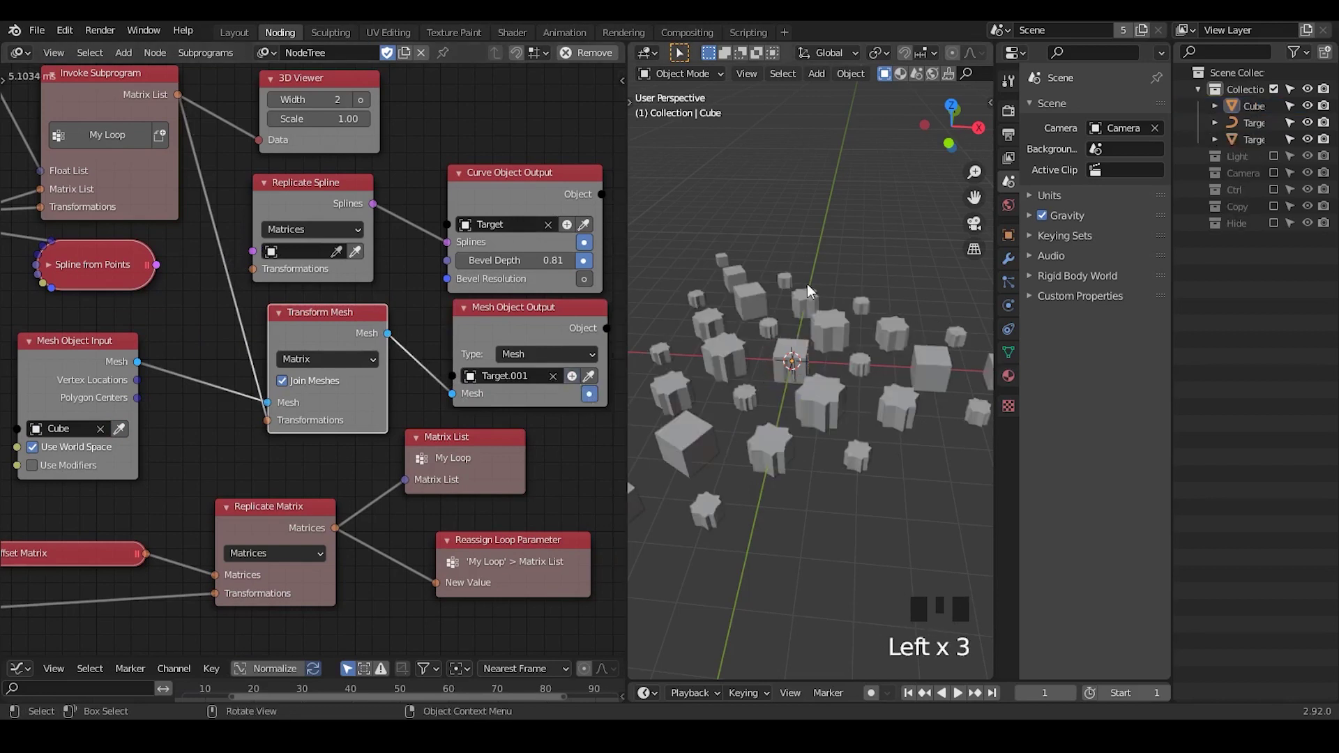
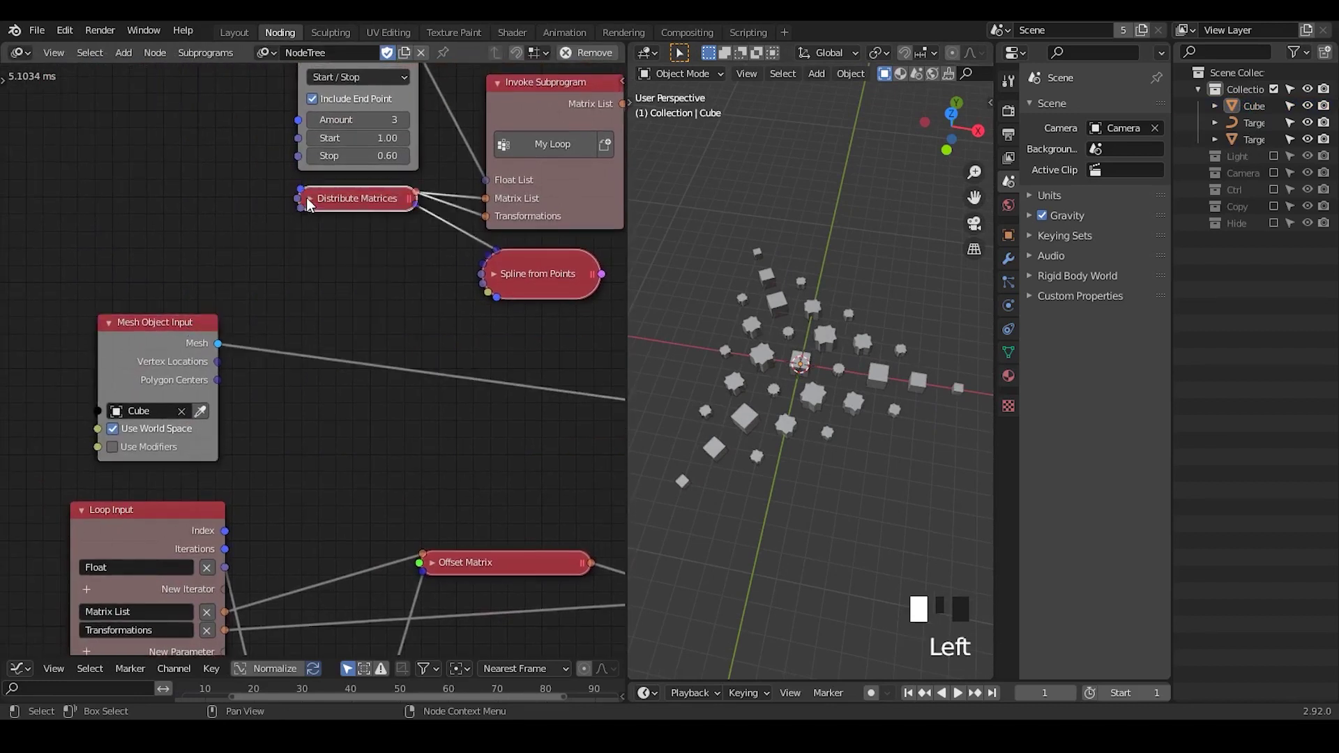
Compose matrices from the Cube's vertex locations into My Loop's Matrix List and reduce the range amount to 2
left_click(327, 205)
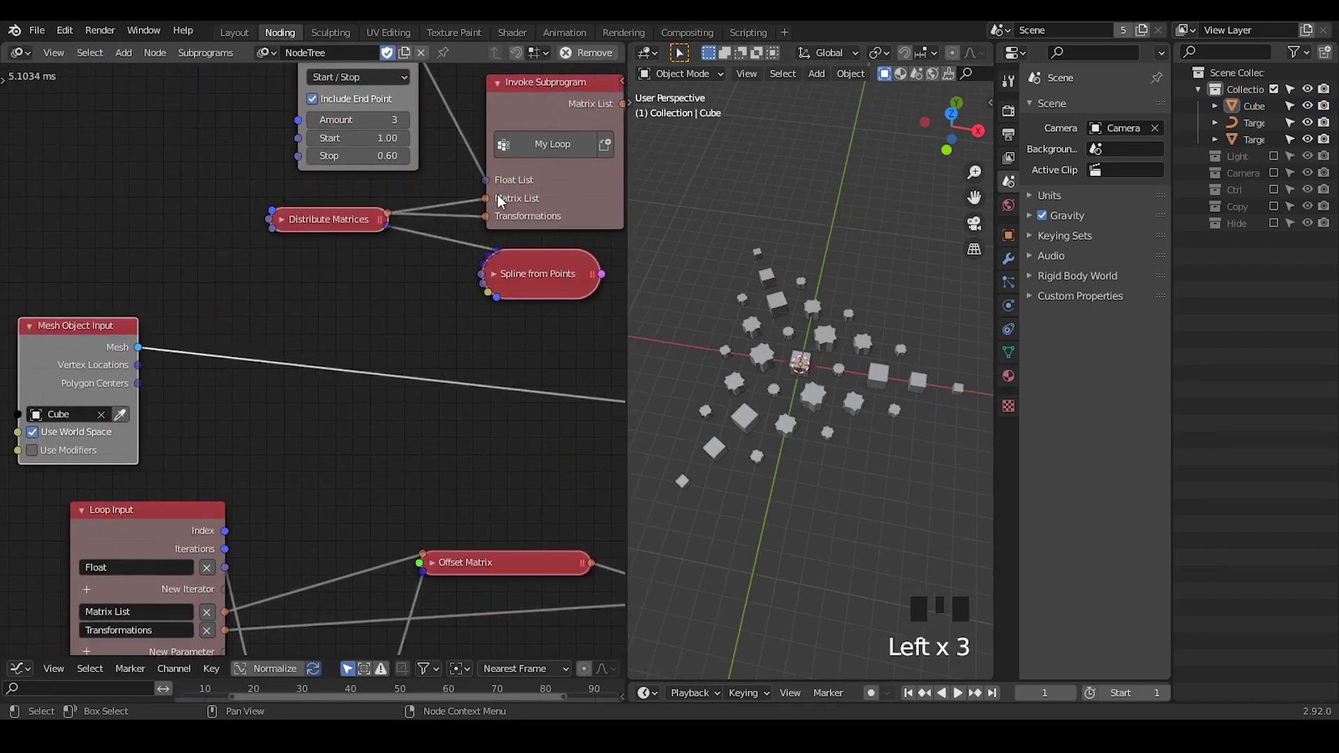
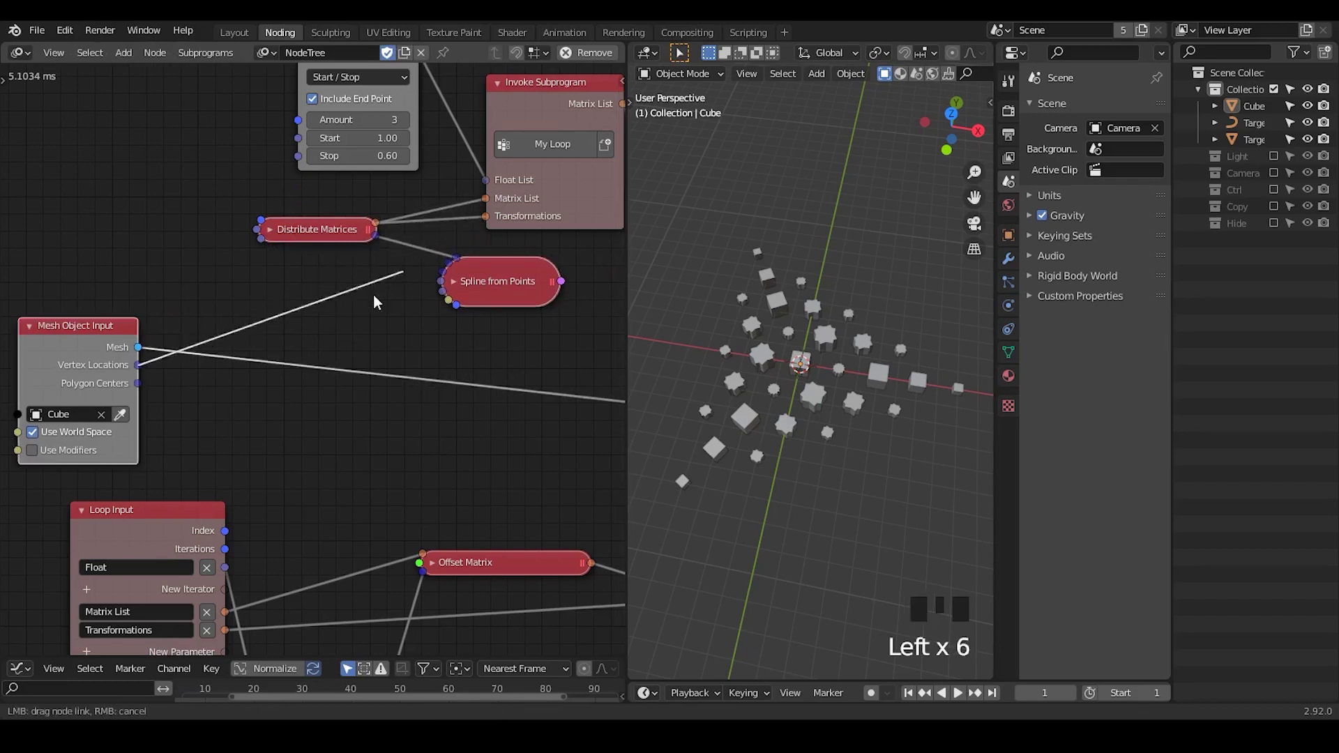
key("ctrl+a")
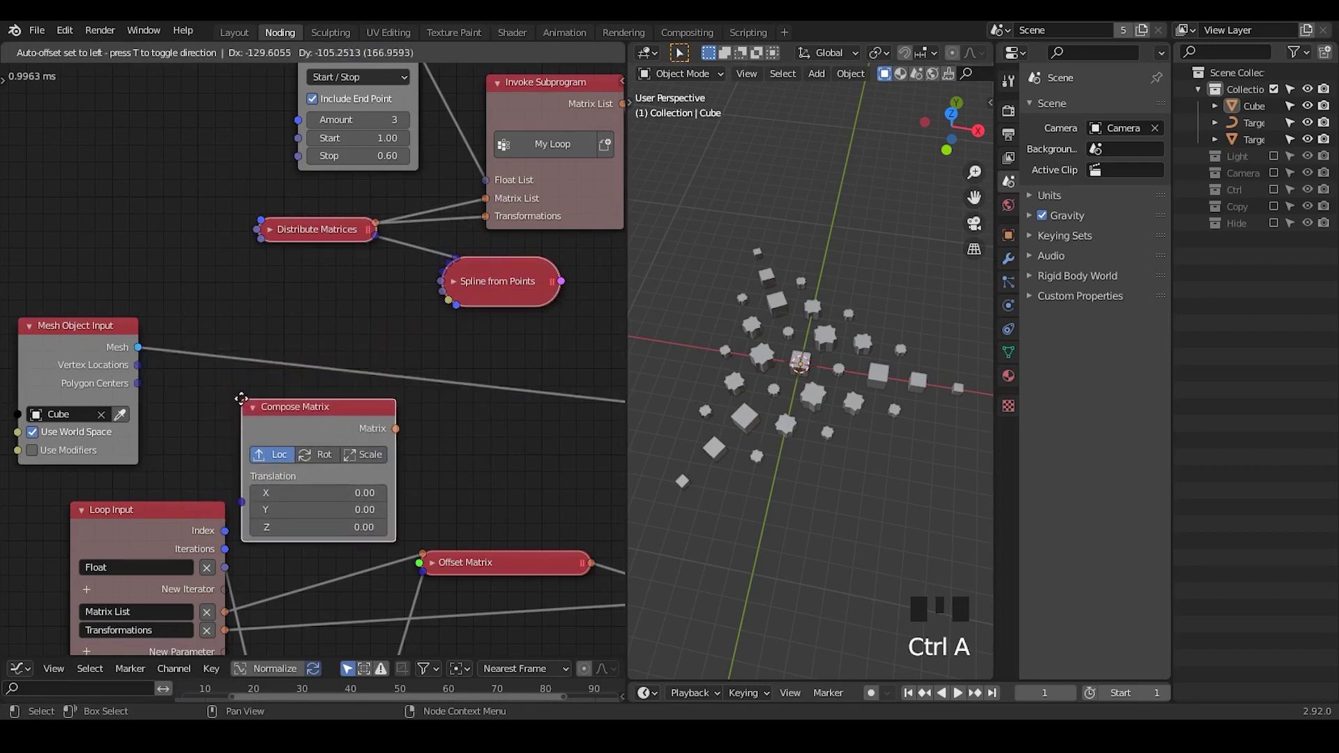
left_click_drag(146, 371, 170, 413)
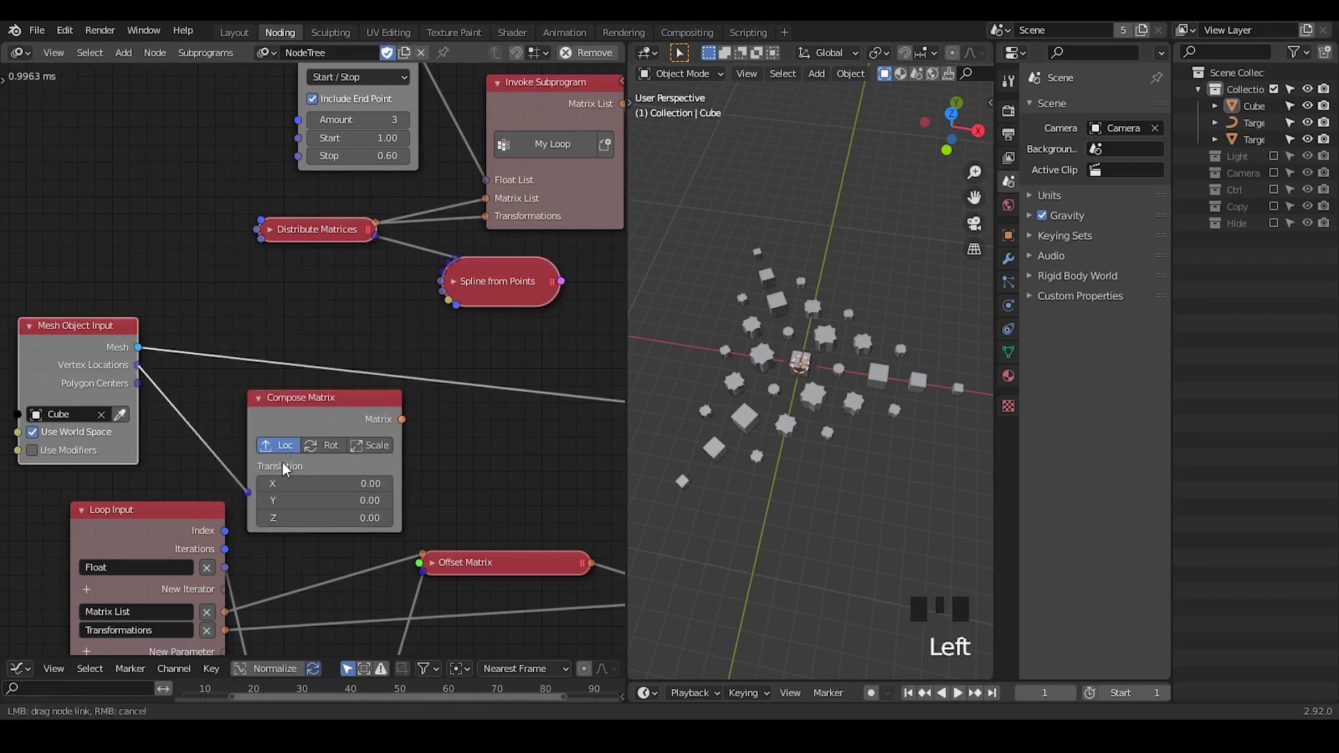
right_click(450, 201)
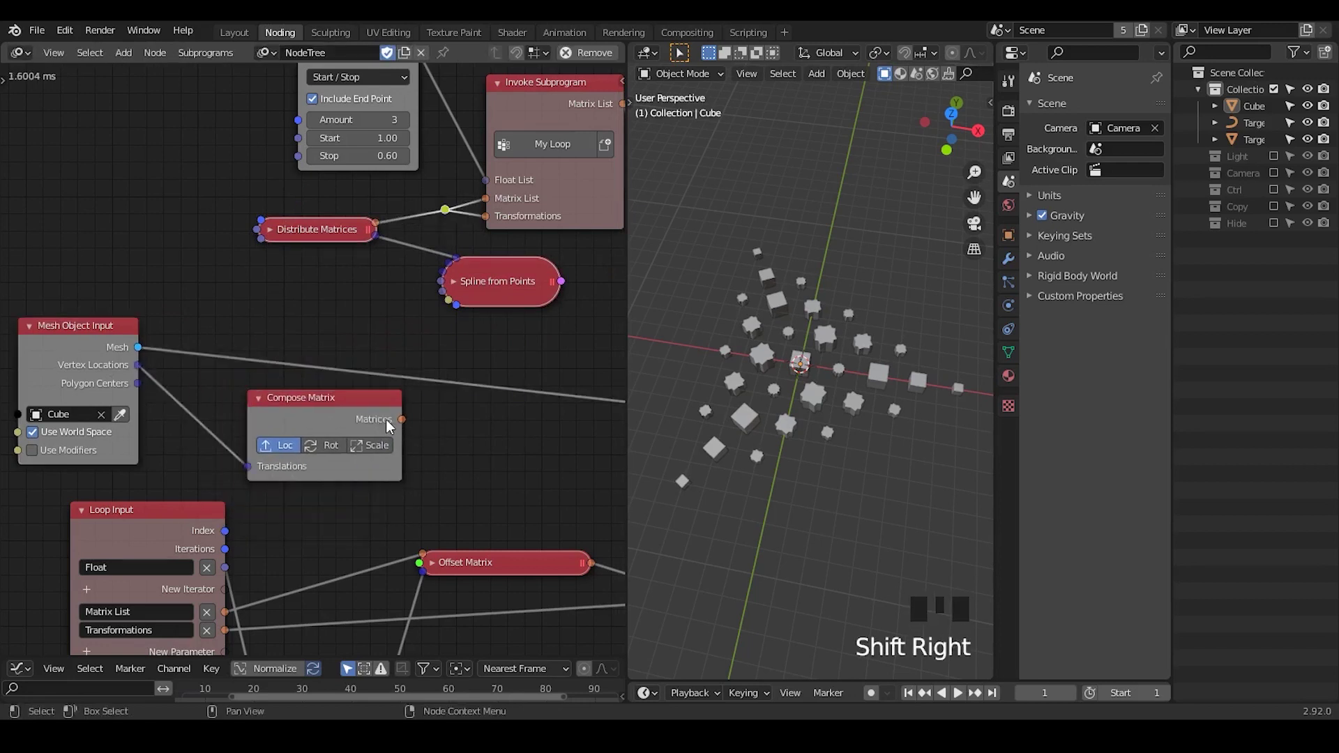
left_click_drag(403, 410, 401, 380)
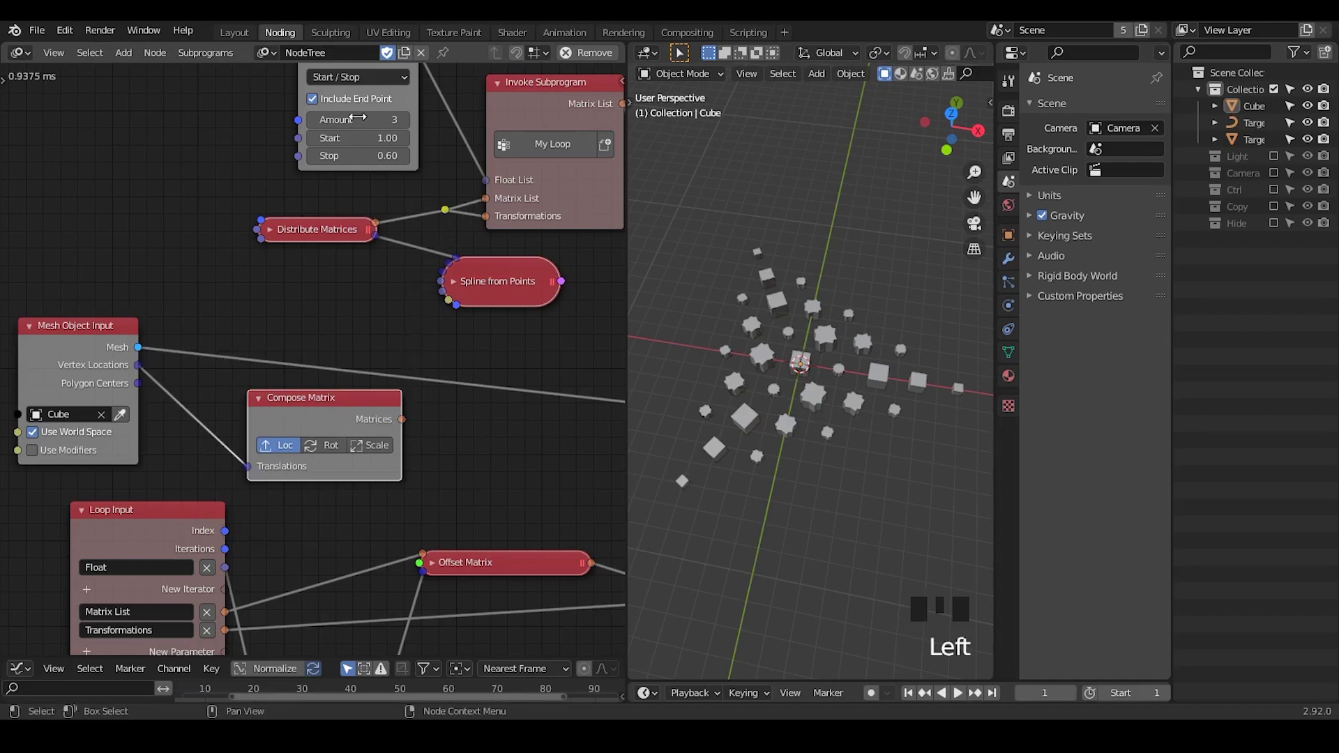